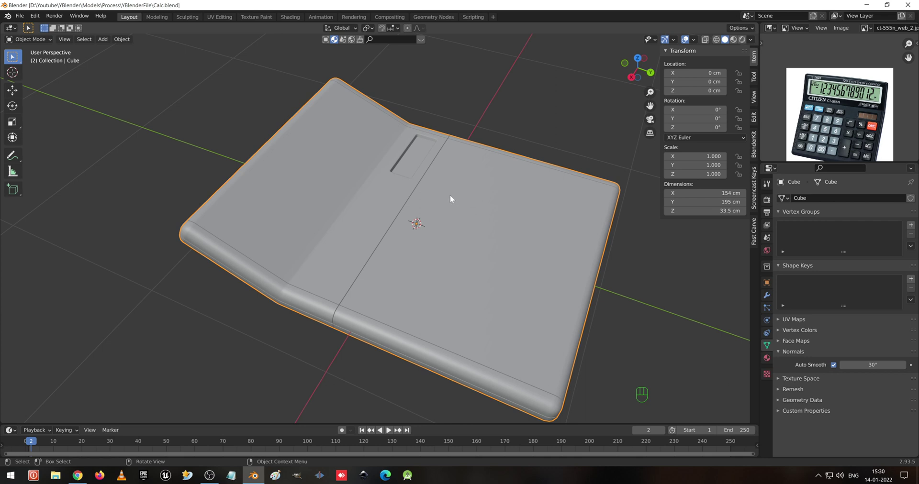
# Orbit around the calculator body and bring the reference keypad photo into view.
pyautogui.moveTo(442, 203); pyautogui.dragTo(427, 200)
pyautogui.moveTo(427, 199); pyautogui.dragTo(412, 194)
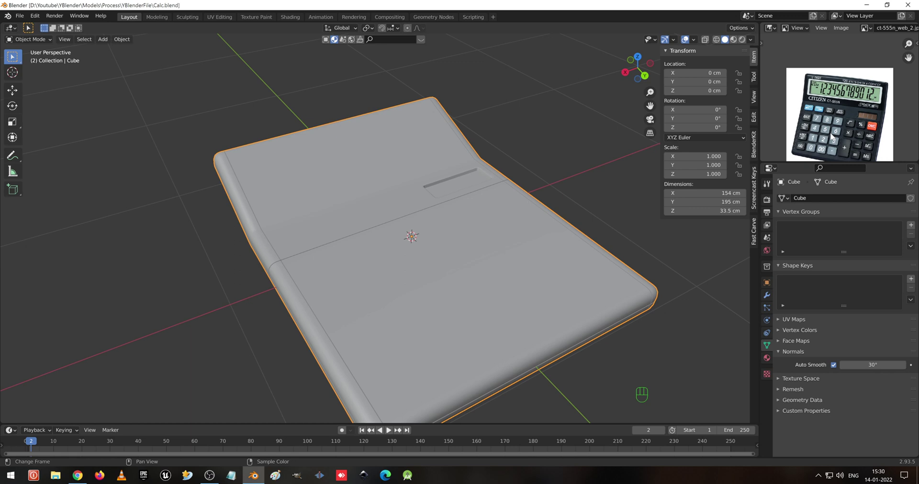
pyautogui.middleClick(835, 137)
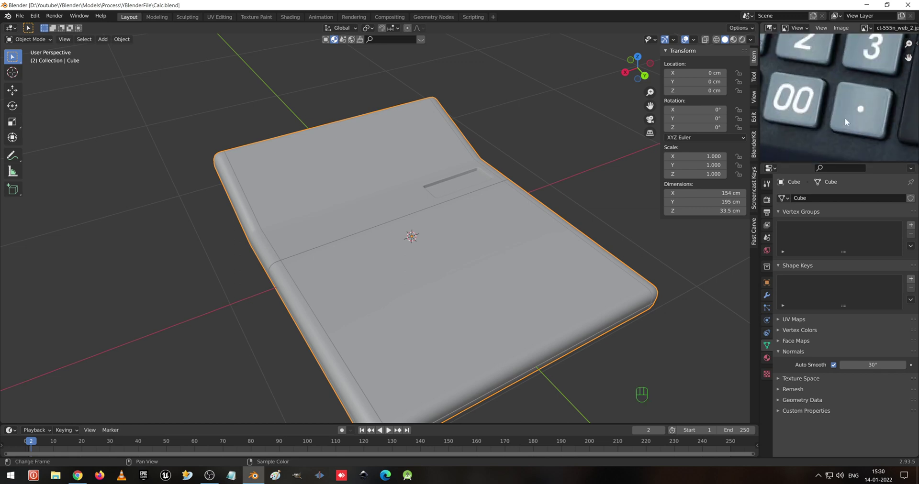
pyautogui.moveTo(864, 107); pyautogui.dragTo(839, 116)
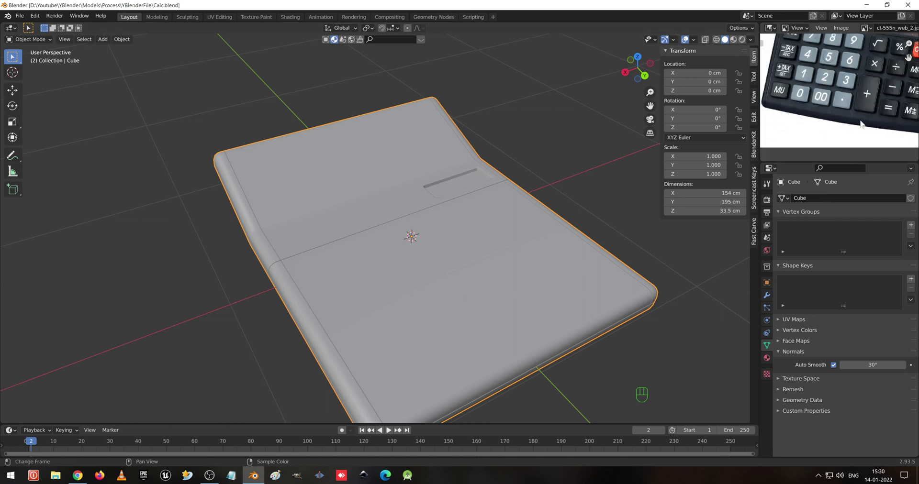
pyautogui.moveTo(821, 109); pyautogui.dragTo(825, 53)
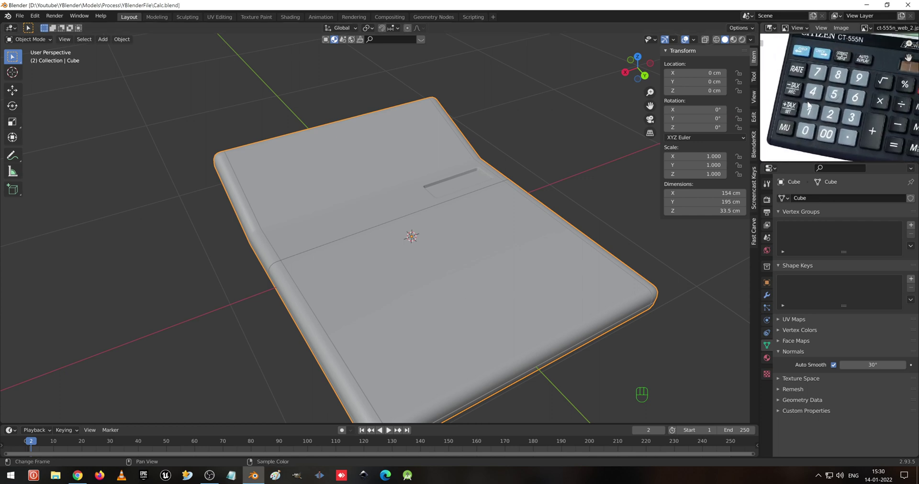
pyautogui.middleClick(830, 60)
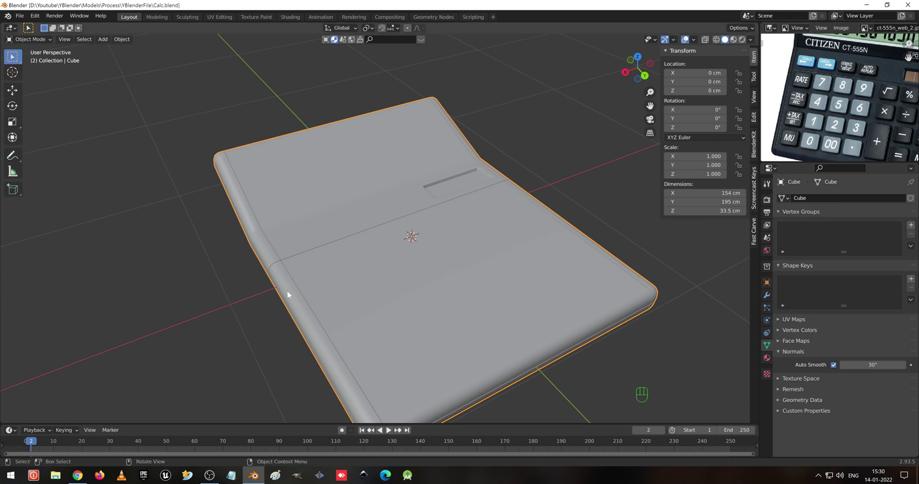
pyautogui.moveTo(418, 280); pyautogui.dragTo(419, 264)
pyautogui.click(426, 271)
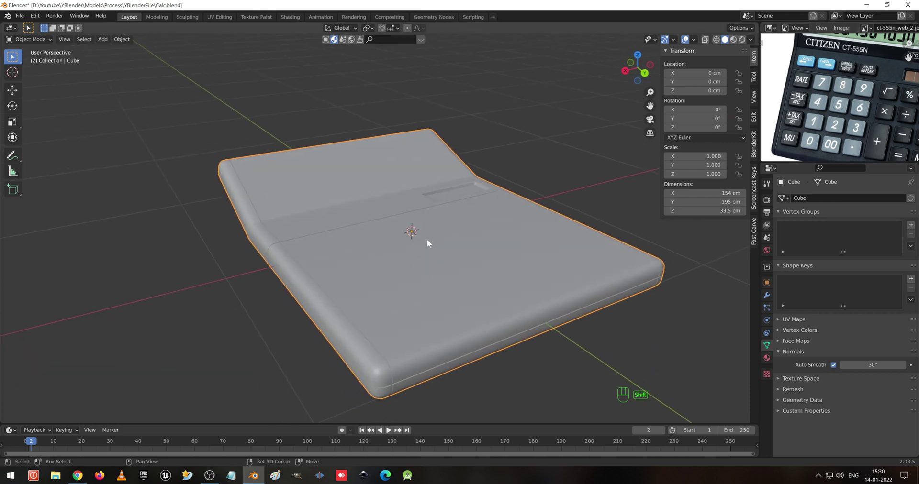
# Add a cube, shrink it to about 14.8 cm and place it near the body's corner.
pyautogui.press('shift+a')
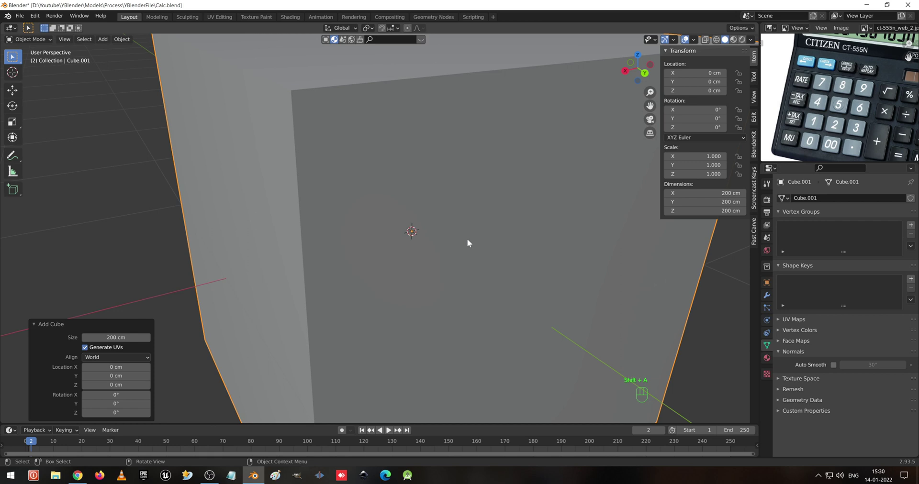
pyautogui.press('s')
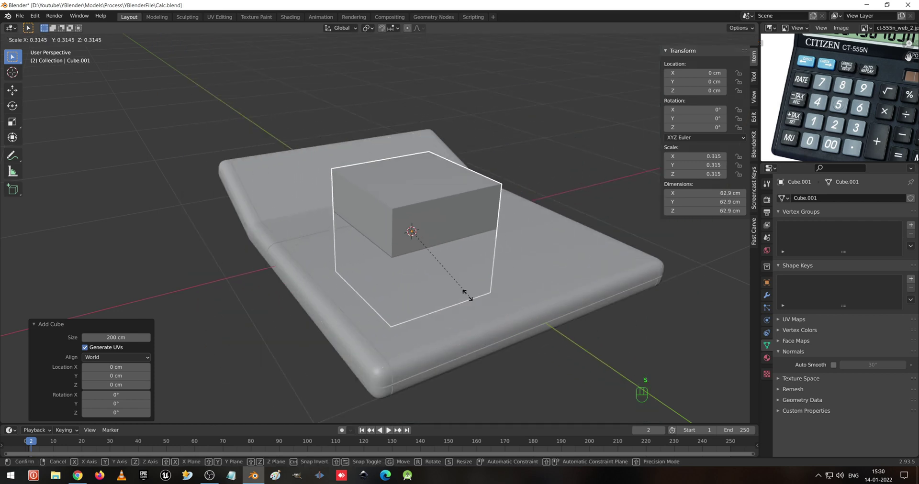
pyautogui.press('KP_7')
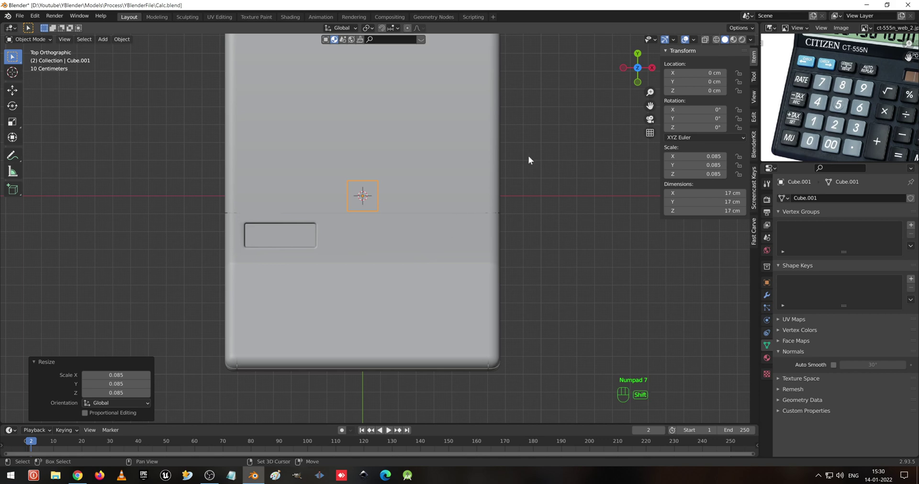
pyautogui.moveTo(508, 235); pyautogui.dragTo(495, 286)
pyautogui.press('g')
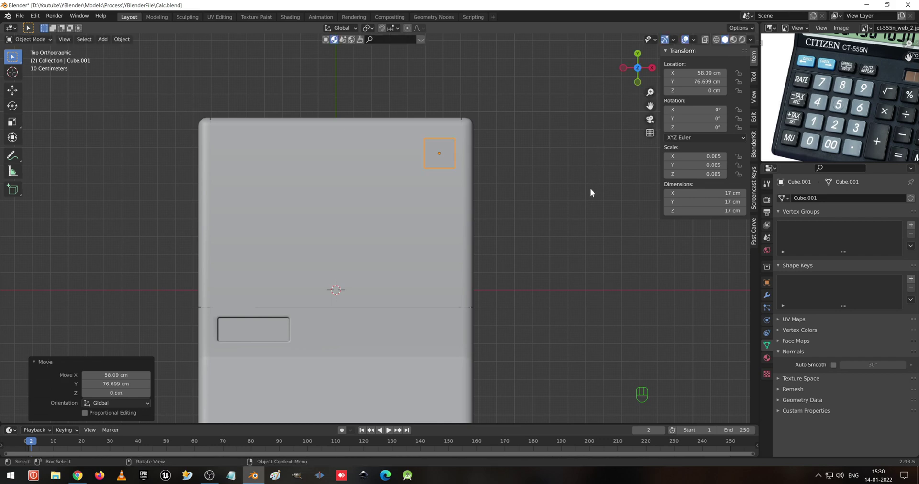
pyautogui.press('s')
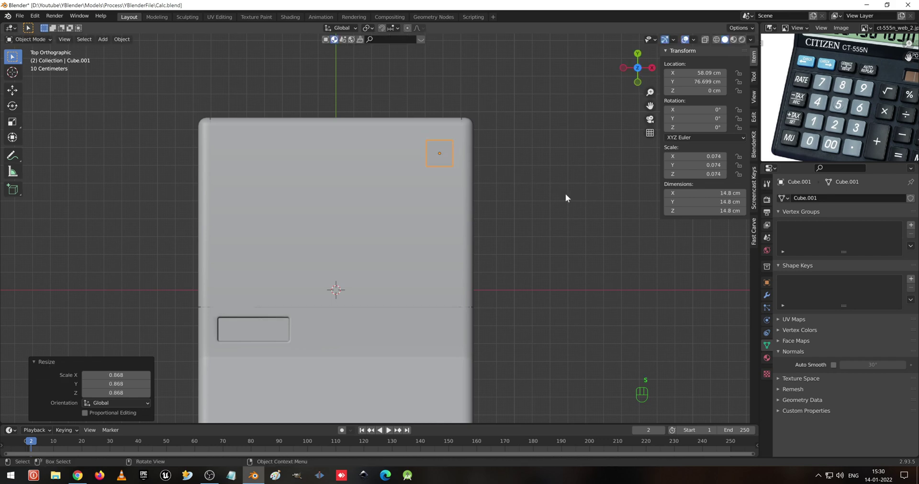
pyautogui.press('g')
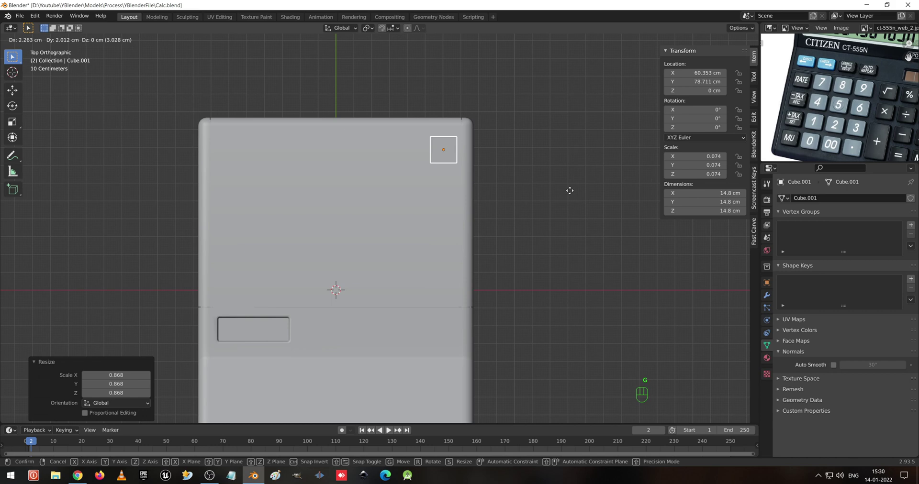
pyautogui.press('KP_Decimal')
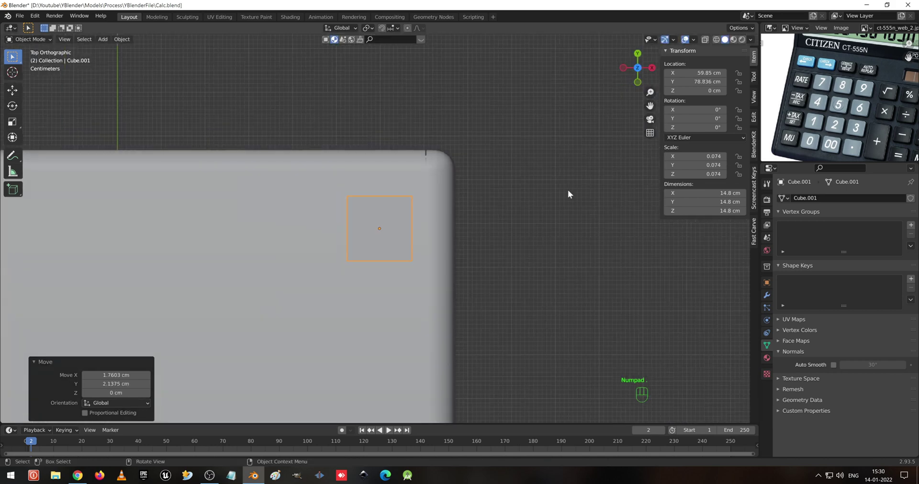
# Raise the cube, flatten it into a thin 3.44 cm tile and lift it onto the body surface.
pyautogui.moveTo(545, 194); pyautogui.dragTo(562, 173)
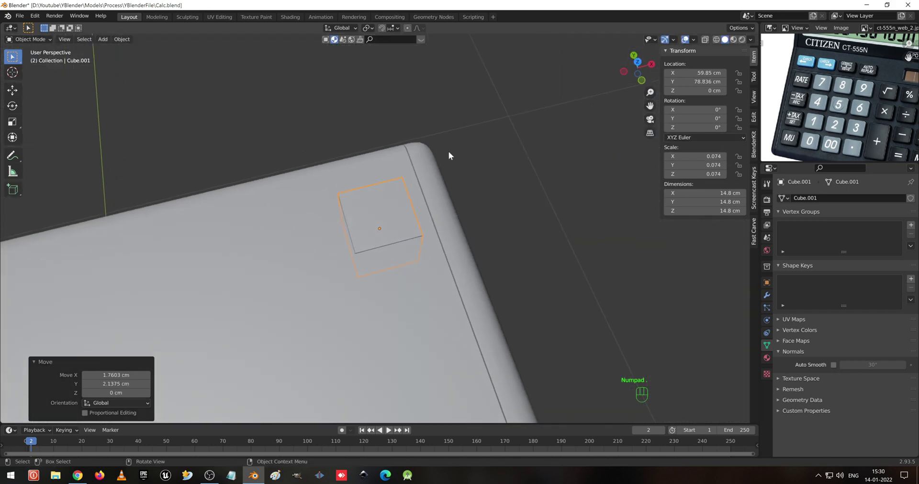
pyautogui.moveTo(458, 172); pyautogui.dragTo(296, 173)
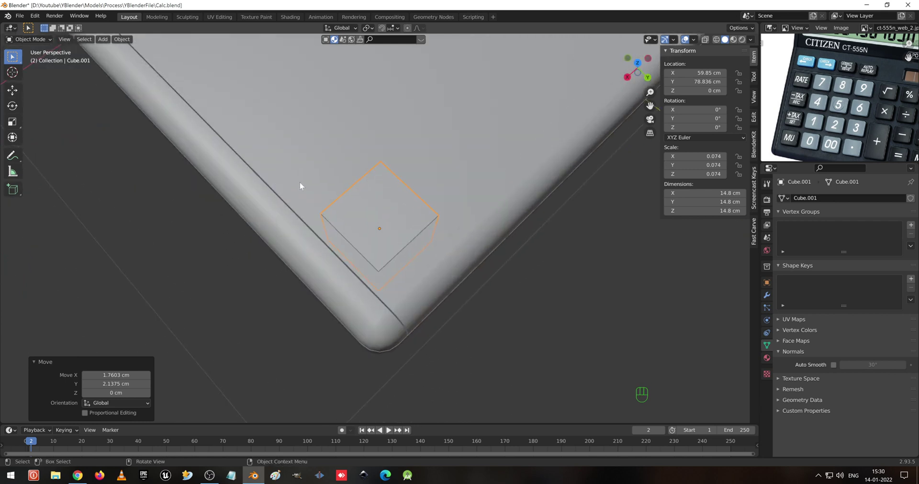
pyautogui.moveTo(403, 192); pyautogui.dragTo(374, 145)
pyautogui.press('g')
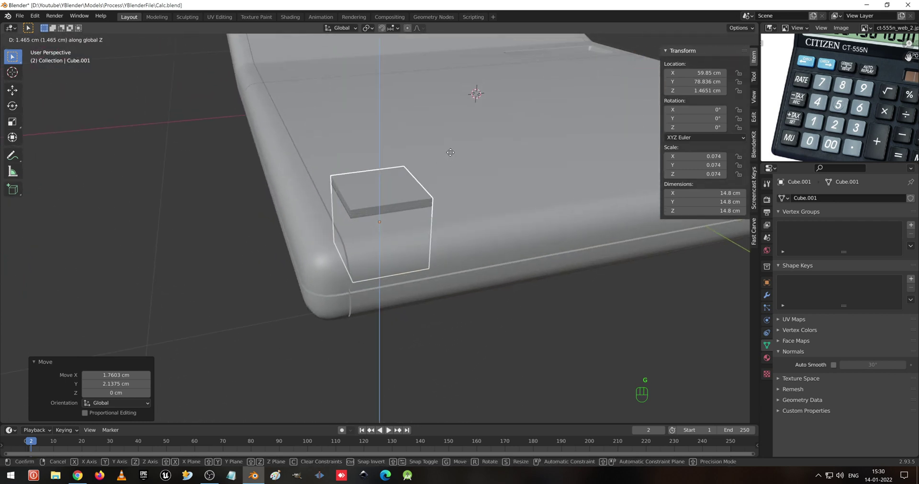
pyautogui.press('s')
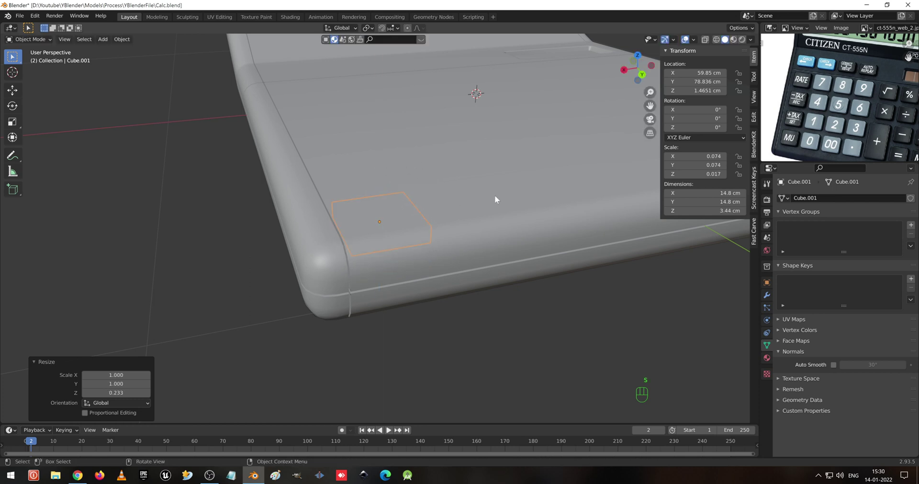
pyautogui.press('g')
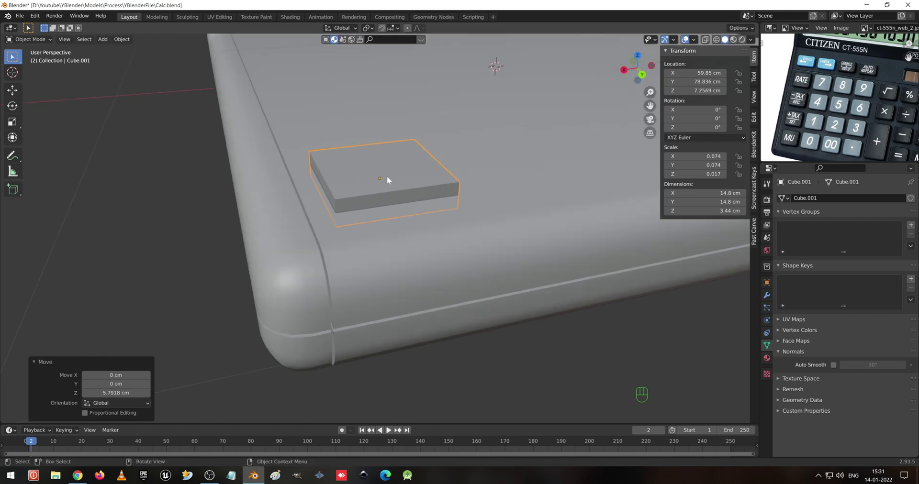
# Shorten the tile along its depth to 14.8 × 13.2 cm and check it from around the body.
pyautogui.moveTo(398, 165); pyautogui.dragTo(424, 209)
pyautogui.moveTo(425, 164); pyautogui.dragTo(403, 230)
pyautogui.middleClick(436, 139)
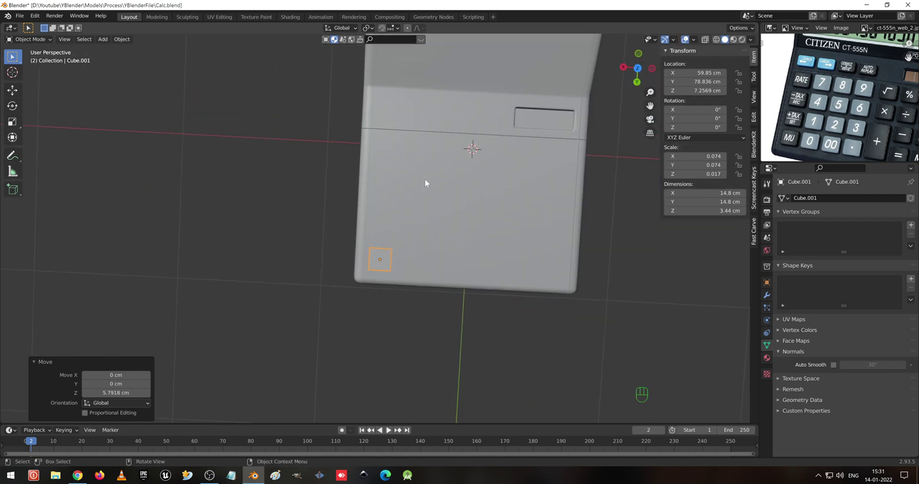
pyautogui.moveTo(397, 241); pyautogui.dragTo(356, 217)
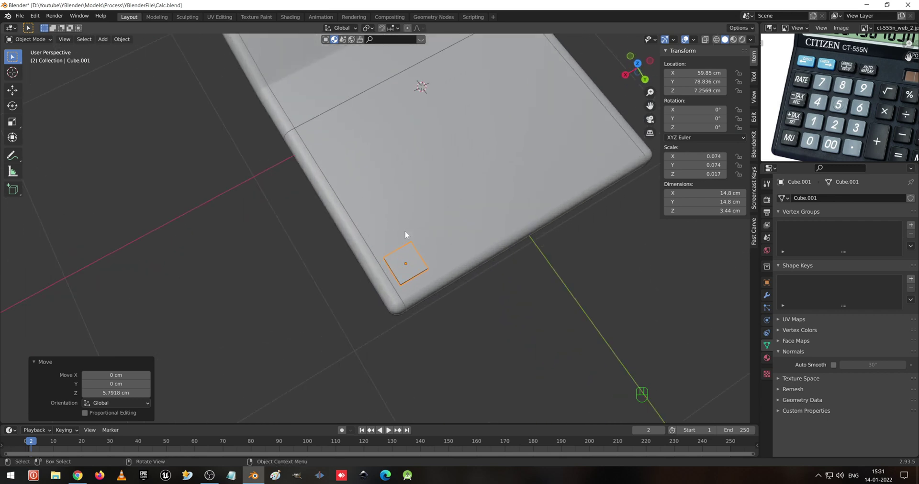
pyautogui.moveTo(463, 219); pyautogui.dragTo(420, 242)
pyautogui.press('s')
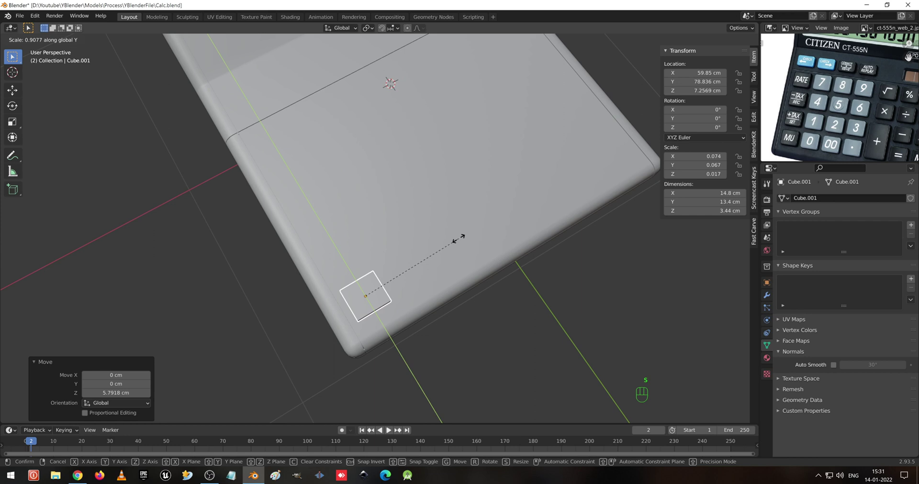
pyautogui.moveTo(427, 242); pyautogui.dragTo(437, 204)
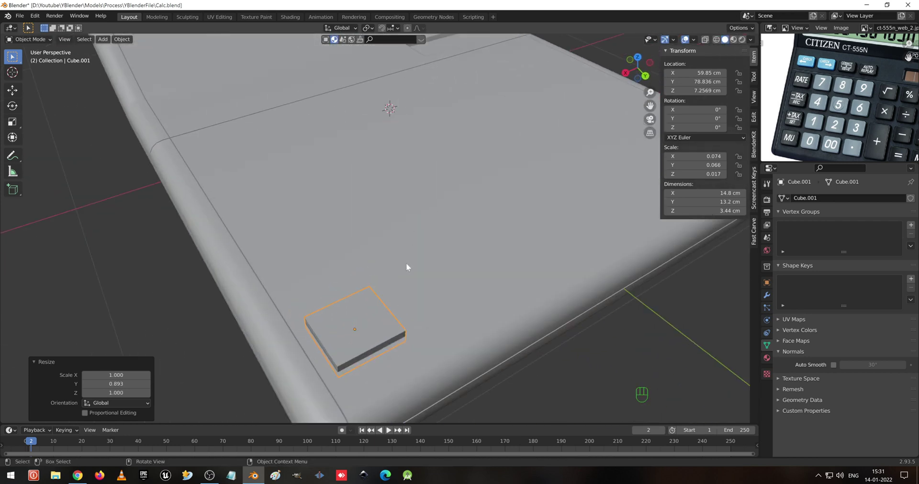
pyautogui.moveTo(395, 282); pyautogui.dragTo(448, 229)
pyautogui.moveTo(431, 268); pyautogui.dragTo(423, 251)
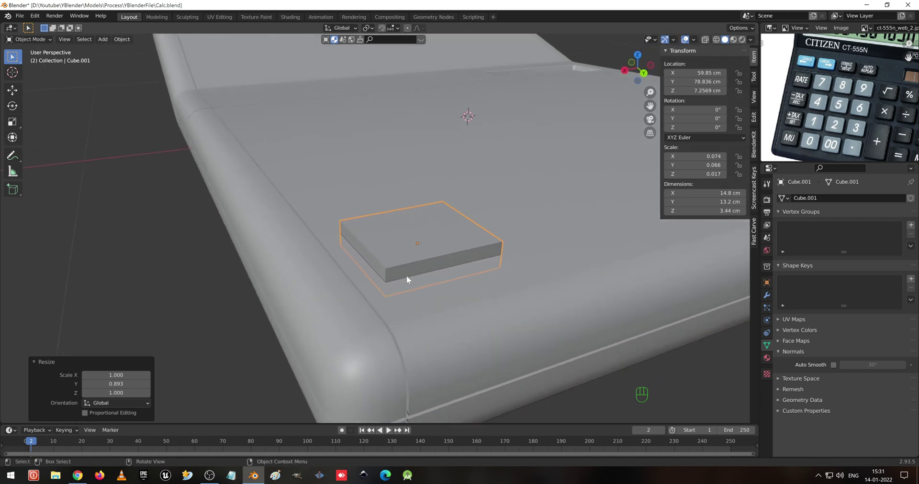
pyautogui.middleClick(436, 278)
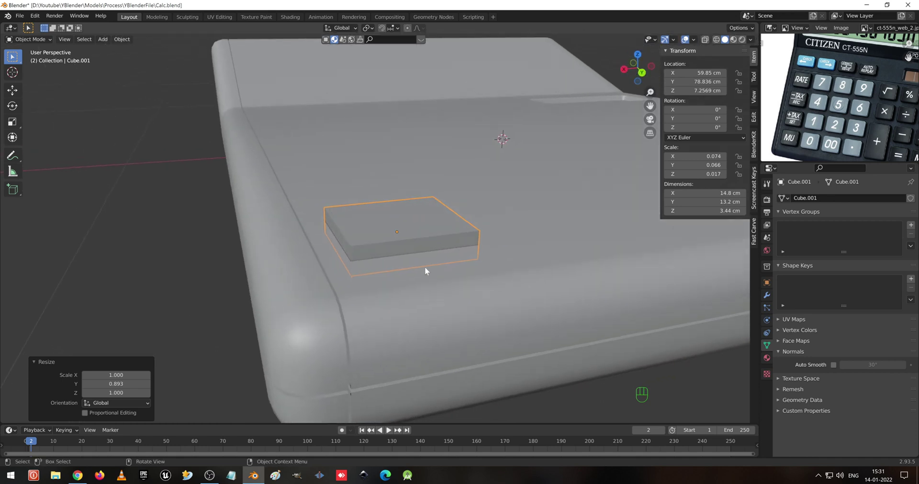
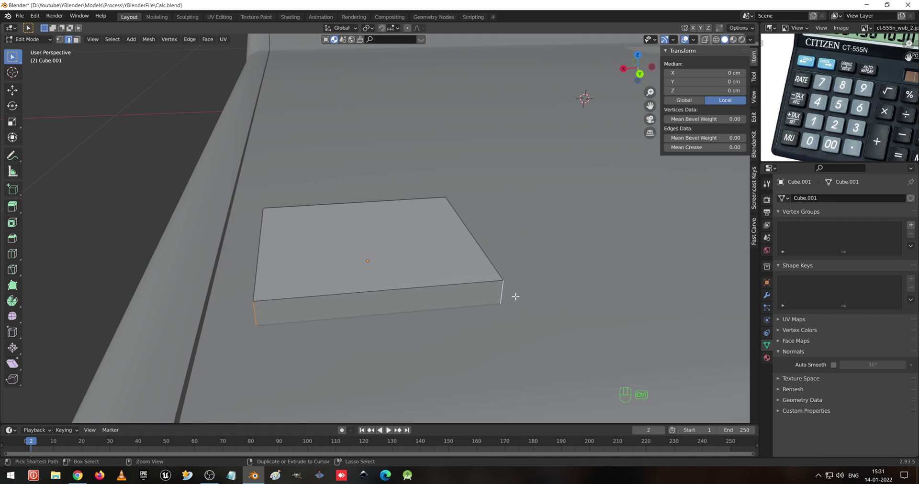
pyautogui.press('ctrl+b')
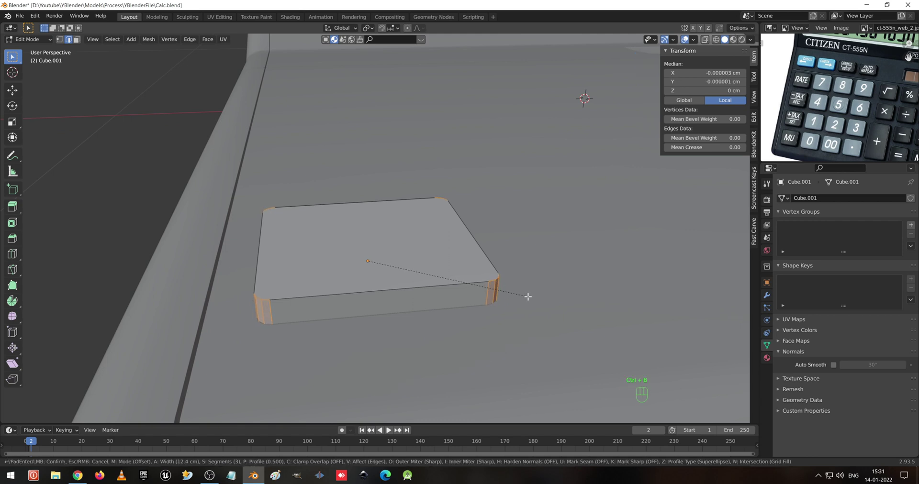
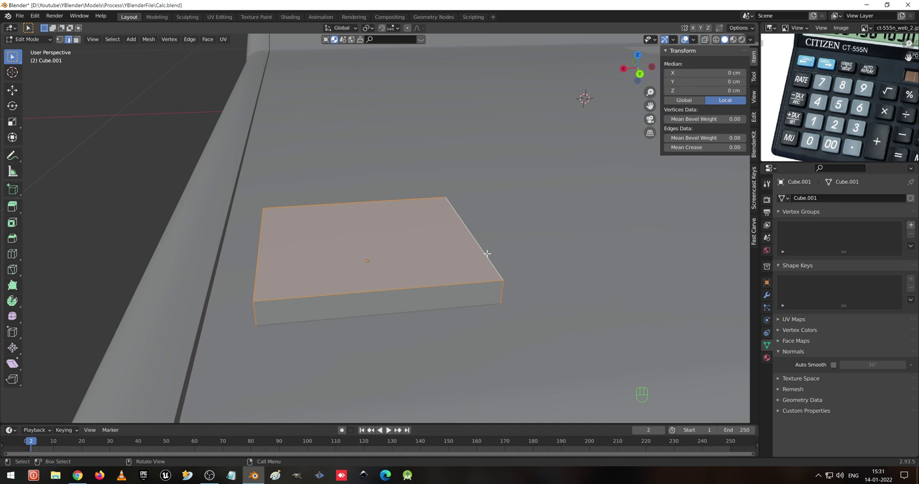
pyautogui.middleClick(879, 83)
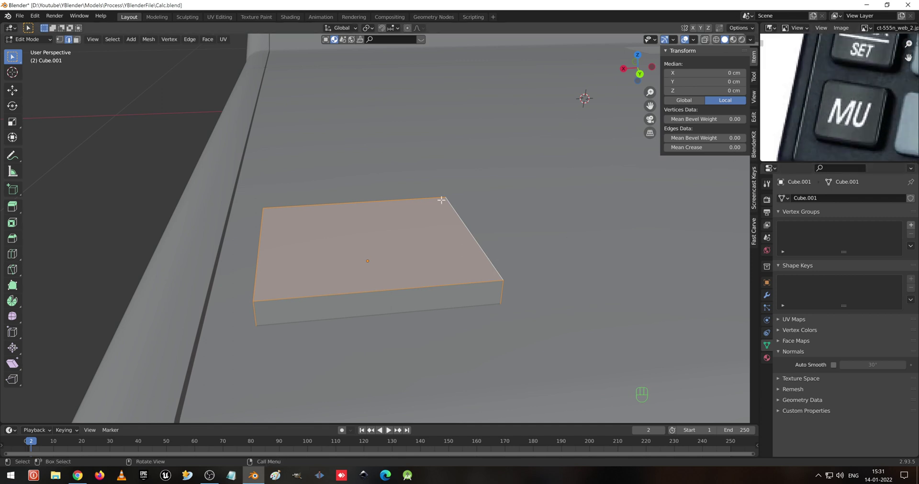
pyautogui.press('ctrl+b')
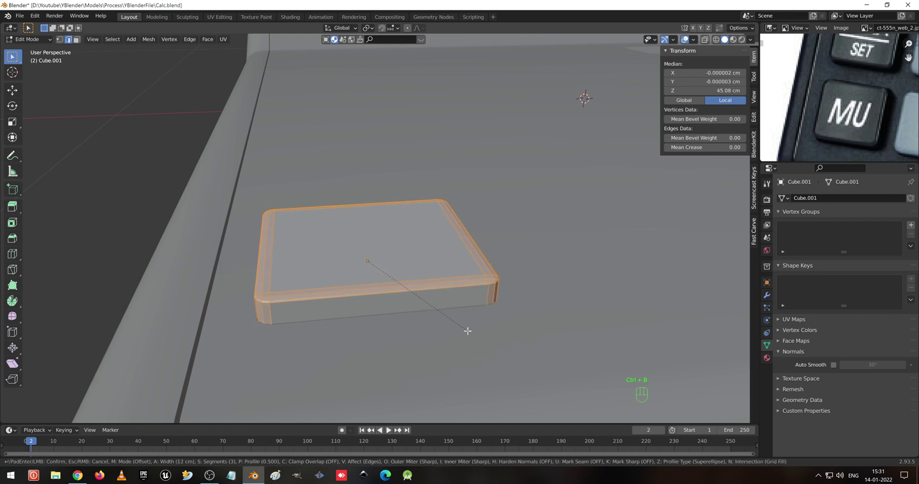
pyautogui.press('Tab')
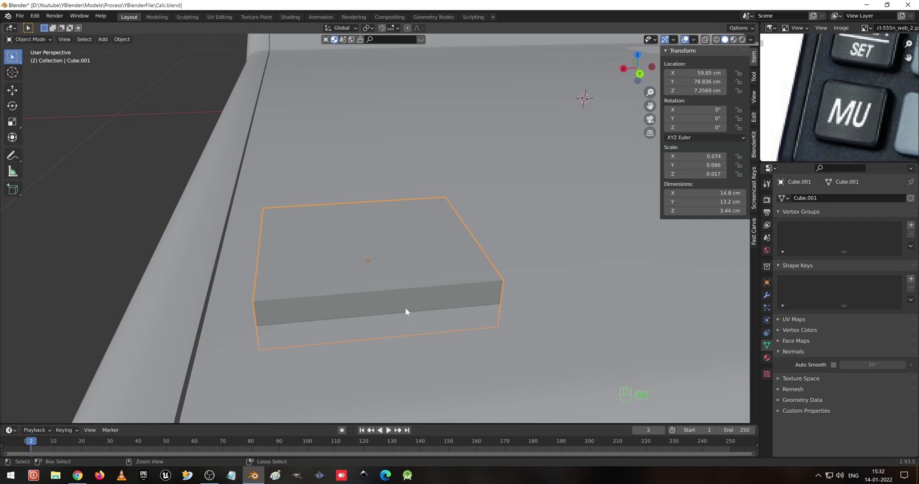
# Apply the key's scale, bevel its edges and enable auto smooth at 30° for smooth shading.
pyautogui.press('ctrl+a')
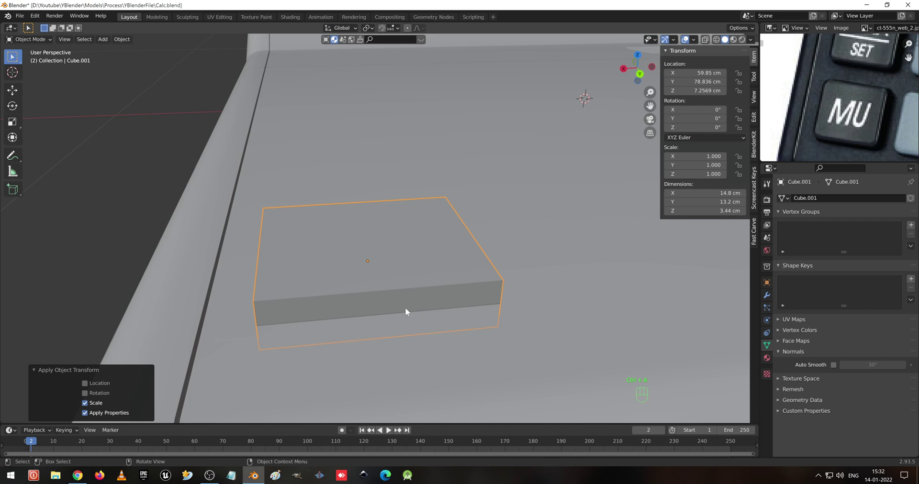
pyautogui.press('Tab')
pyautogui.press('ctrl+b')
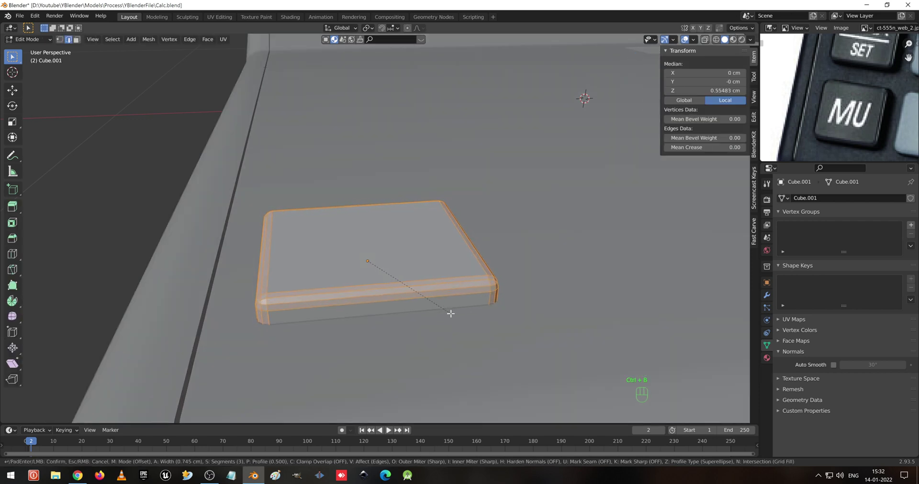
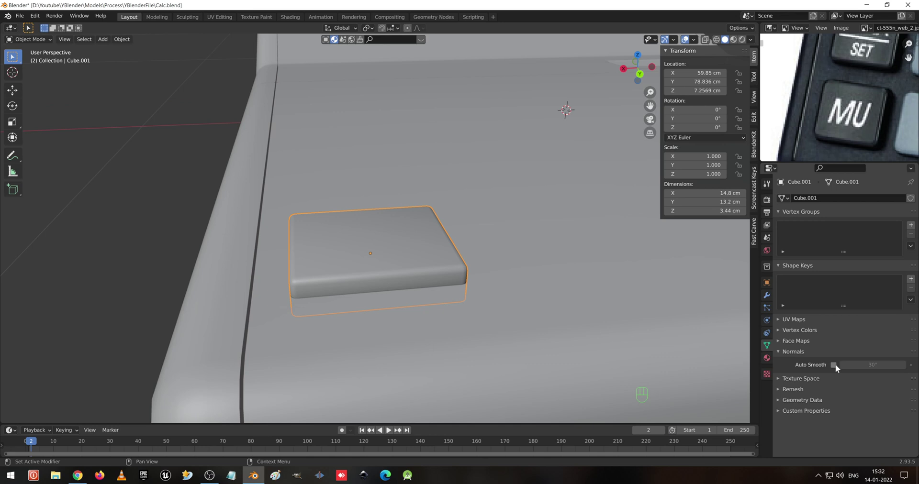
pyautogui.click(838, 368)
pyautogui.moveTo(332, 283); pyautogui.dragTo(357, 283)
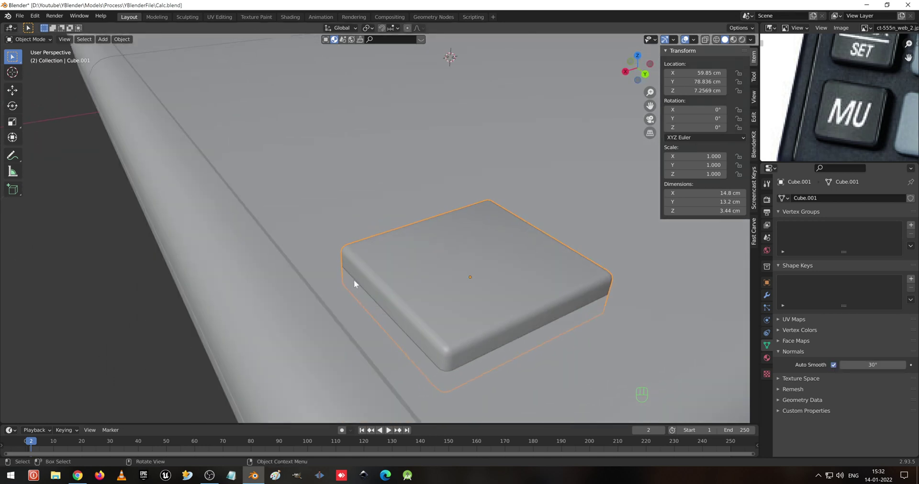
# Add pairs of edge loops across the key in both directions and lower one slightly from top view.
pyautogui.press('Tab')
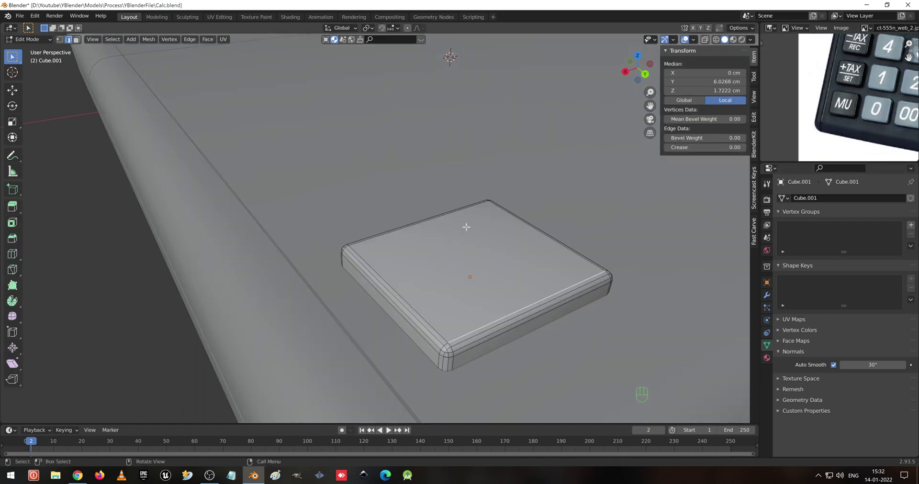
pyautogui.press('ctrl+r')
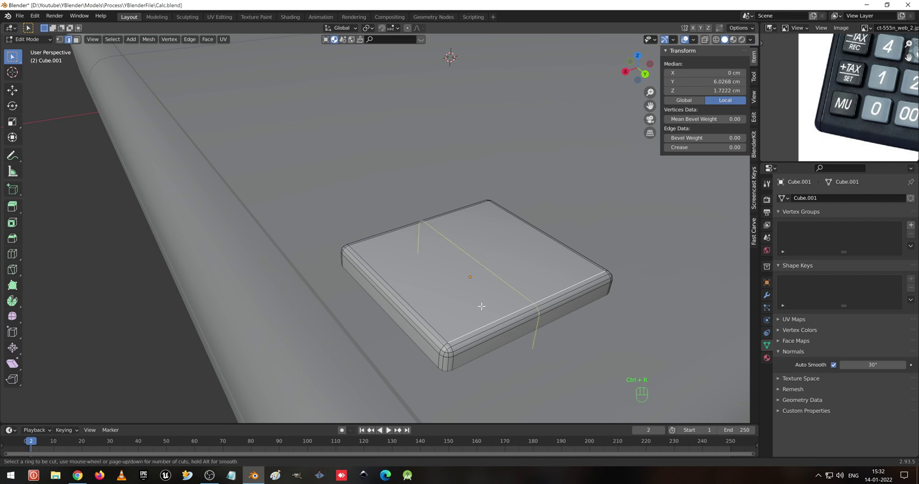
pyautogui.press('ctrl+z')
pyautogui.press('ctrl+r')
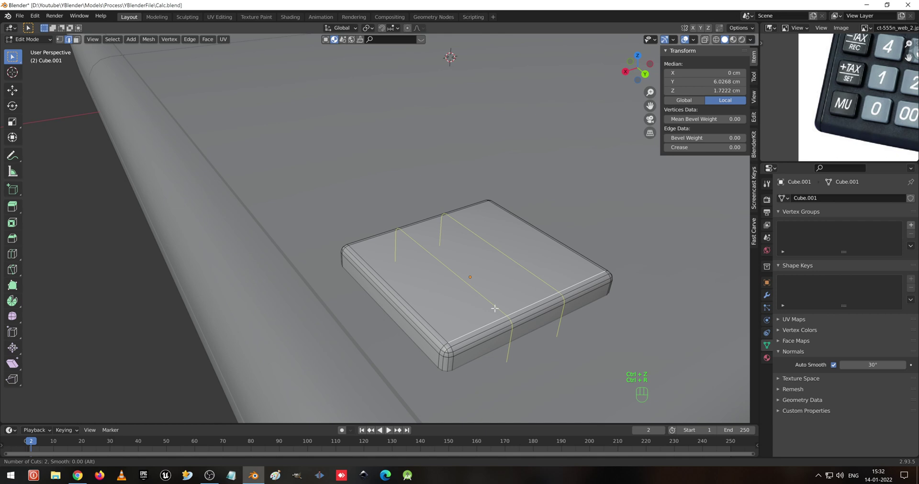
pyautogui.press('ctrl+r')
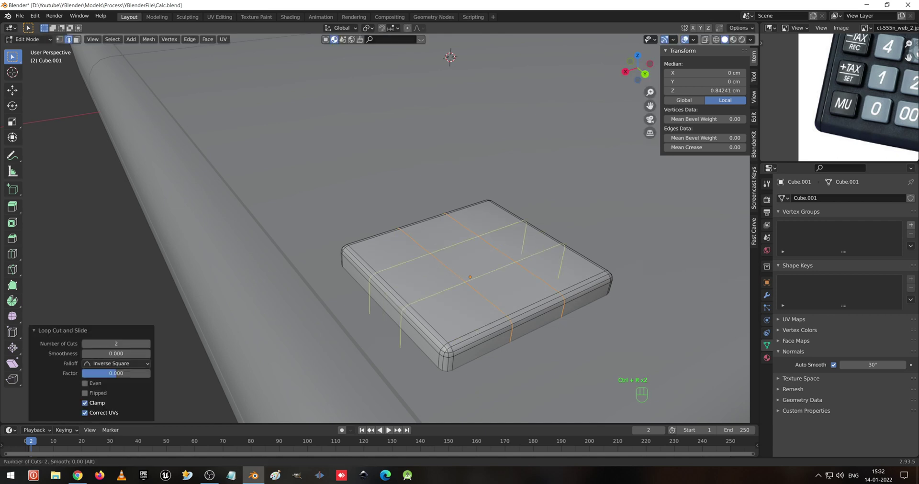
pyautogui.press('1')
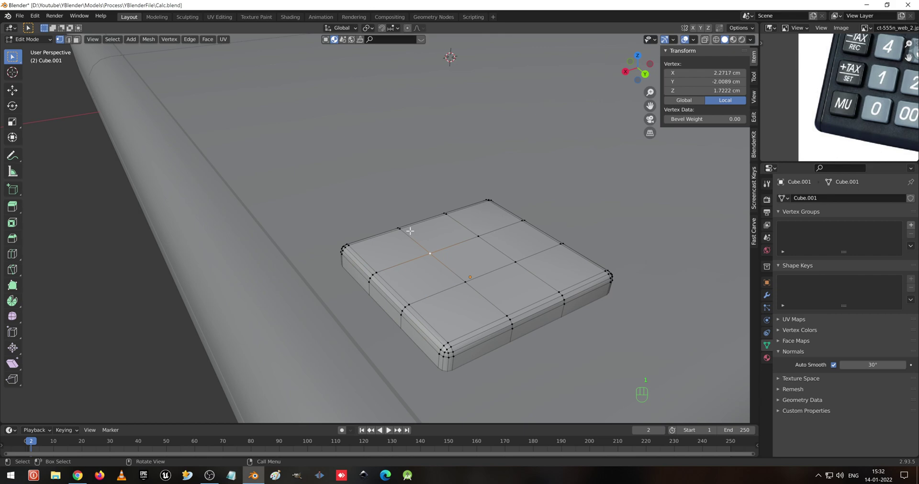
pyautogui.press('KP_7')
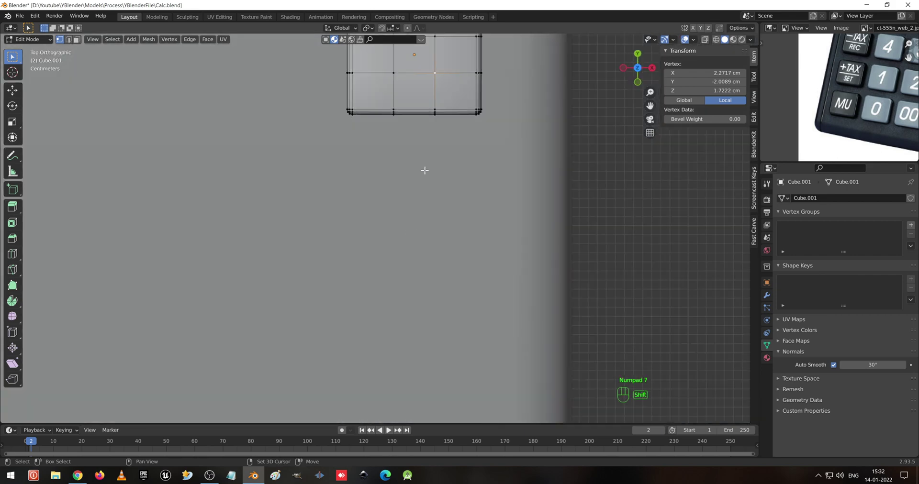
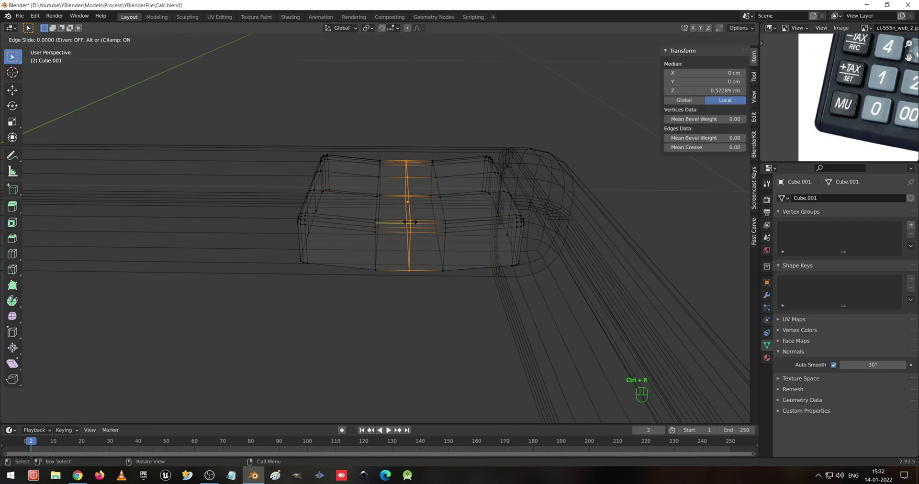
pyautogui.press('g')
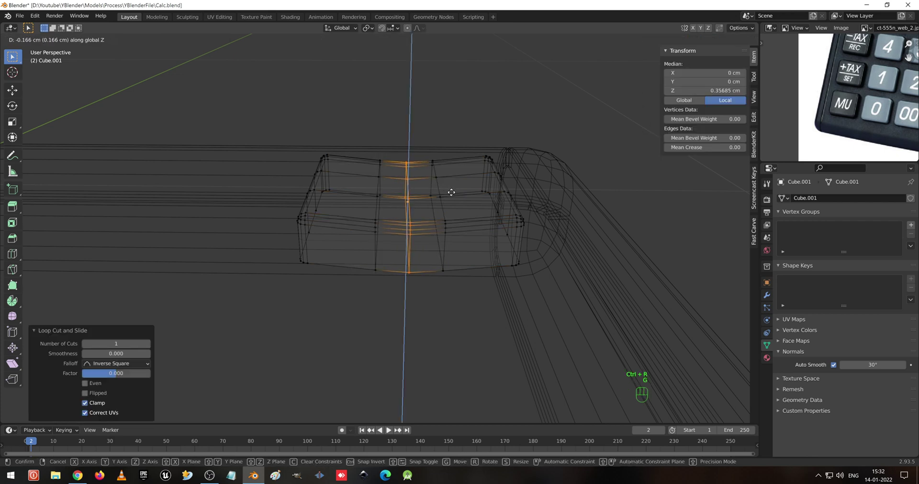
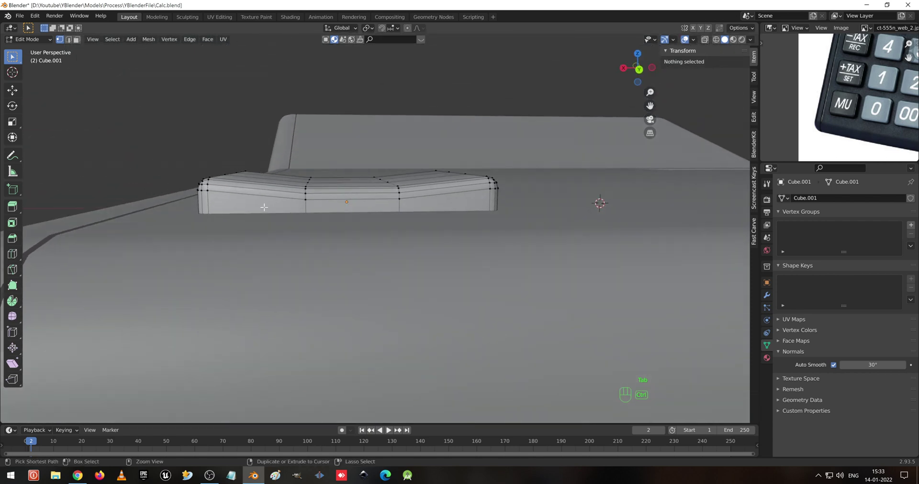
# Add an edge loop near each end of the key and lower both along Z.
pyautogui.press('ctrl+r')
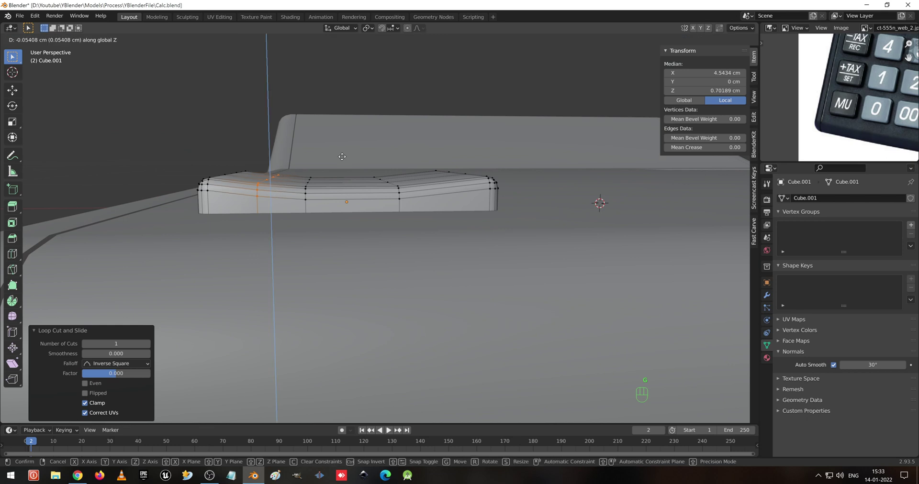
pyautogui.press('g')
pyautogui.press('ctrl+r')
pyautogui.press('g')
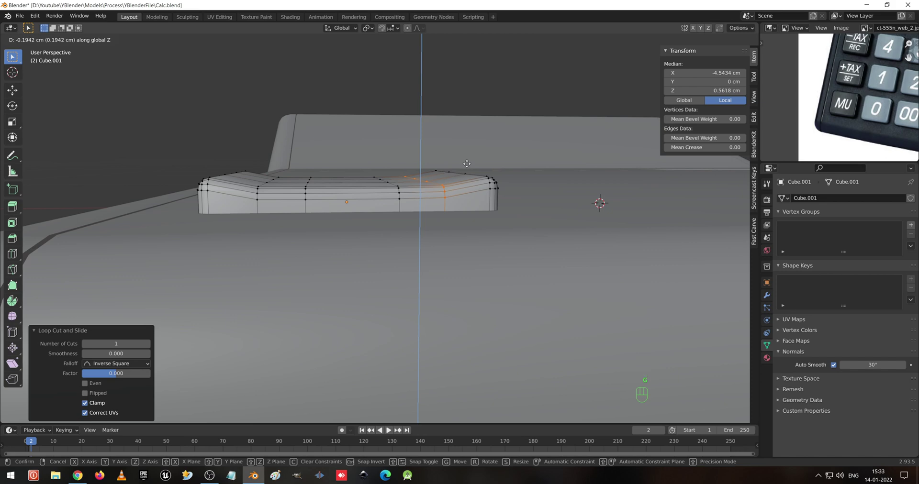
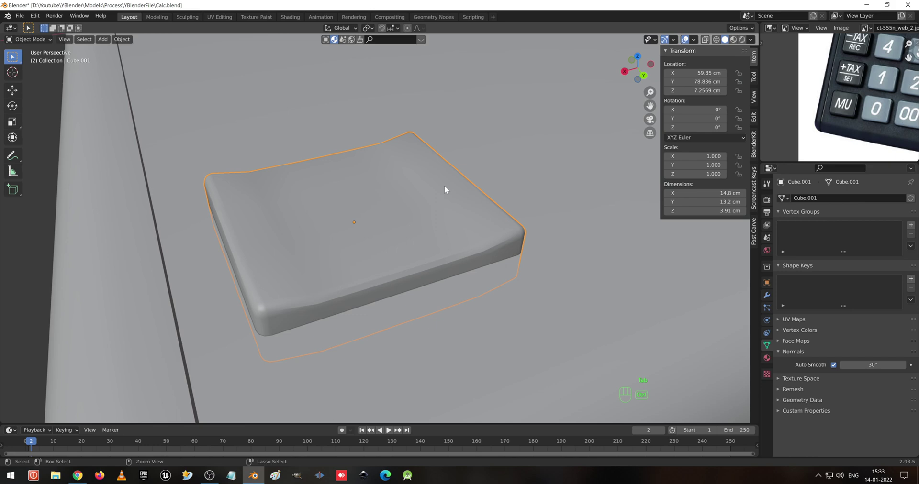
# Set up a front orthographic X-ray view framing the key in Edit Mode.
pyautogui.press('ctrl+3')
pyautogui.moveTo(469, 222); pyautogui.dragTo(416, 208)
pyautogui.moveTo(420, 203); pyautogui.dragTo(449, 188)
pyautogui.middleClick(446, 187)
pyautogui.press('Tab')
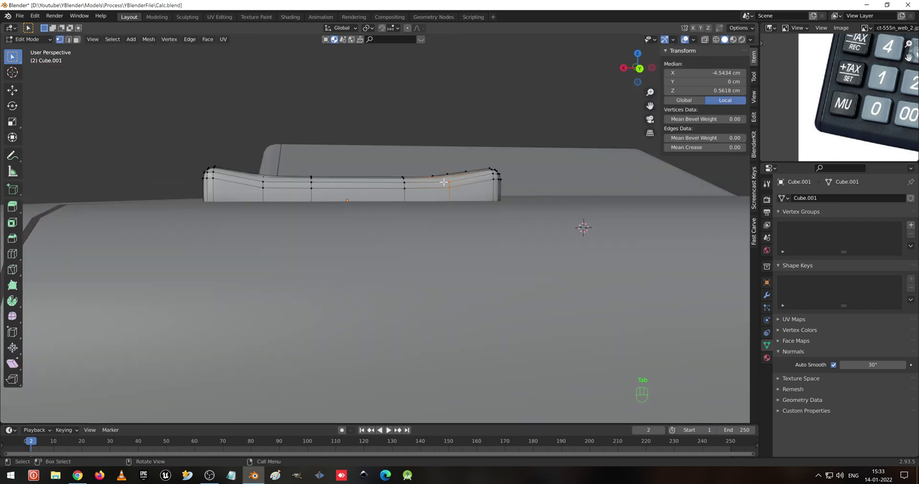
pyautogui.press('KP_1')
pyautogui.press('KP_3')
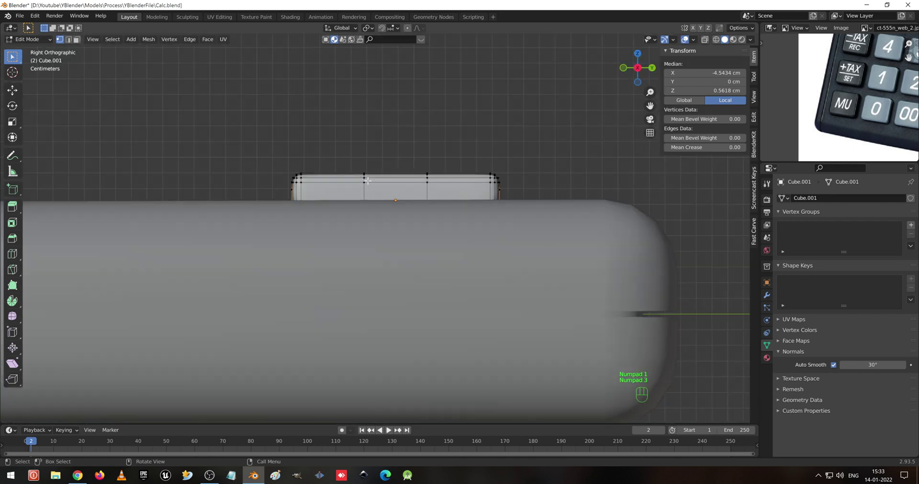
pyautogui.press('KP_1')
pyautogui.press('KP_Decimal')
pyautogui.press('shift+z')
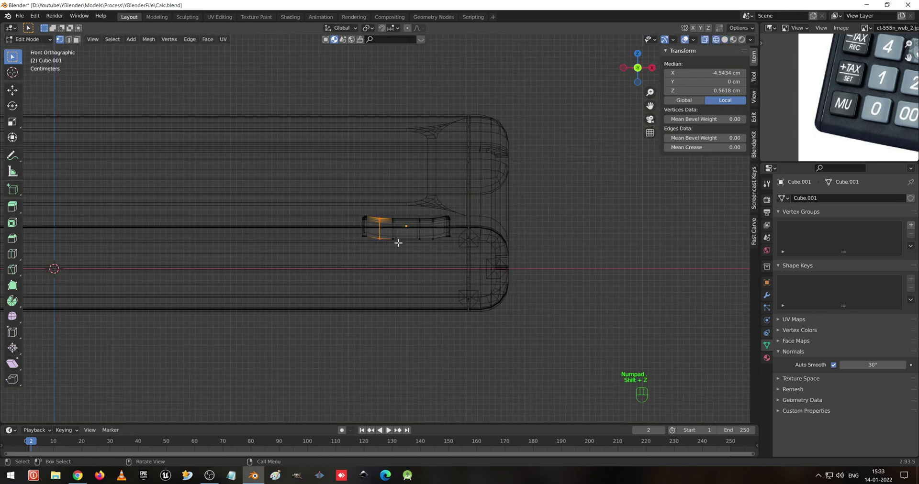
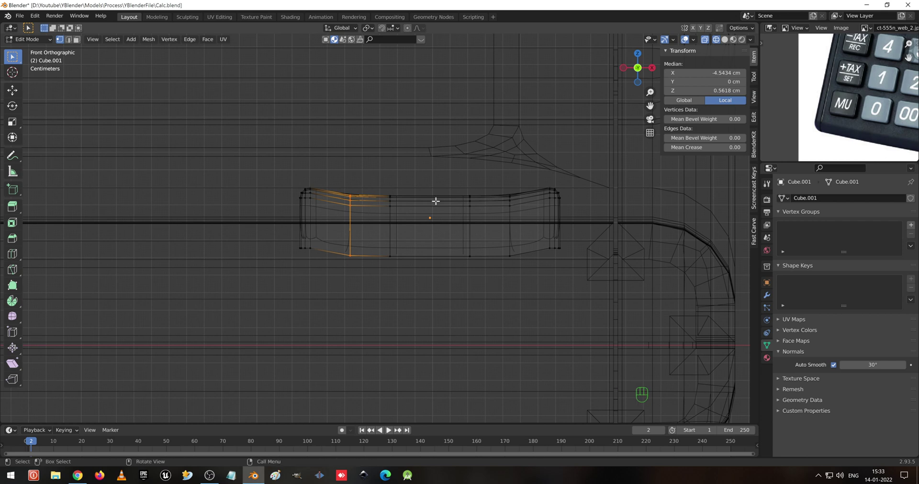
# Cut a centre edge loop and pull it down in Z with proportional editing to sag the key's middle.
pyautogui.press('ctrl+r')
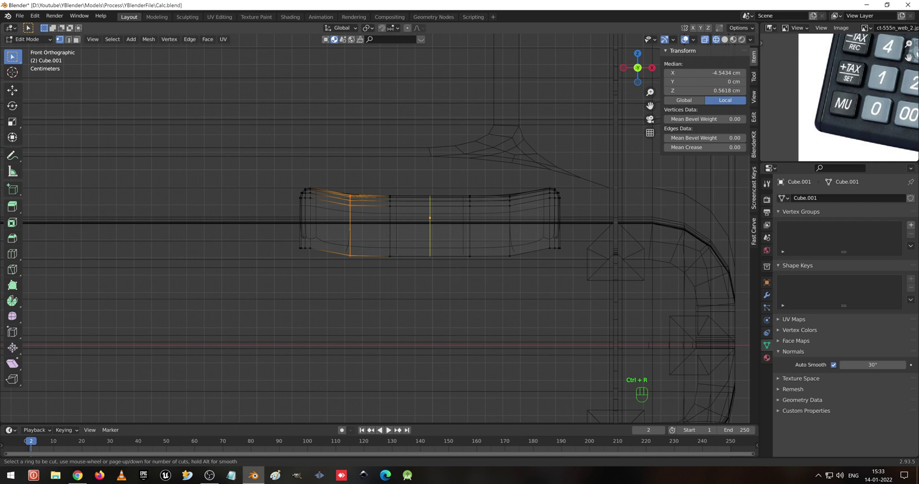
pyautogui.press('o')
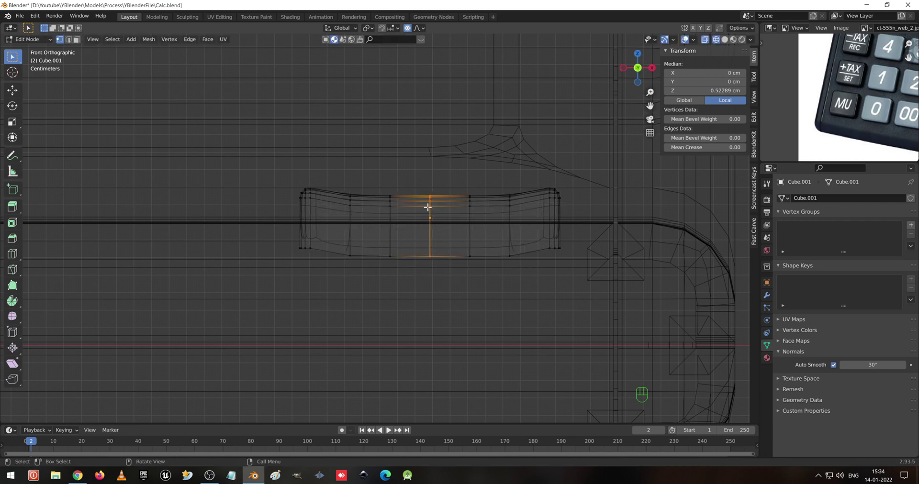
pyautogui.press('g')
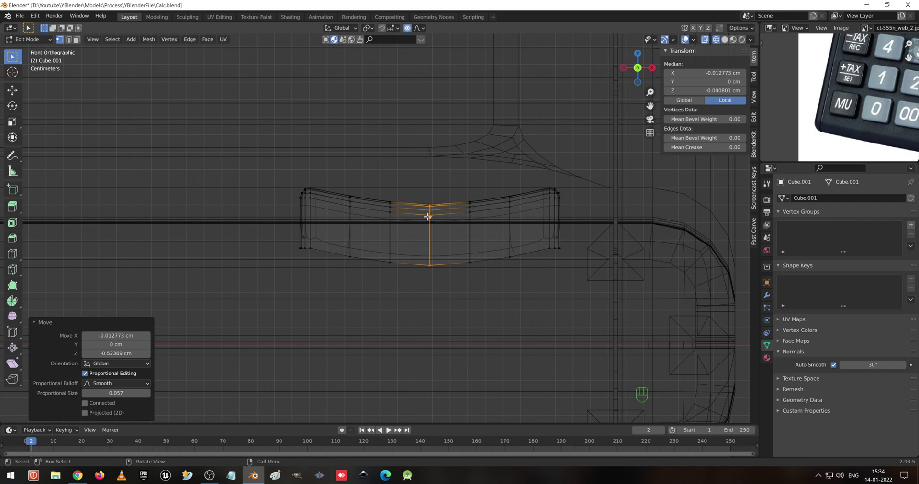
pyautogui.press('Tab')
pyautogui.press('shift+z')
pyautogui.moveTo(459, 174); pyautogui.dragTo(458, 183)
pyautogui.click(462, 235)
pyautogui.click(467, 233)
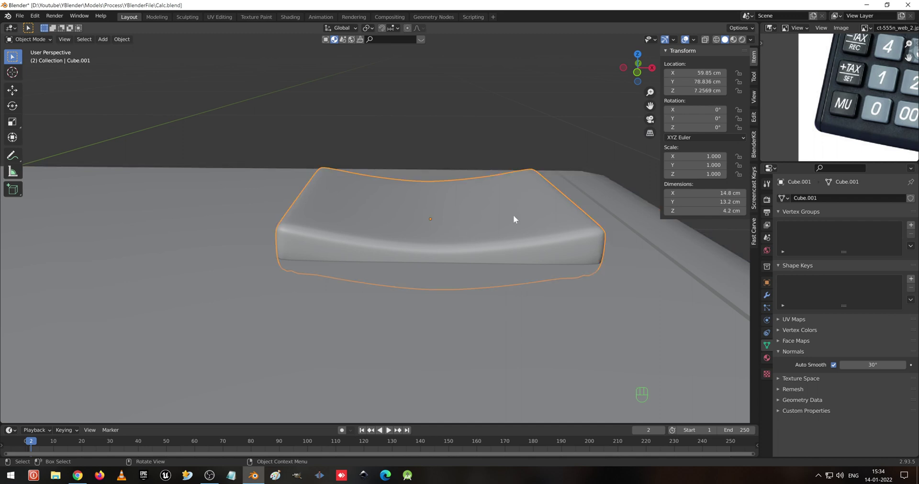
# Raise the key, then extend its bottom downward to a 6.1 cm height reaching into the body.
pyautogui.press('g')
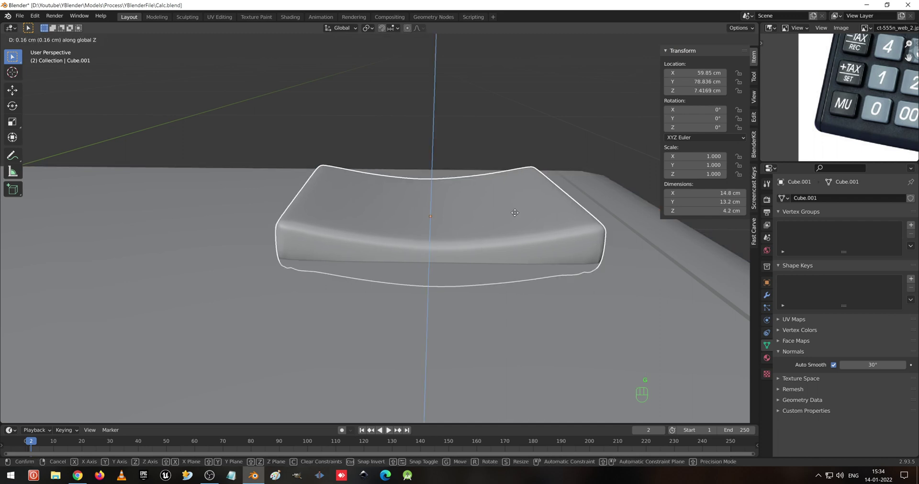
pyautogui.press('Tab')
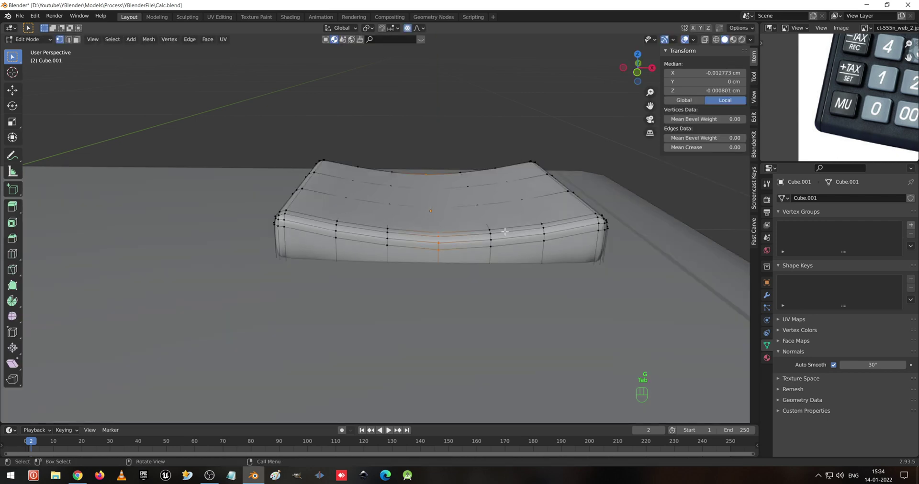
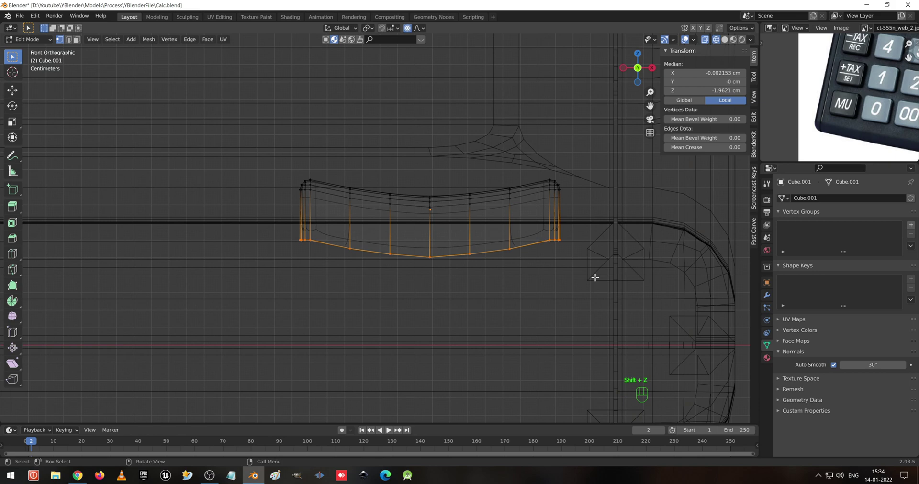
pyautogui.press('e')
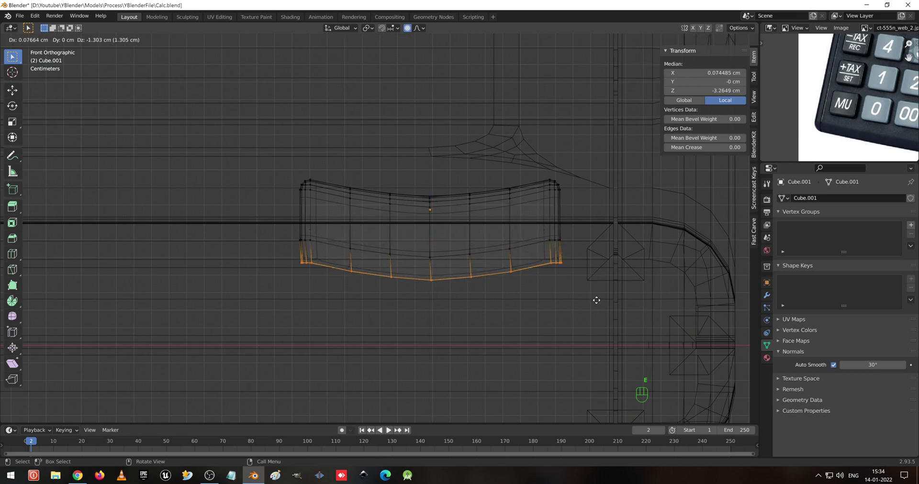
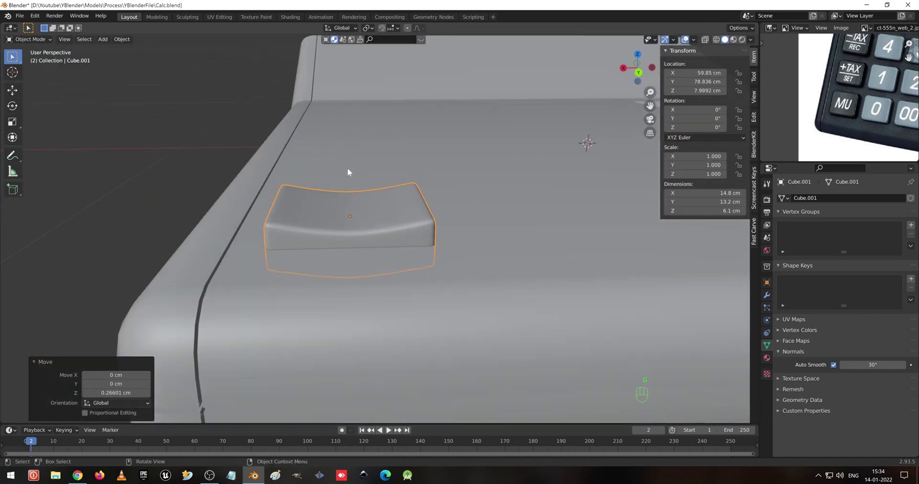
pyautogui.moveTo(363, 240); pyautogui.dragTo(326, 241)
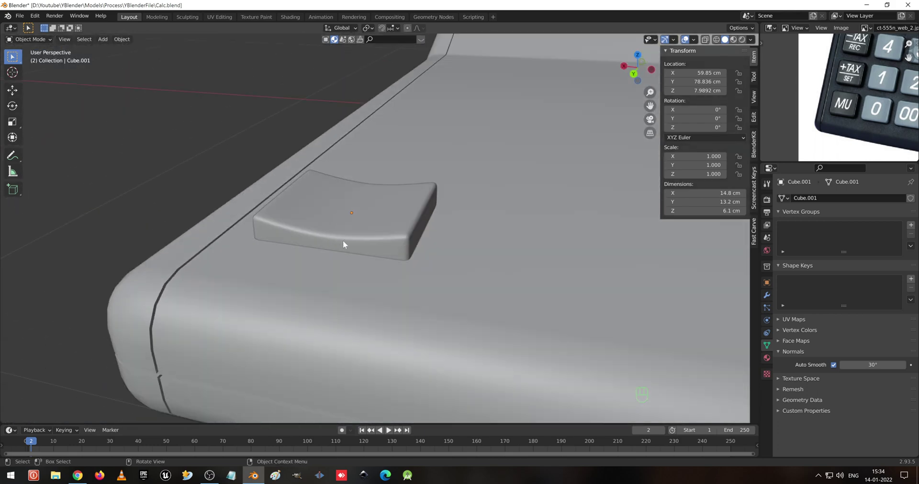
pyautogui.moveTo(362, 261); pyautogui.dragTo(444, 264)
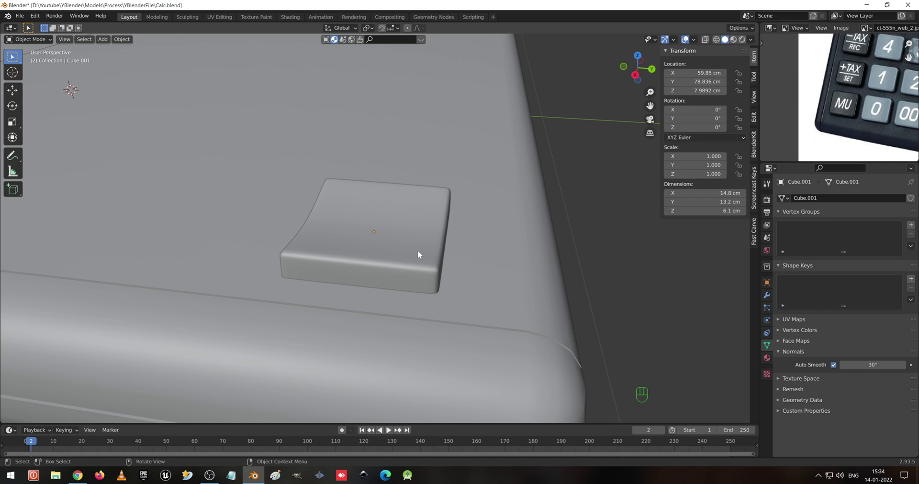
pyautogui.click(402, 250)
pyautogui.moveTo(474, 295); pyautogui.dragTo(428, 282)
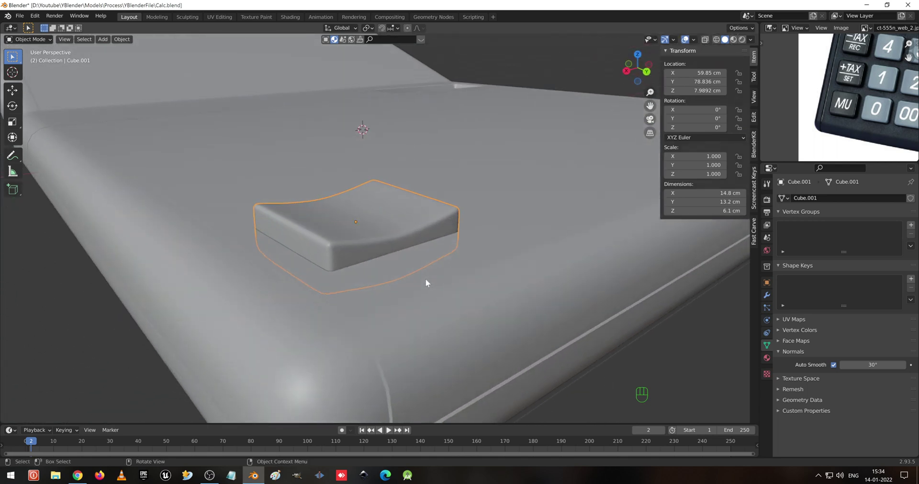
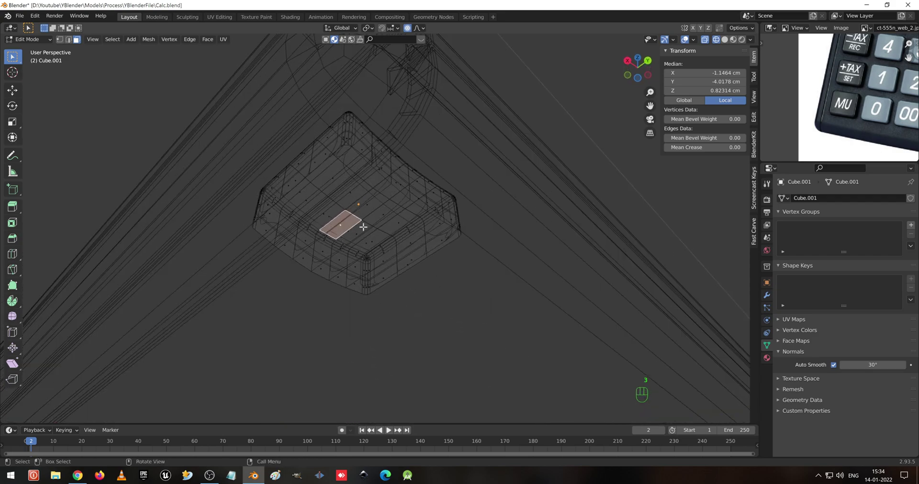
# Enter the key cap's mesh, view its underside and zoom out to see the whole scene.
pyautogui.press('ctrl+l')
pyautogui.press('Tab')
pyautogui.moveTo(334, 314); pyautogui.dragTo(334, 376)
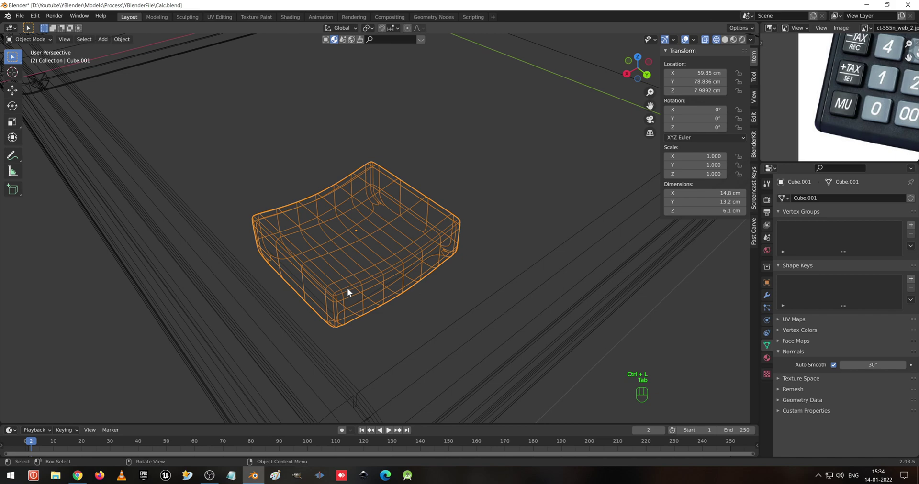
pyautogui.press('shift+h')
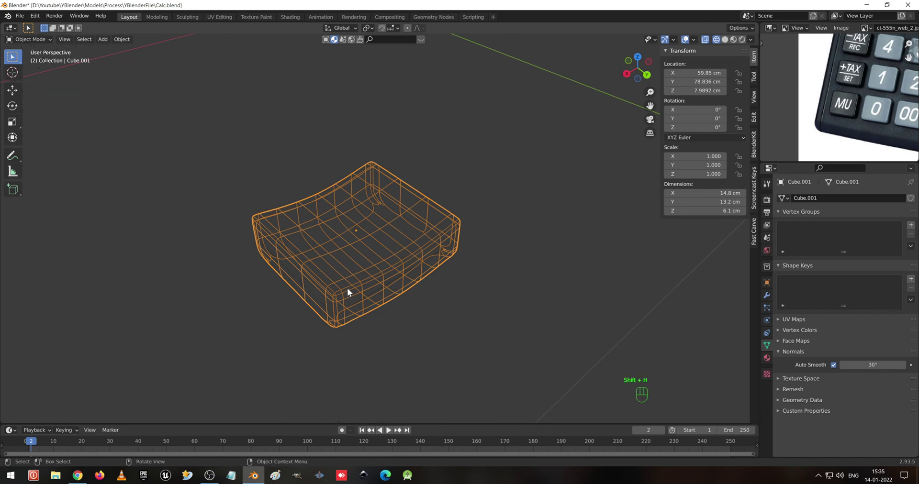
pyautogui.press('shift+z')
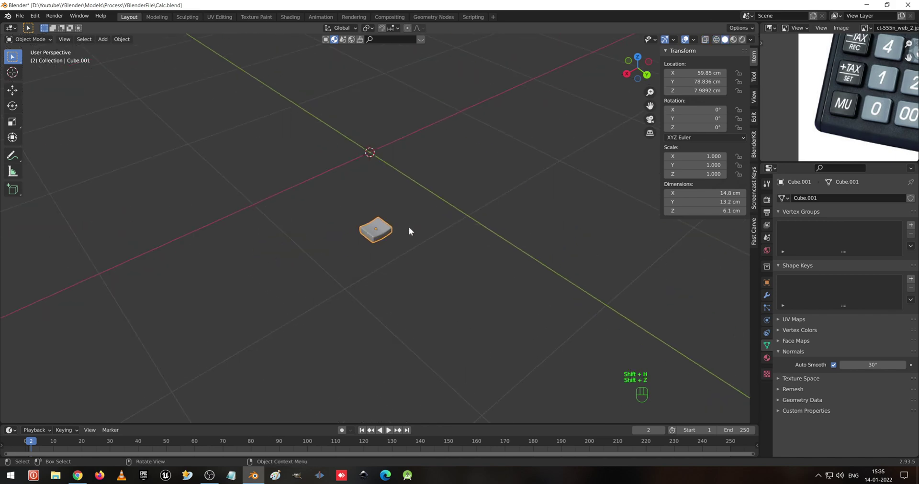
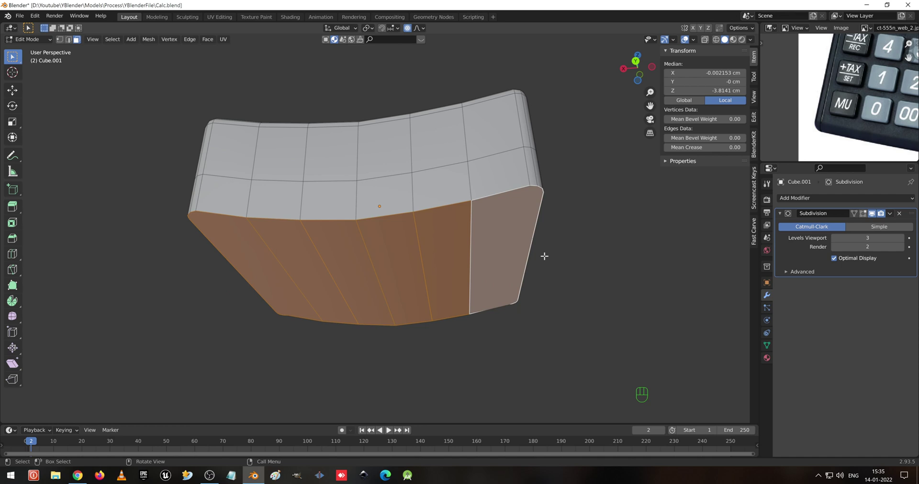
# Delete the key cap's bottom faces and view it in wireframe.
pyautogui.press('x')
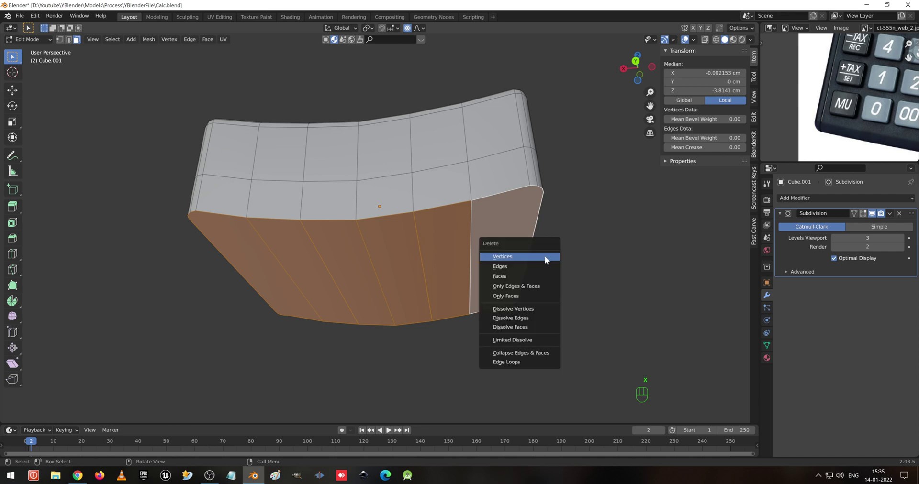
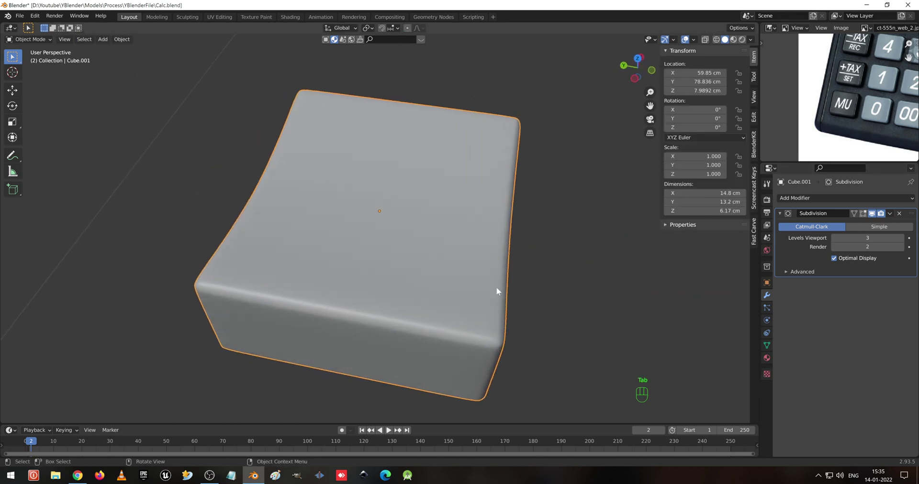
pyautogui.press('shift+z')
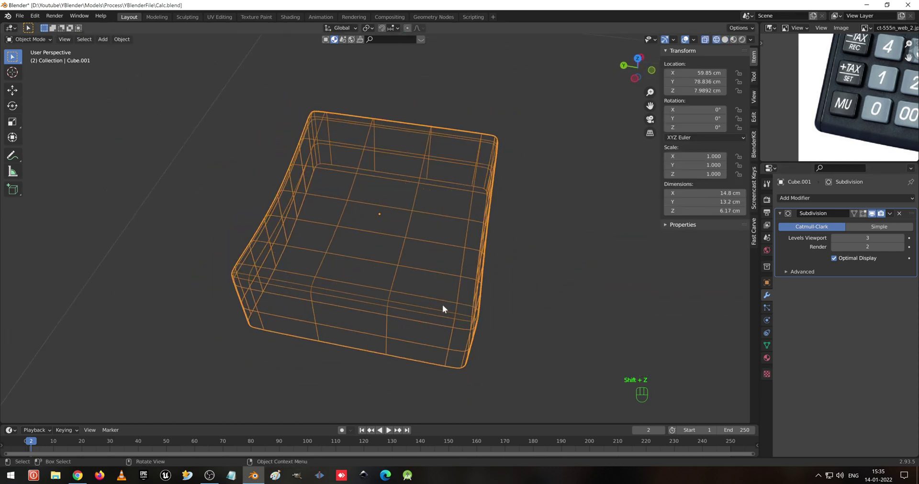
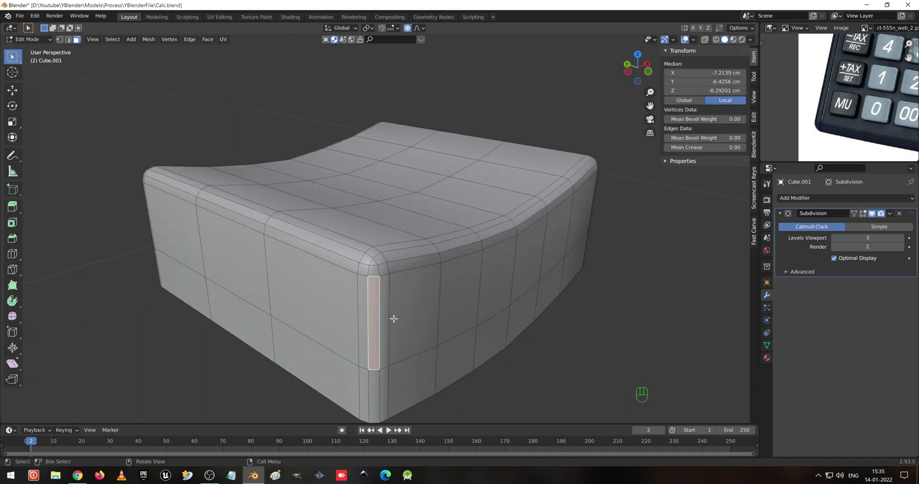
pyautogui.press('2')
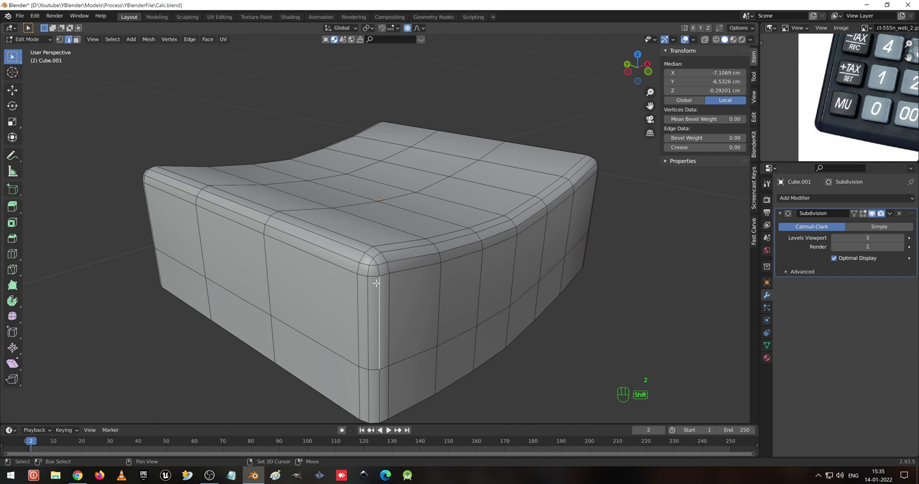
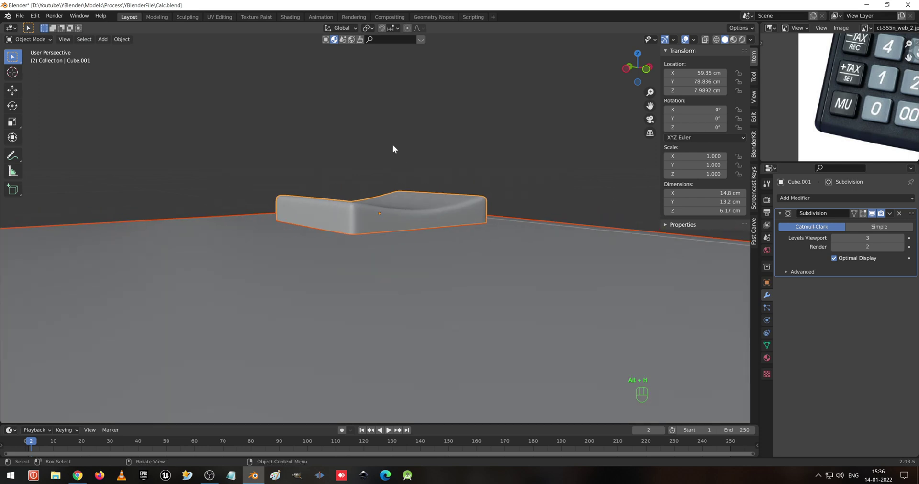
# Move the key to the body's corner and add an Array modifier with Relative Offset Y of -1.
pyautogui.click(378, 80)
pyautogui.moveTo(492, 134); pyautogui.dragTo(255, 162)
pyautogui.click(353, 182)
pyautogui.moveTo(379, 115); pyautogui.dragTo(364, 169)
pyautogui.moveTo(433, 110); pyautogui.dragTo(410, 217)
pyautogui.moveTo(401, 197); pyautogui.dragTo(413, 142)
pyautogui.moveTo(429, 168); pyautogui.dragTo(422, 213)
pyautogui.moveTo(423, 213); pyautogui.dragTo(465, 211)
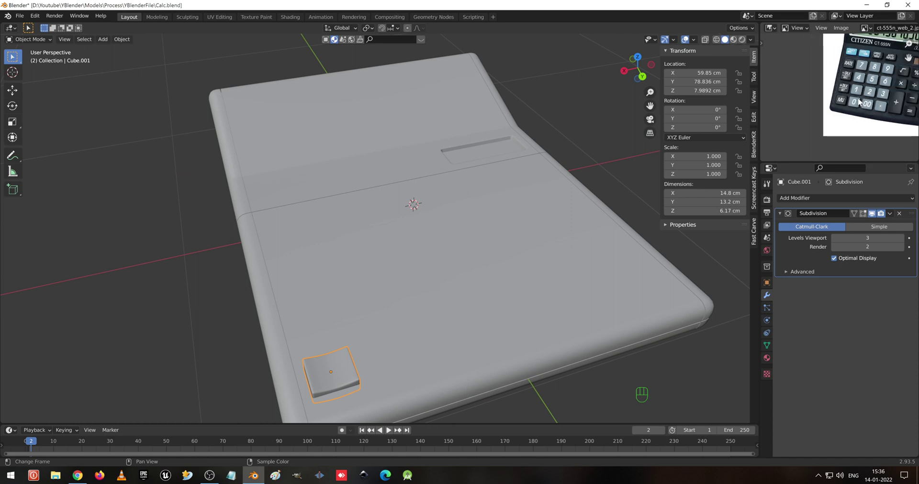
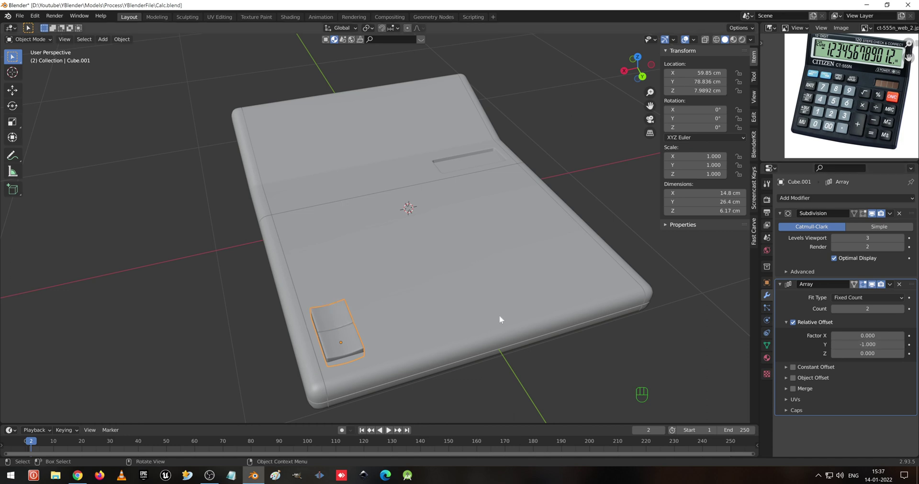
# Set the Array count to 4 and spread the keys with a Y offset of -1.5.
pyautogui.moveTo(362, 295); pyautogui.dragTo(408, 278)
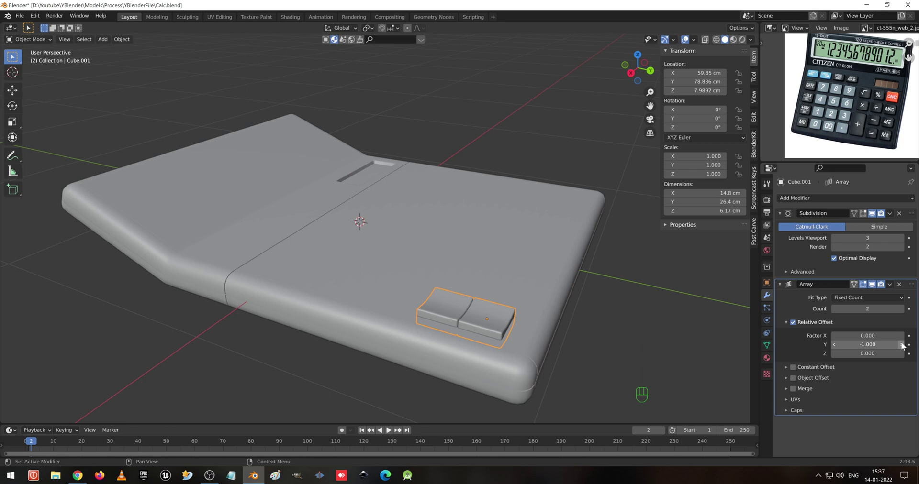
pyautogui.middleClick(904, 345)
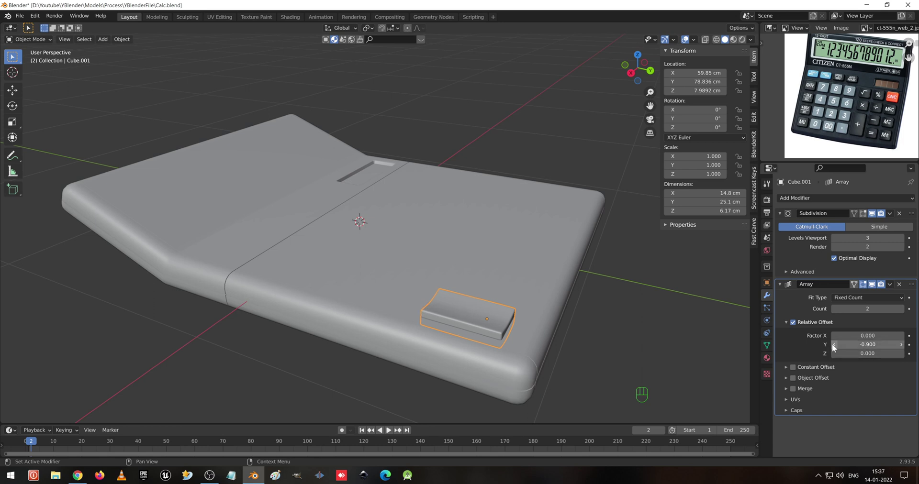
pyautogui.middleClick(835, 347)
pyautogui.middleClick(835, 347)
pyautogui.doubleClick(835, 347)
pyautogui.click(834, 347)
pyautogui.click(908, 311)
pyautogui.click(908, 311)
pyautogui.moveTo(384, 241); pyautogui.dragTo(412, 285)
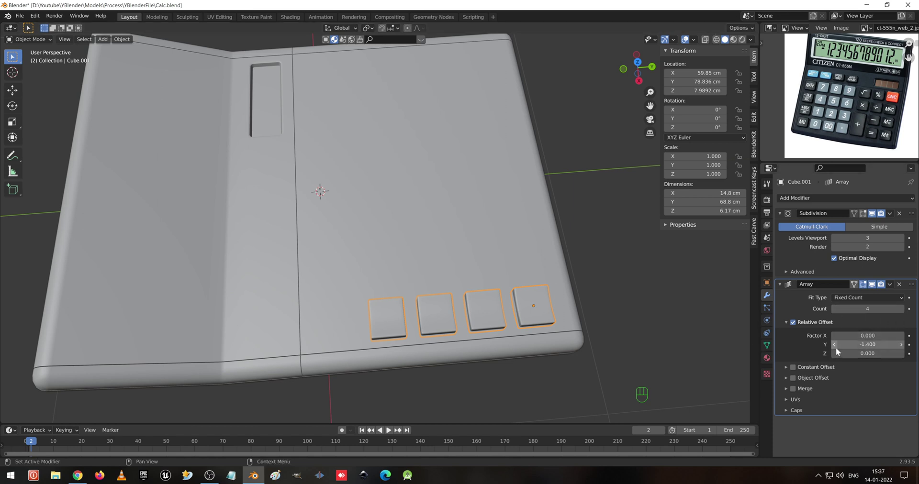
# Shift the key row about 9.5 cm along the body, then enter the body's mesh from top view.
pyautogui.click(837, 347)
pyautogui.moveTo(467, 331); pyautogui.dragTo(458, 332)
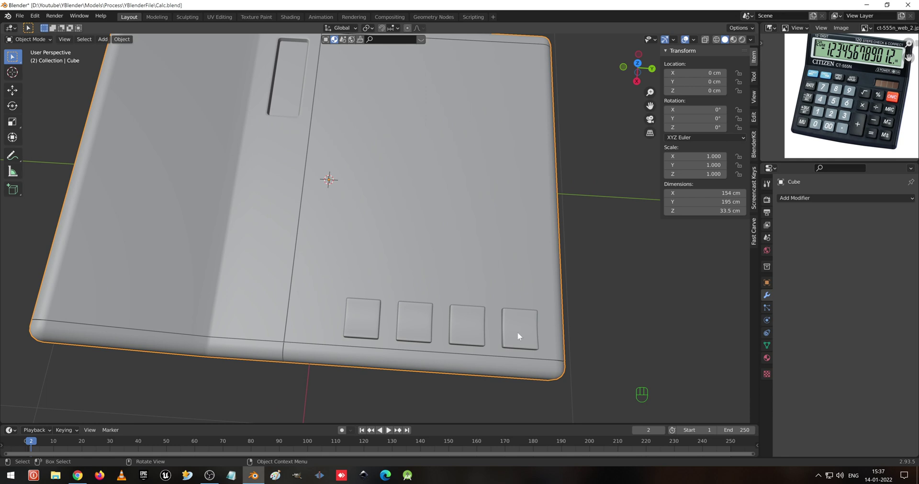
pyautogui.click(520, 335)
pyautogui.press('g')
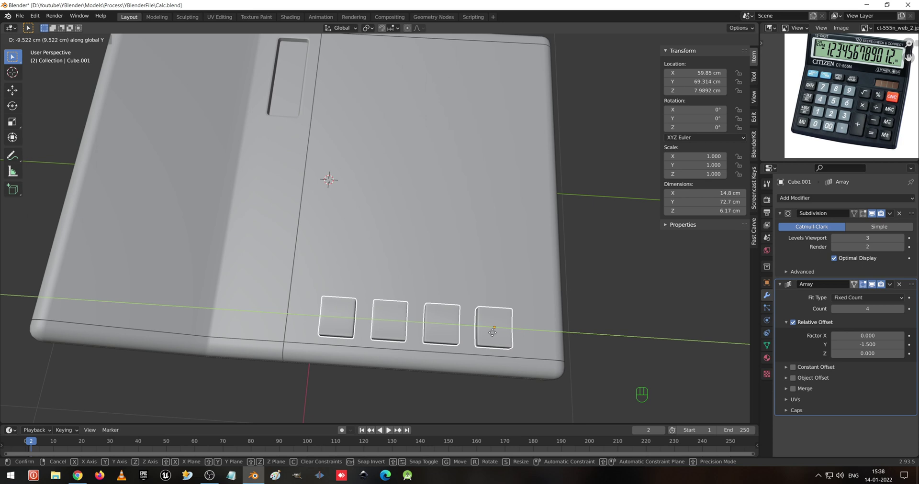
pyautogui.press('KP_7')
pyautogui.moveTo(403, 127); pyautogui.dragTo(476, 224)
pyautogui.press('Tab')
pyautogui.press('shift+z')
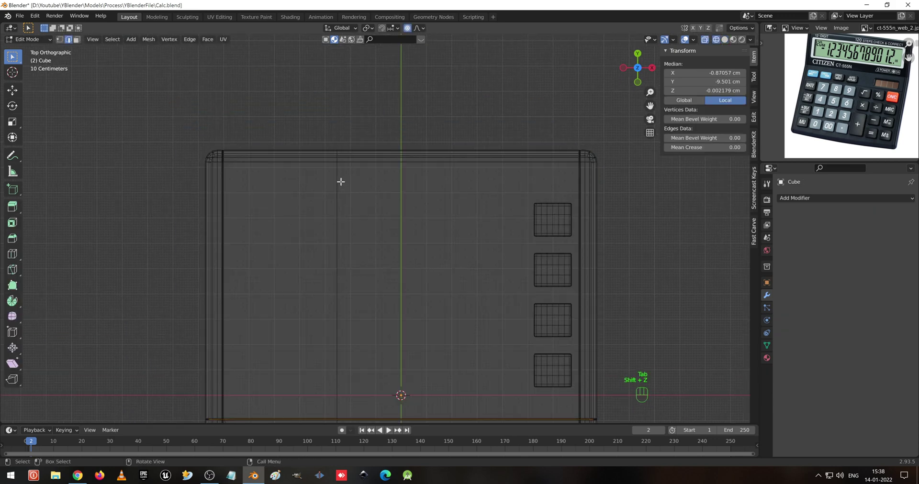
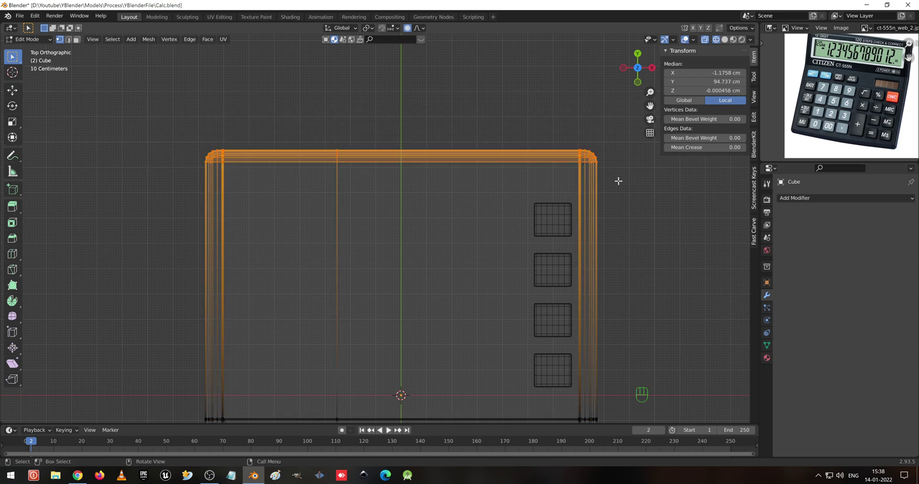
# Move the far edge inward, add vertical loop cuts, and pull the centre top edge outward into an arch.
pyautogui.press('g')
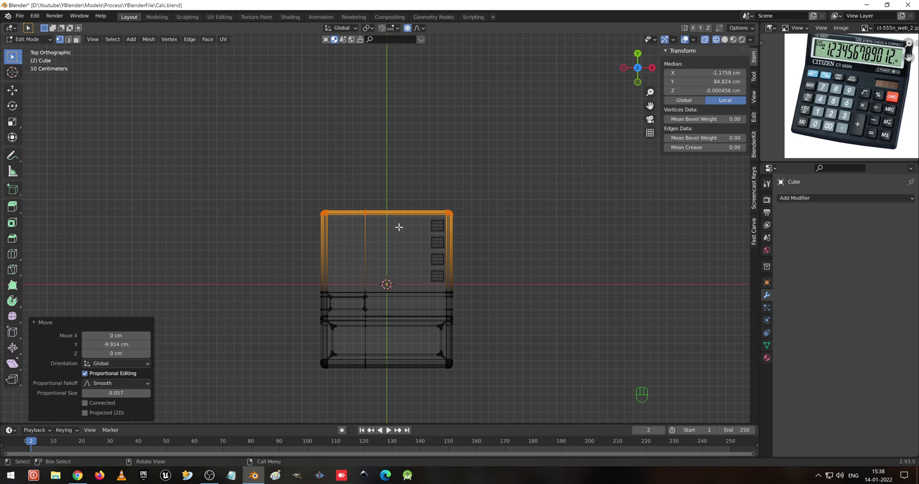
pyautogui.press('ctrl+r')
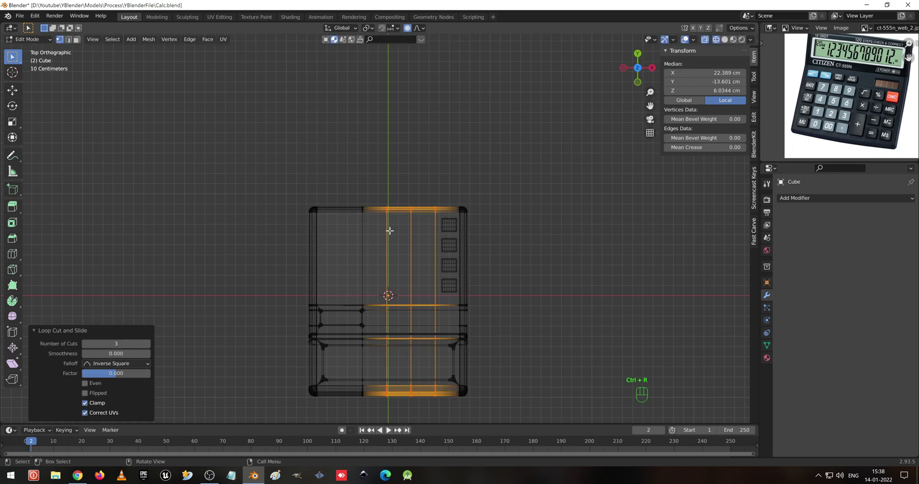
pyautogui.press('ctrl+r')
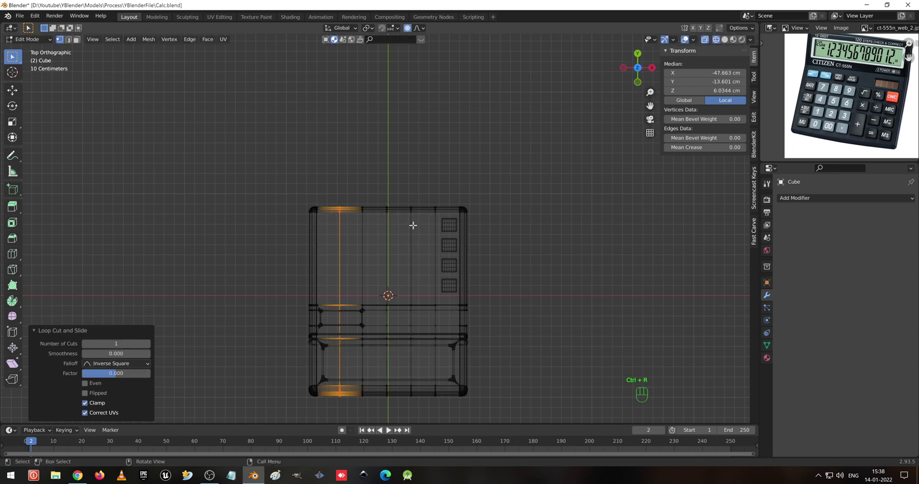
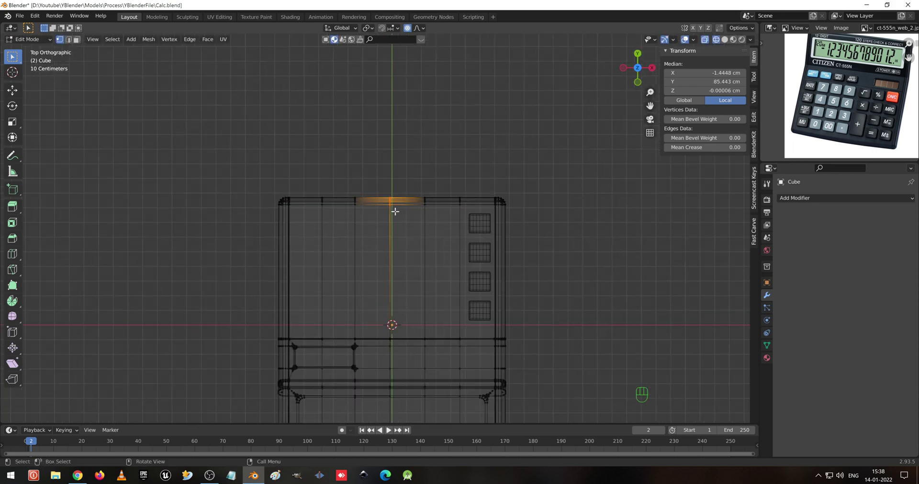
pyautogui.press('g')
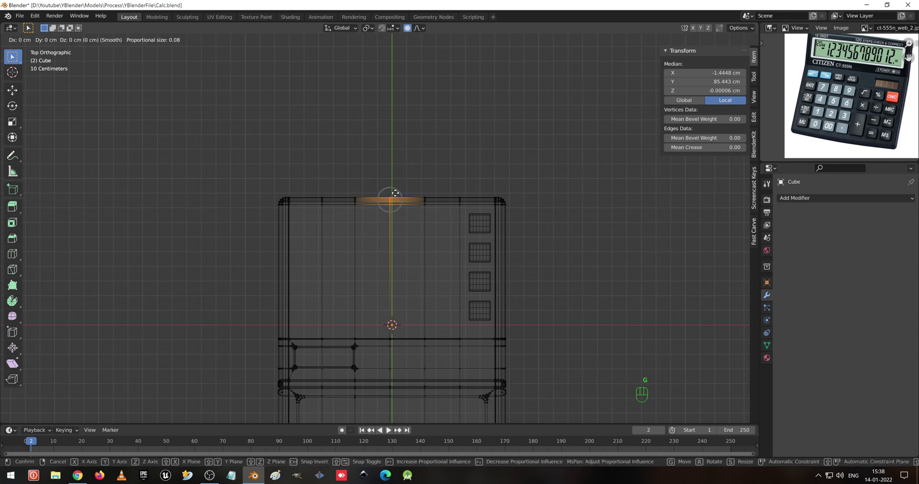
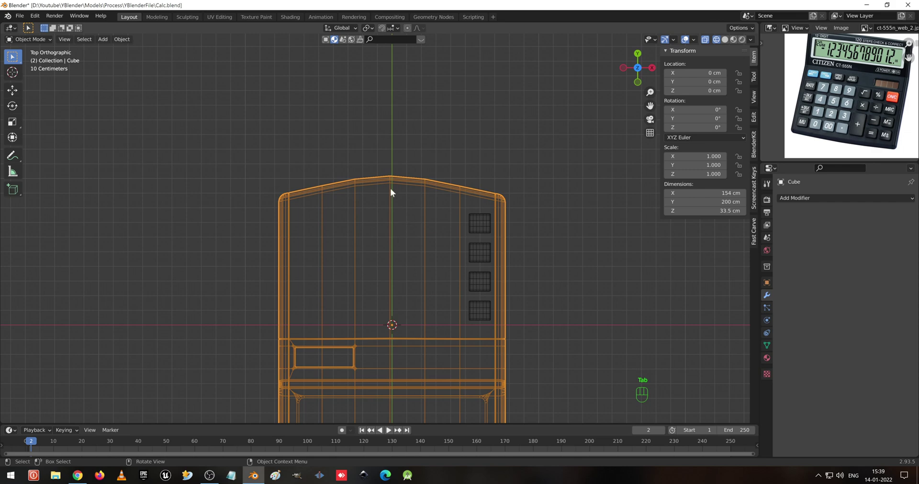
# Smooth the body with a level-3 Subdivision Surface, inspect the curve, and return to mesh editing.
pyautogui.press('ctrl+3')
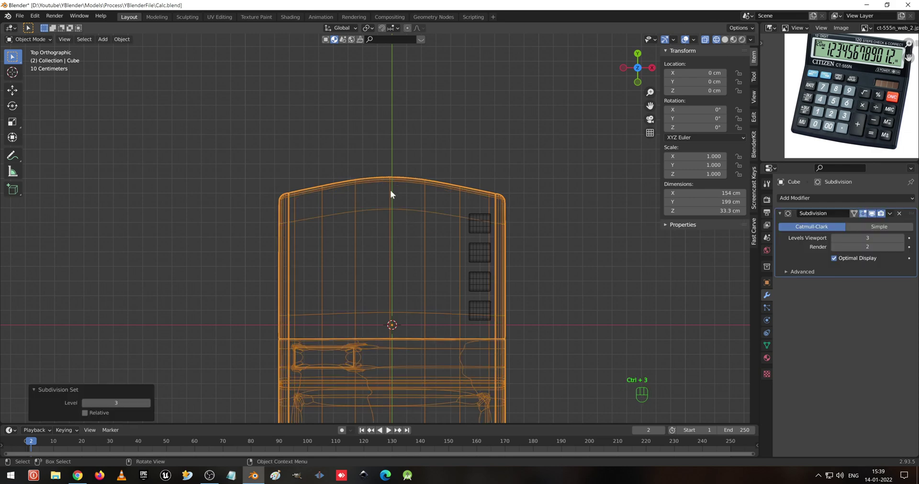
pyautogui.moveTo(397, 216); pyautogui.dragTo(518, 153)
pyautogui.press('shift+z')
pyautogui.moveTo(315, 202); pyautogui.dragTo(409, 240)
pyautogui.middleClick(410, 241)
pyautogui.moveTo(386, 265); pyautogui.dragTo(423, 245)
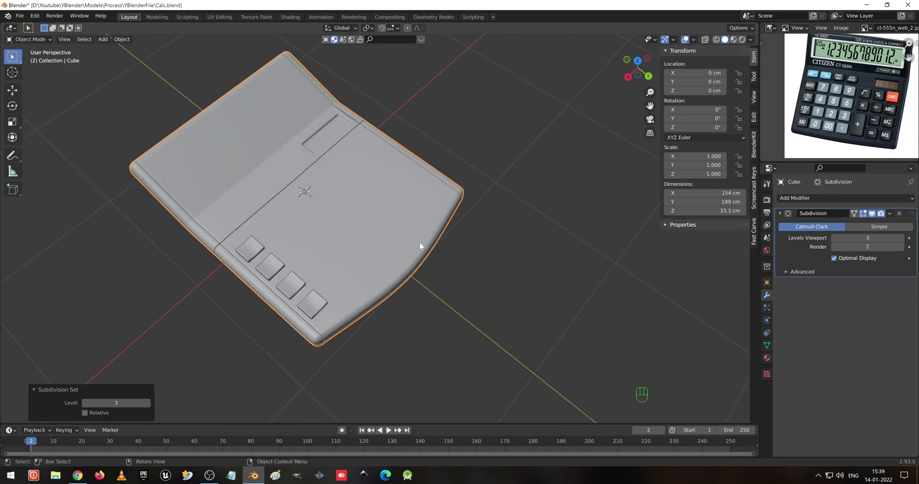
pyautogui.press('ctrl+z')
pyautogui.press('ctrl+z')
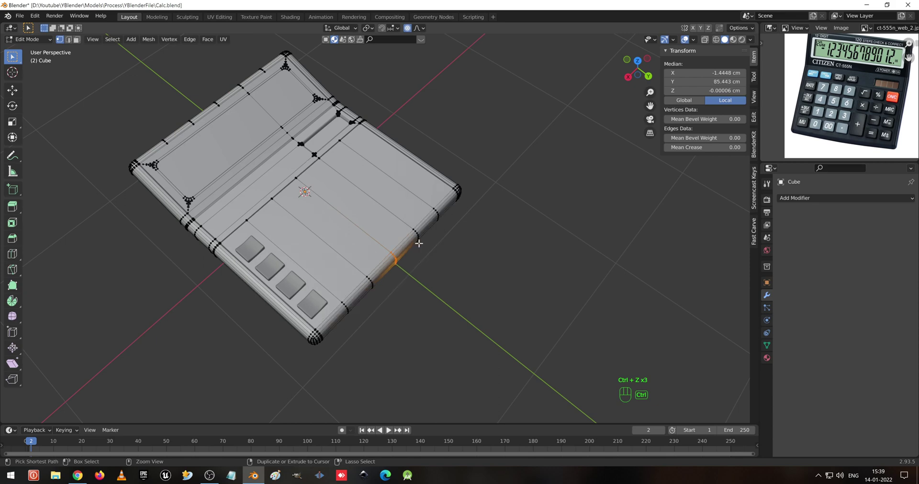
# From top view in wireframe, pull the centre edge further outward, then leave mesh editing.
pyautogui.press('ctrl+z')
pyautogui.press('KP_7')
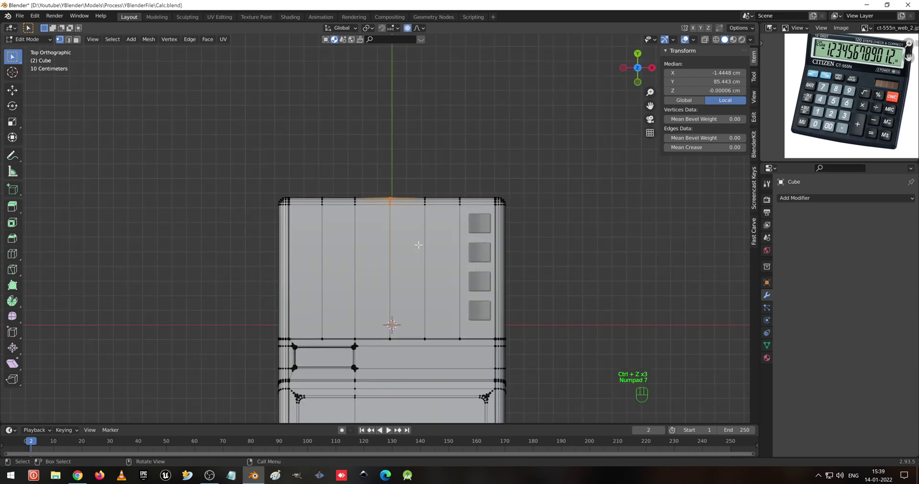
pyautogui.press('shift+z')
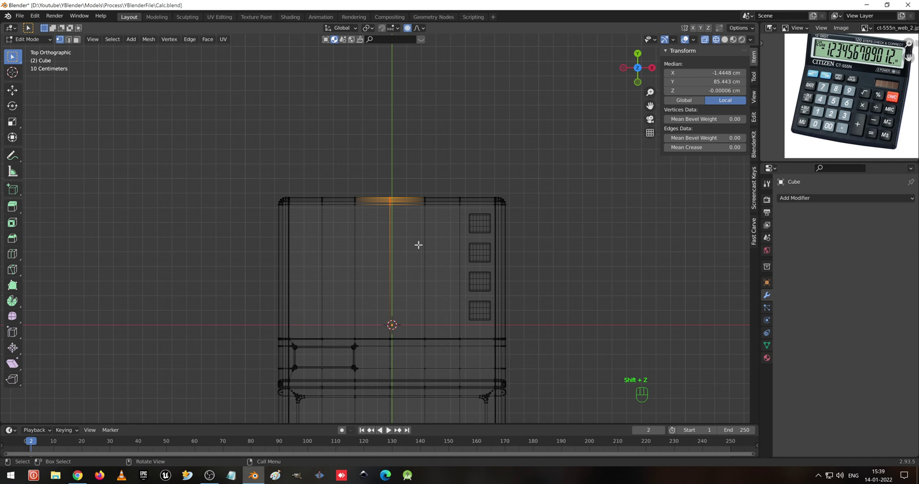
pyautogui.press('g')
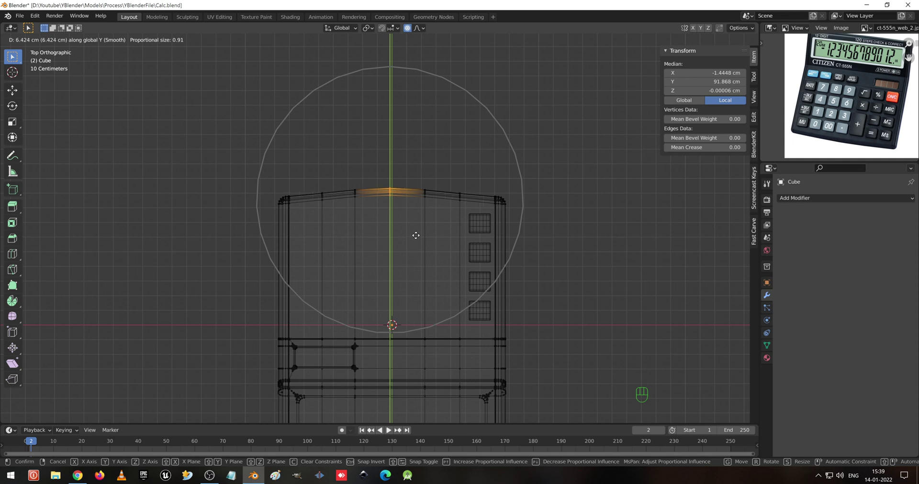
pyautogui.press('Tab')
pyautogui.press('ctrl+3')
pyautogui.press('shift+z')
# Inspect the curved edge, save the file, and move the row of four keys down the body.
pyautogui.moveTo(379, 212); pyautogui.dragTo(586, 127)
pyautogui.moveTo(400, 224); pyautogui.dragTo(432, 212)
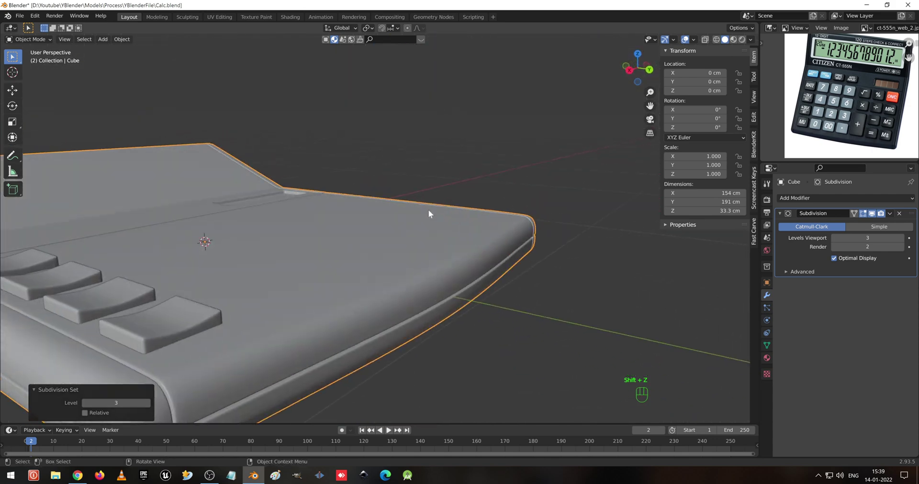
pyautogui.click(268, 246)
pyautogui.moveTo(309, 310); pyautogui.dragTo(274, 292)
pyautogui.moveTo(283, 292); pyautogui.dragTo(364, 295)
pyautogui.press('ctrl+s')
pyautogui.middleClick(337, 279)
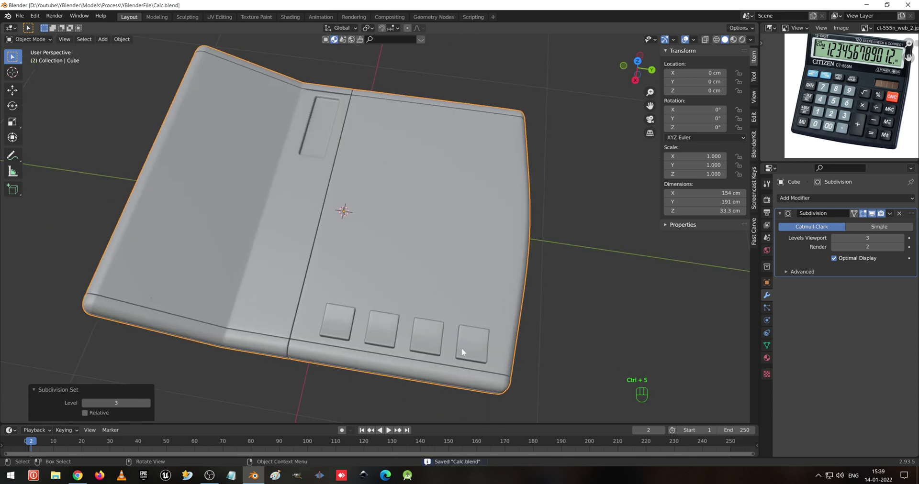
pyautogui.click(481, 350)
pyautogui.press('g')
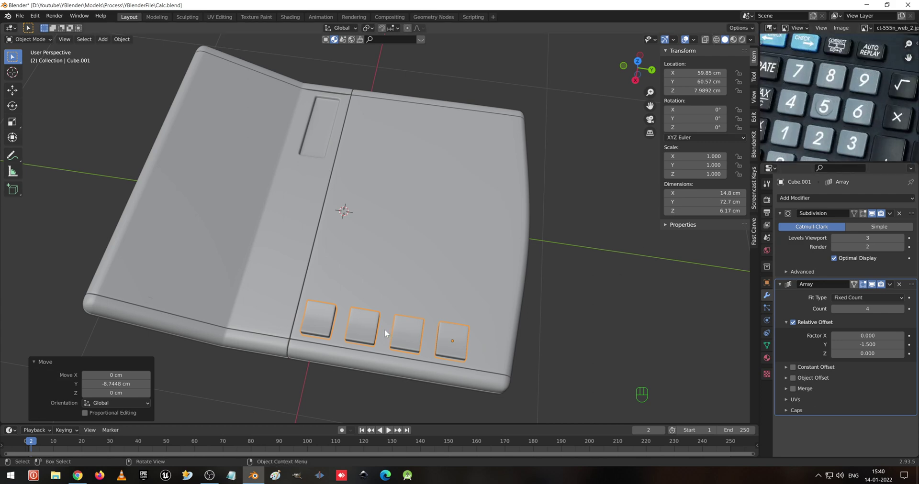
# Select the body's top edge loops from above and pull them down about 10 cm to shorten the body.
pyautogui.click(812, 42)
pyautogui.press('Tab')
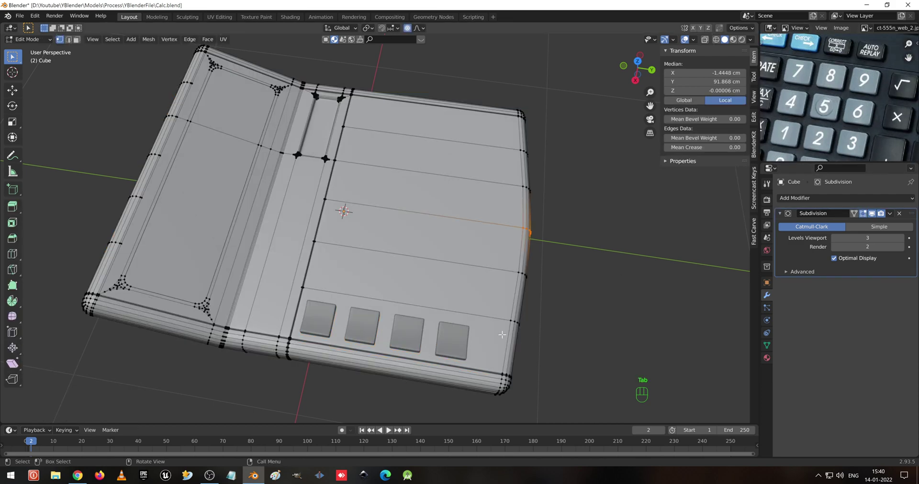
pyautogui.press('KP_7')
pyautogui.press('shift+z')
pyautogui.click(812, 42)
pyautogui.click(812, 42)
pyautogui.middleClick(812, 42)
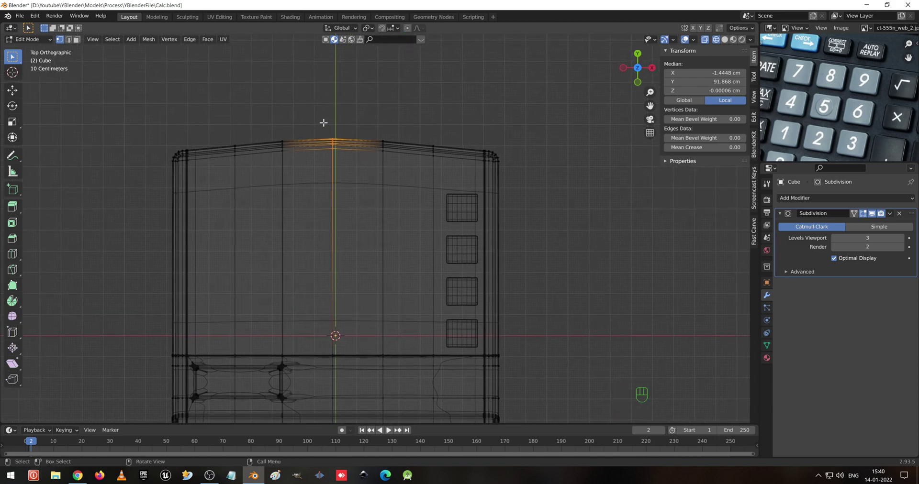
pyautogui.click(812, 42)
pyautogui.click(812, 42)
pyautogui.press('g')
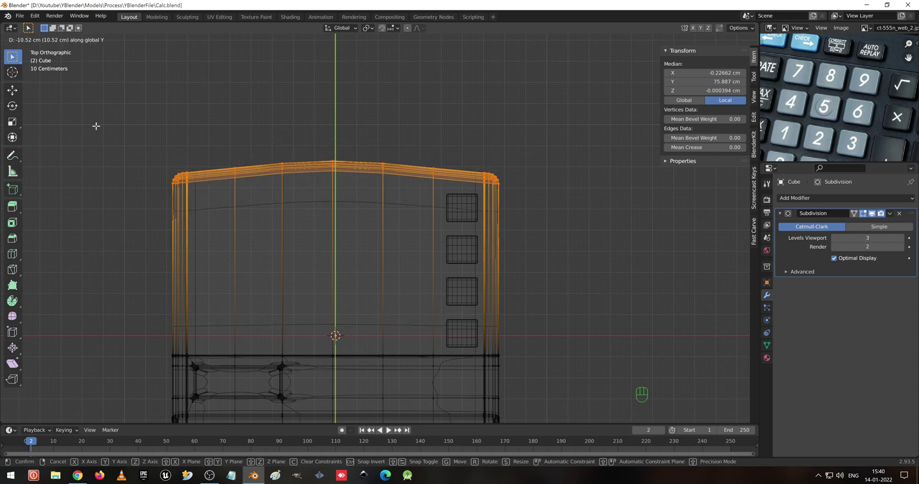
pyautogui.press('shift+z')
pyautogui.click(812, 43)
pyautogui.press('Tab')
# Return to a perspective view and select the column of keys.
pyautogui.click(812, 42)
pyautogui.middleClick(812, 42)
pyautogui.press('ctrl+s')
pyautogui.middleClick(812, 42)
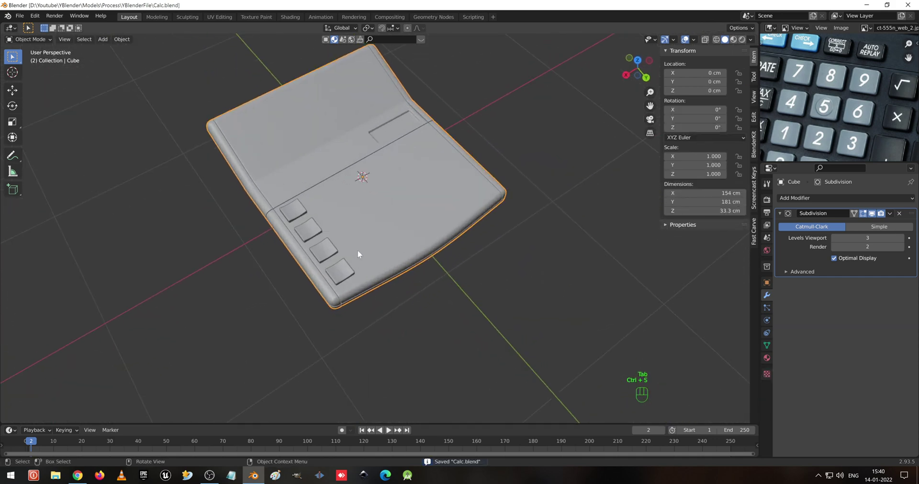
pyautogui.click(812, 42)
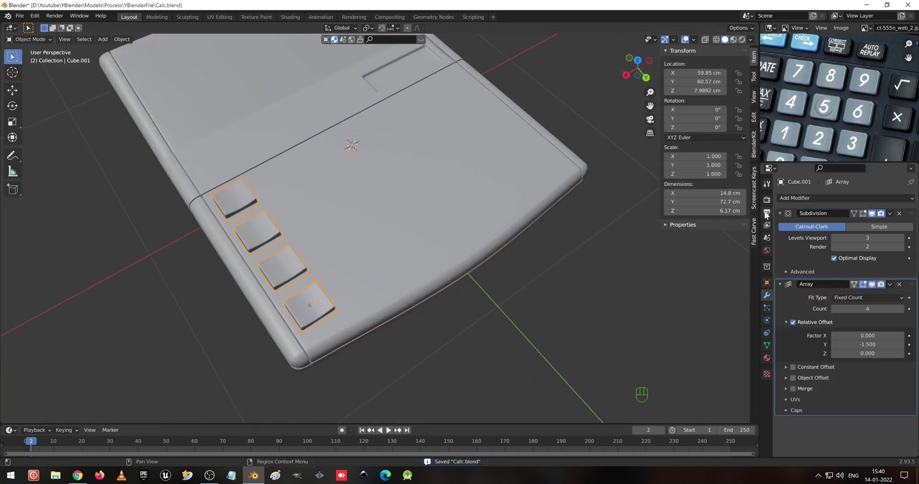
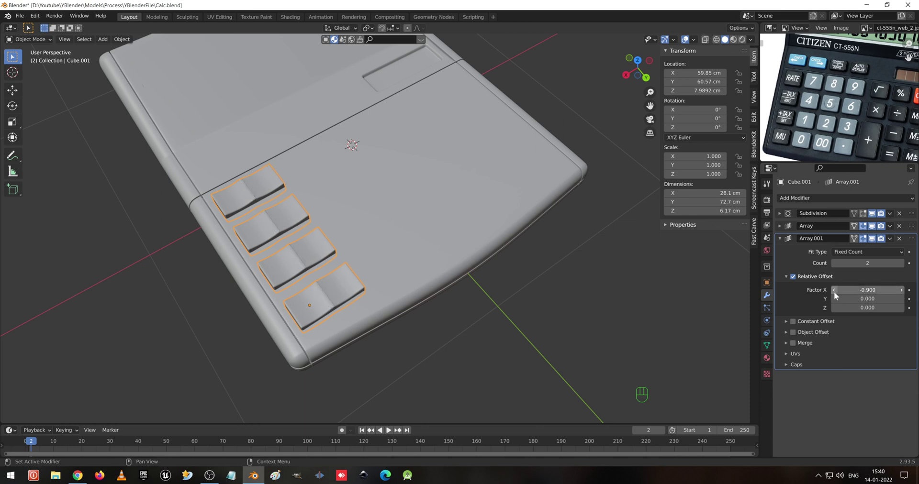
# Set the second Array's Relative Offset X to -1.4 and Count to 4, then save.
pyautogui.doubleClick(838, 295)
pyautogui.click(837, 295)
pyautogui.click(838, 295)
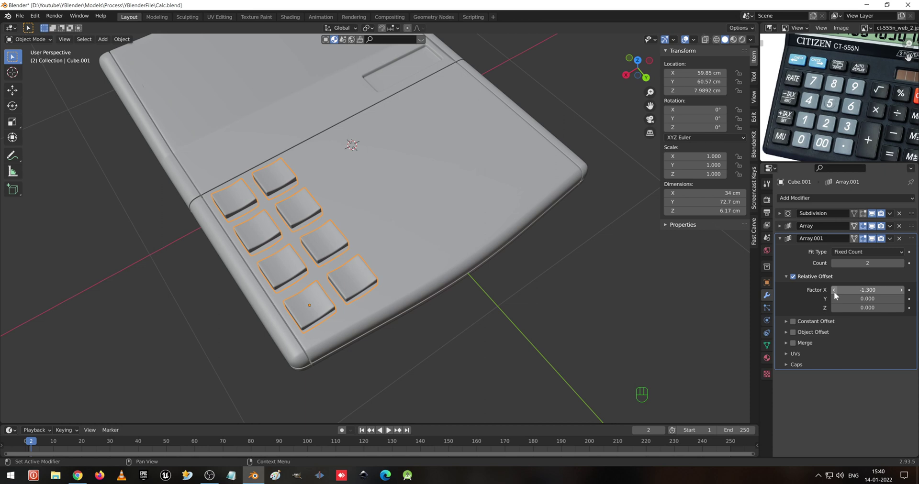
pyautogui.click(837, 295)
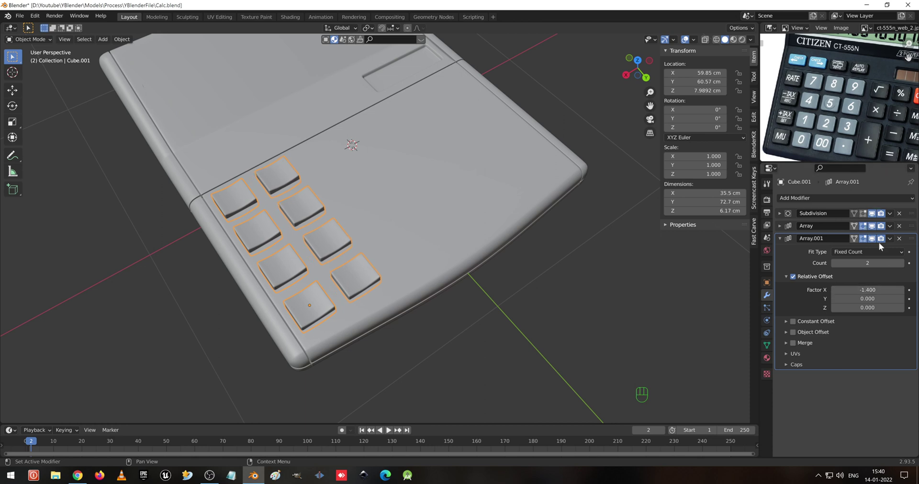
pyautogui.click(904, 268)
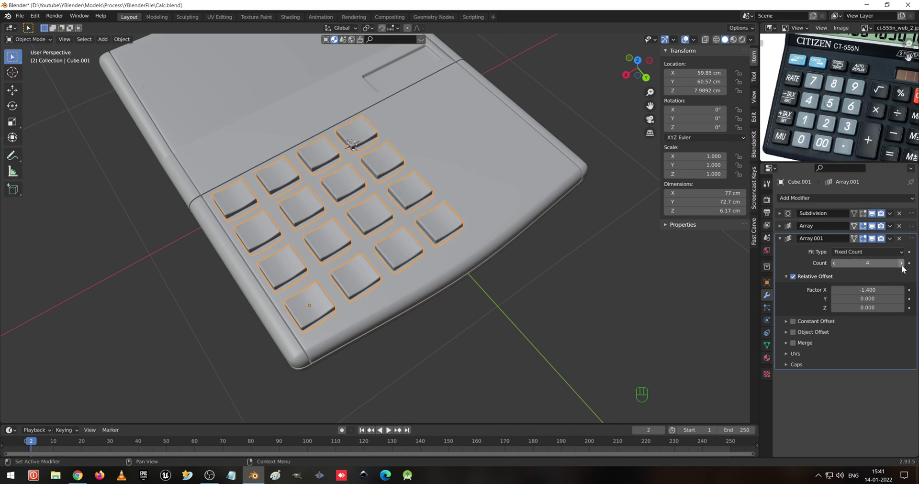
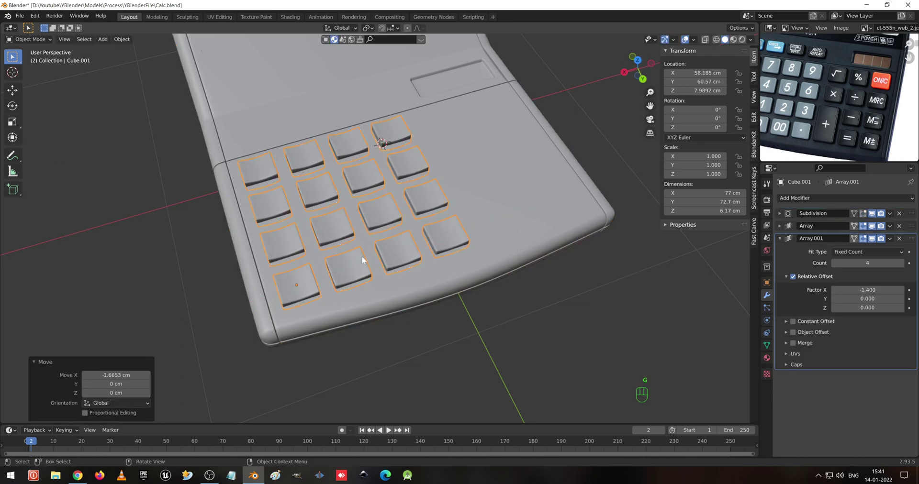
pyautogui.press('ctrl+s')
# Check the 4×4 key grid from above and select it.
pyautogui.moveTo(545, 163); pyautogui.dragTo(517, 168)
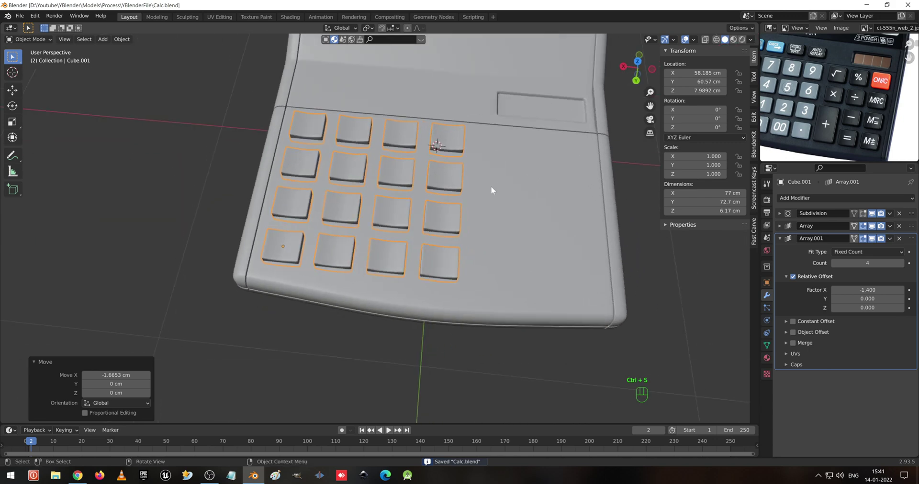
pyautogui.moveTo(464, 201); pyautogui.dragTo(606, 215)
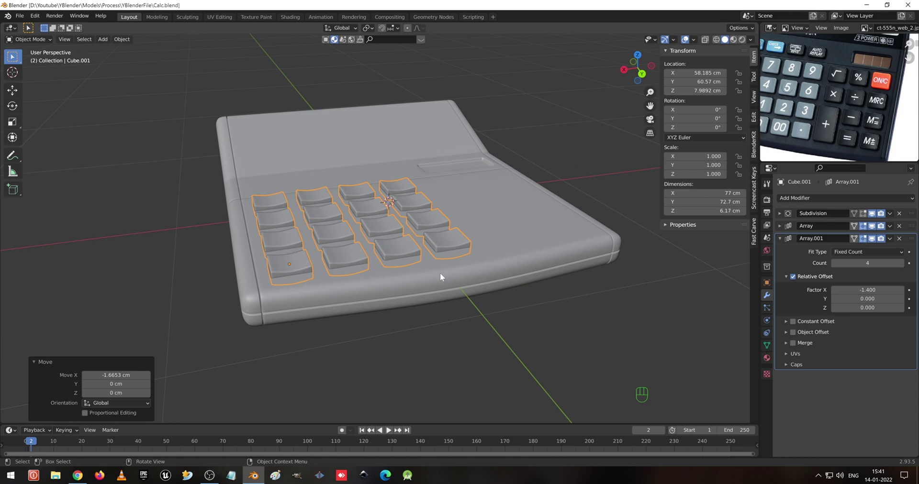
pyautogui.click(280, 266)
pyautogui.click(283, 268)
# Duplicate the key grid along X, then select both grids and shift them sideways.
pyautogui.press('shift+d')
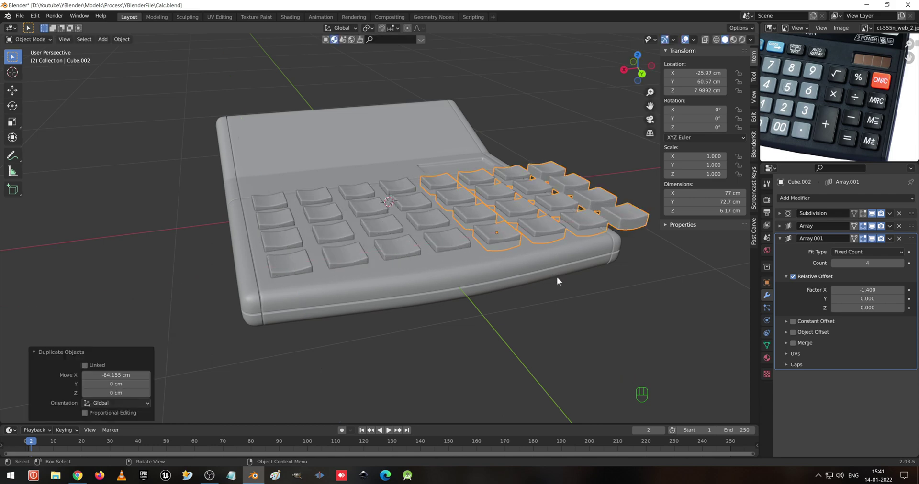
pyautogui.moveTo(613, 180); pyautogui.dragTo(578, 252)
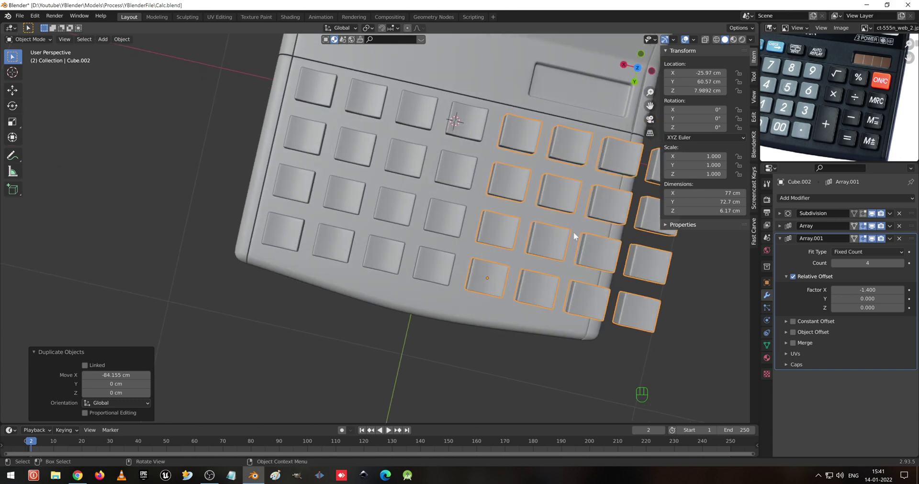
pyautogui.moveTo(581, 205); pyautogui.dragTo(485, 234)
pyautogui.click(192, 269)
pyautogui.press('g')
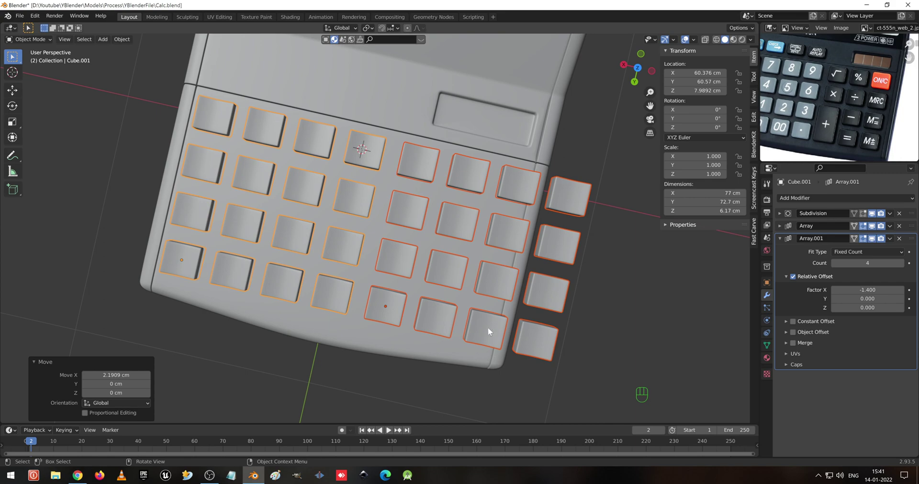
# Tighten the left grid's column spacing to an X offset of -1.3.
pyautogui.moveTo(450, 295); pyautogui.dragTo(368, 296)
pyautogui.moveTo(434, 319); pyautogui.dragTo(369, 369)
pyautogui.click(234, 375)
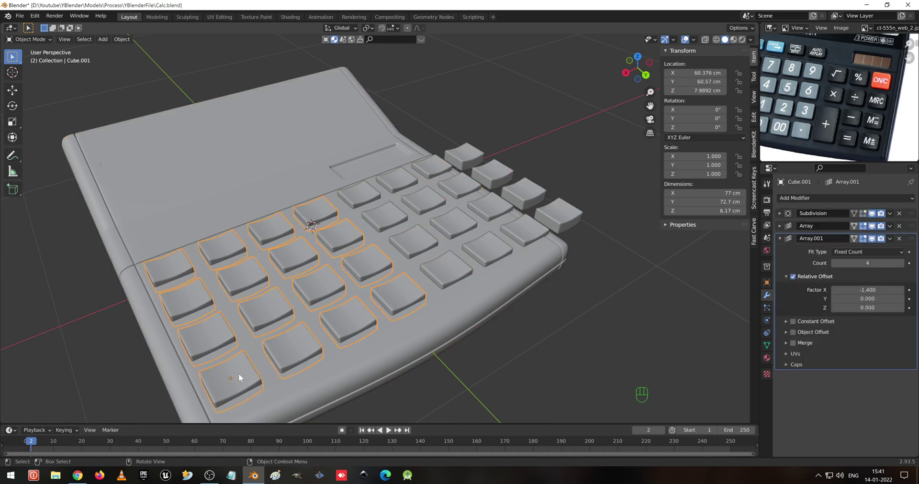
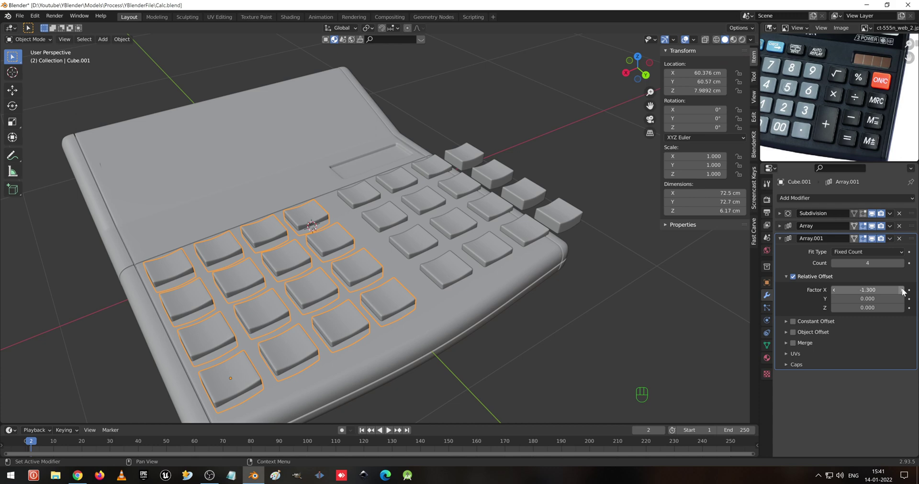
pyautogui.click(455, 272)
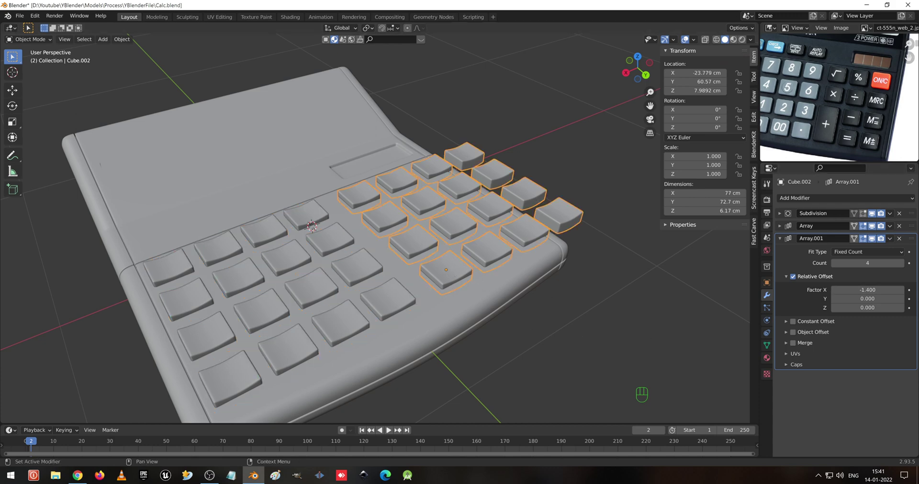
# Reposition the right grid and then the left grid from top view.
pyautogui.click(903, 292)
pyautogui.moveTo(473, 231); pyautogui.dragTo(445, 249)
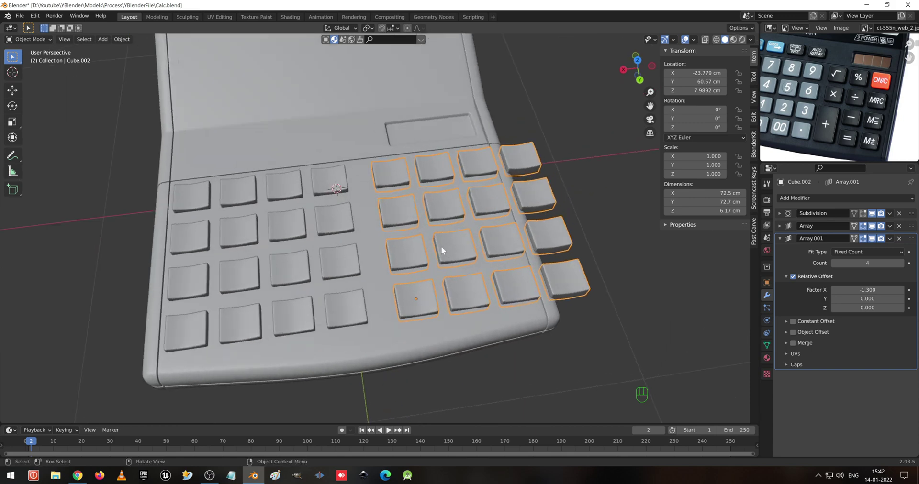
pyautogui.press('g')
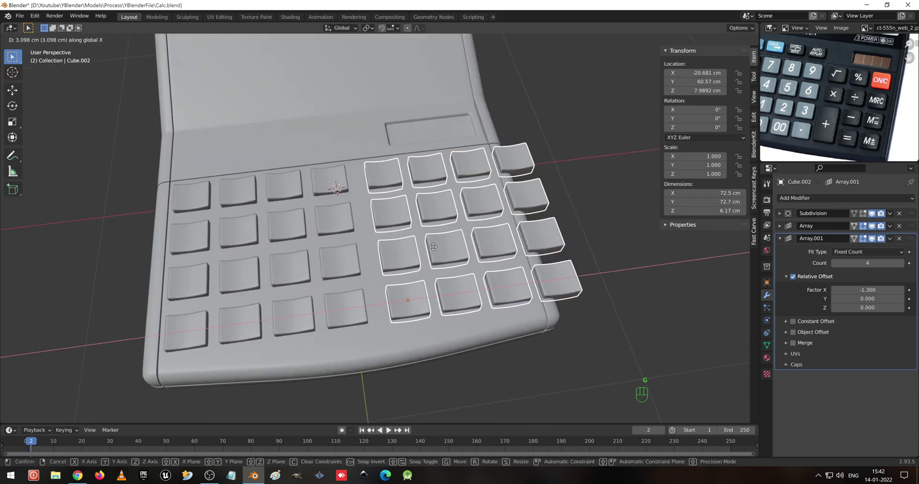
pyautogui.moveTo(420, 199); pyautogui.dragTo(376, 252)
pyautogui.click(346, 300)
pyautogui.press('g')
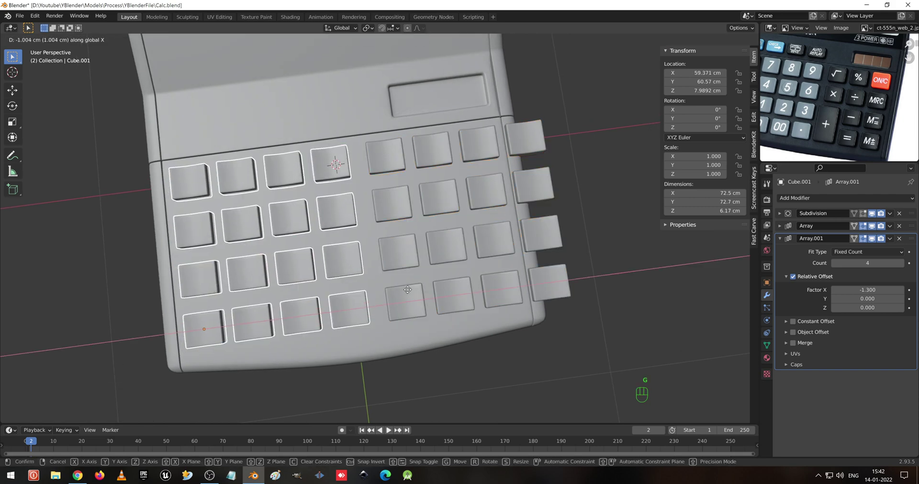
pyautogui.moveTo(602, 279); pyautogui.dragTo(703, 272)
pyautogui.click(837, 265)
# Reduce the right grid to three columns and compare the keypad with the enlarged reference photo.
pyautogui.moveTo(538, 267); pyautogui.dragTo(533, 293)
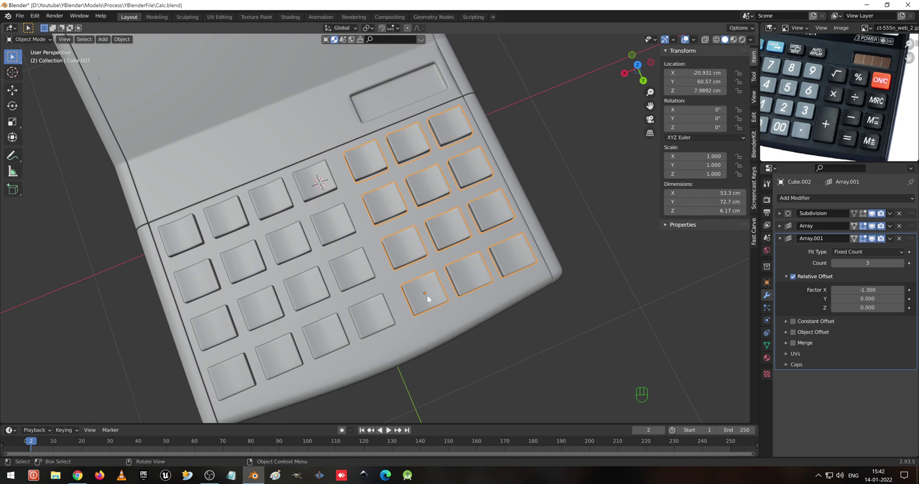
pyautogui.click(413, 256)
pyautogui.click(425, 300)
pyautogui.moveTo(427, 235); pyautogui.dragTo(476, 177)
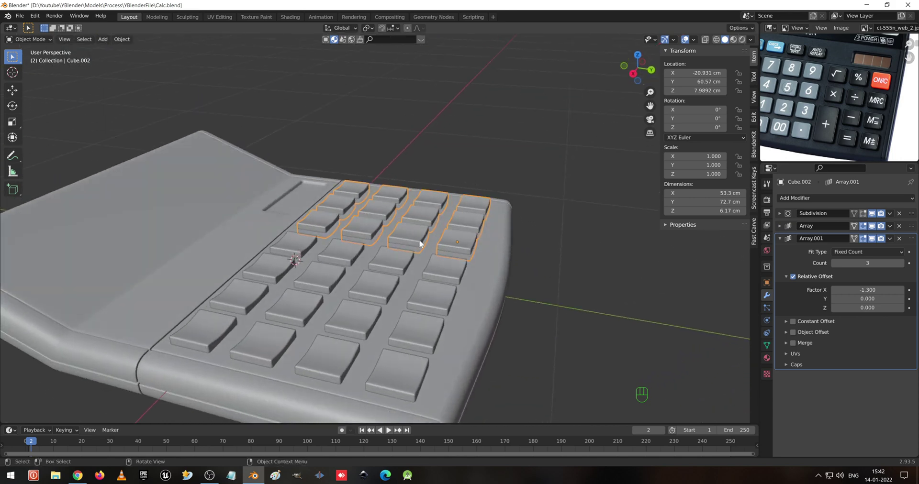
pyautogui.moveTo(298, 225); pyautogui.dragTo(469, 219)
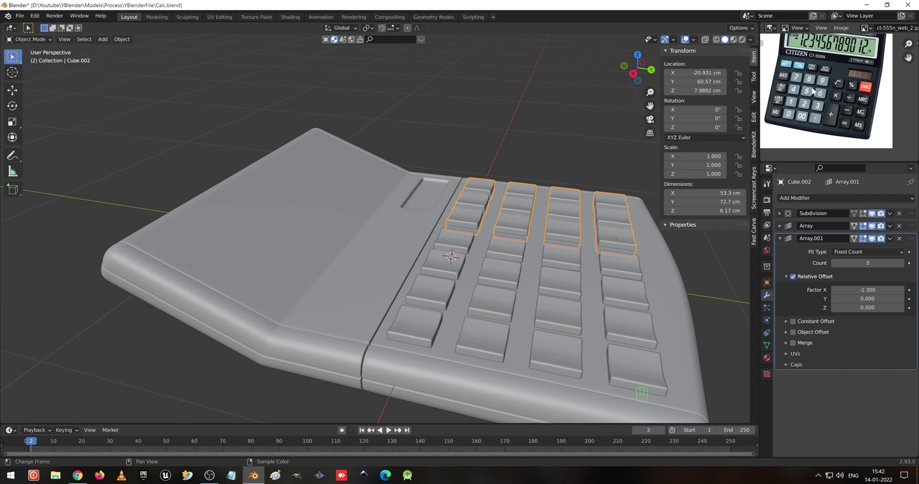
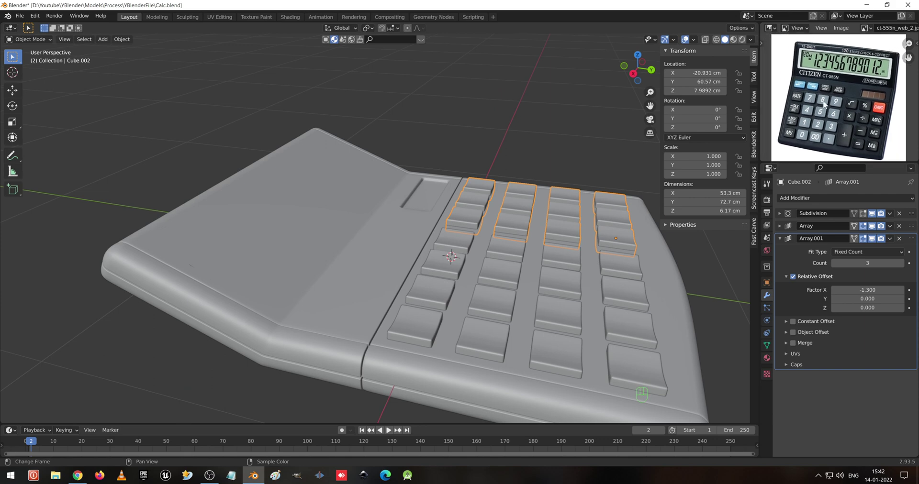
pyautogui.moveTo(779, 69); pyautogui.dragTo(833, 116)
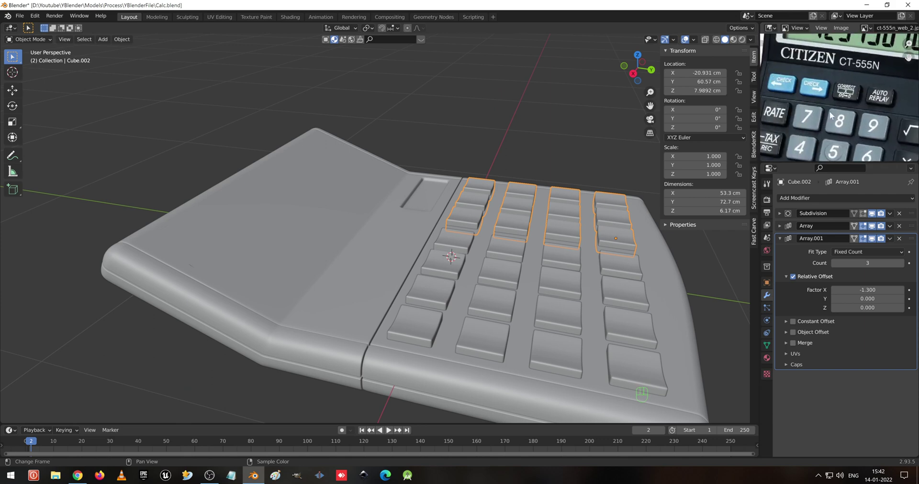
pyautogui.moveTo(819, 85); pyautogui.dragTo(833, 97)
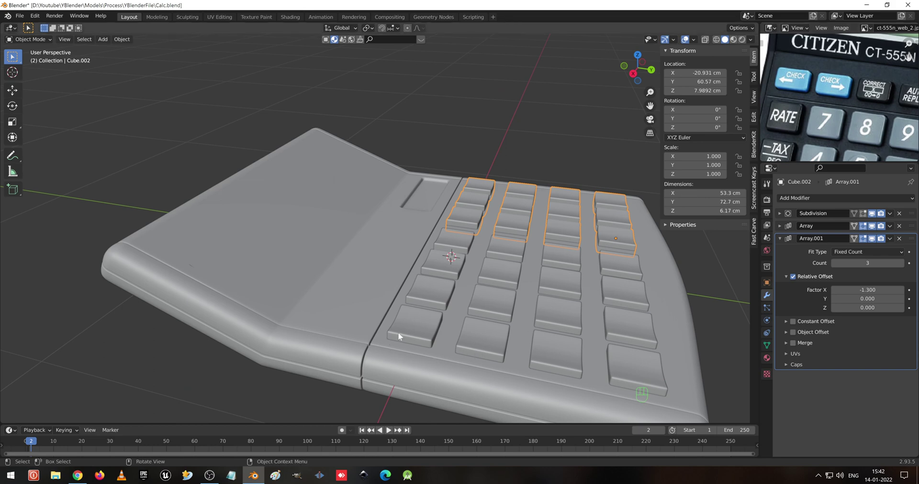
pyautogui.click(842, 85)
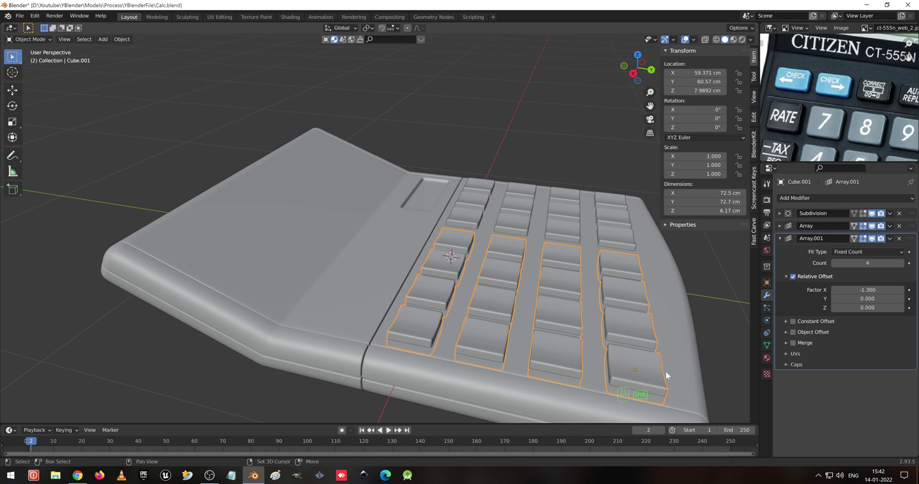
# Duplicate the left grid, strip its arrays, scale the single key in Y and move it above the keypad.
pyautogui.press('shift+d')
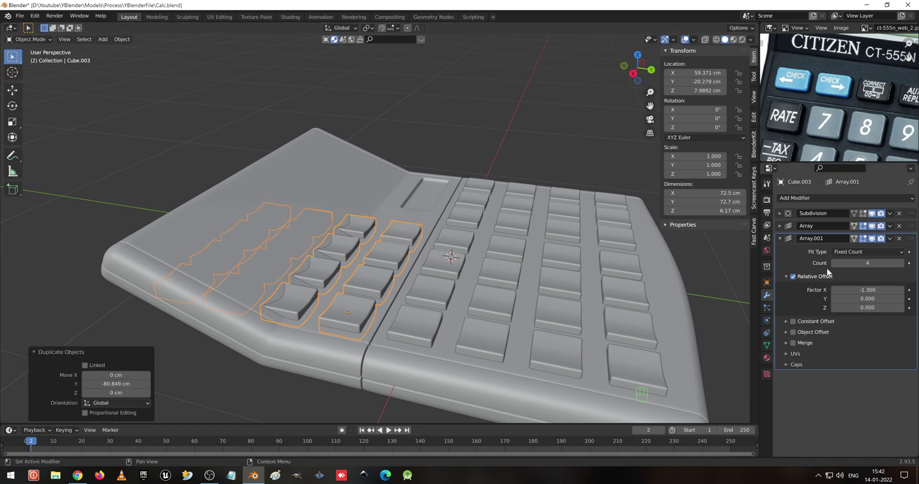
pyautogui.click(842, 86)
pyautogui.click(843, 86)
pyautogui.press('KP_7')
pyautogui.press('g')
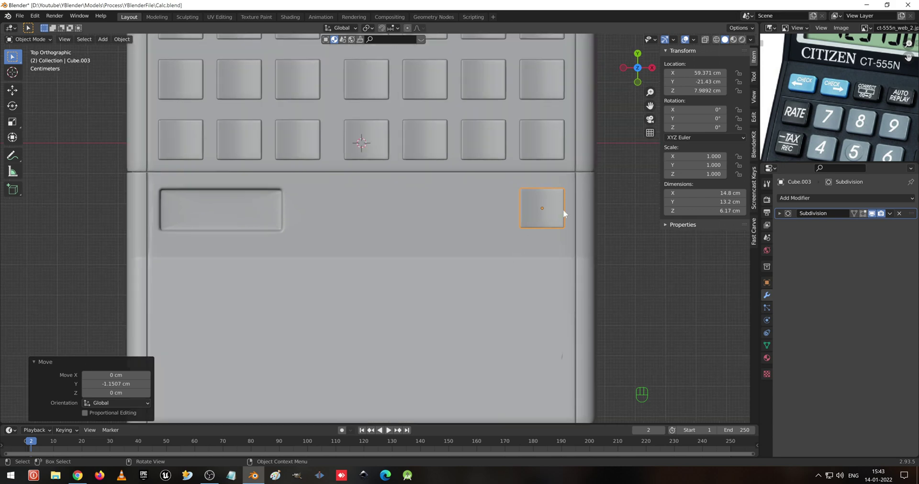
pyautogui.middleClick(841, 88)
pyautogui.press('s')
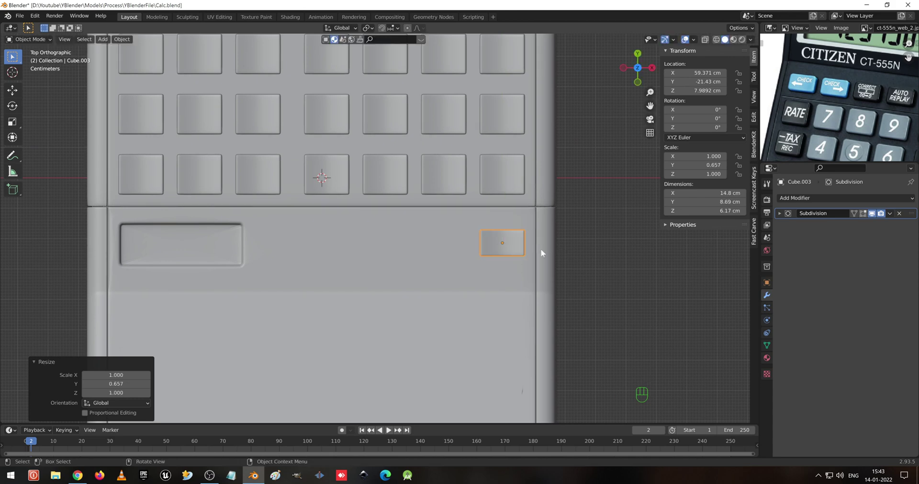
pyautogui.press('g')
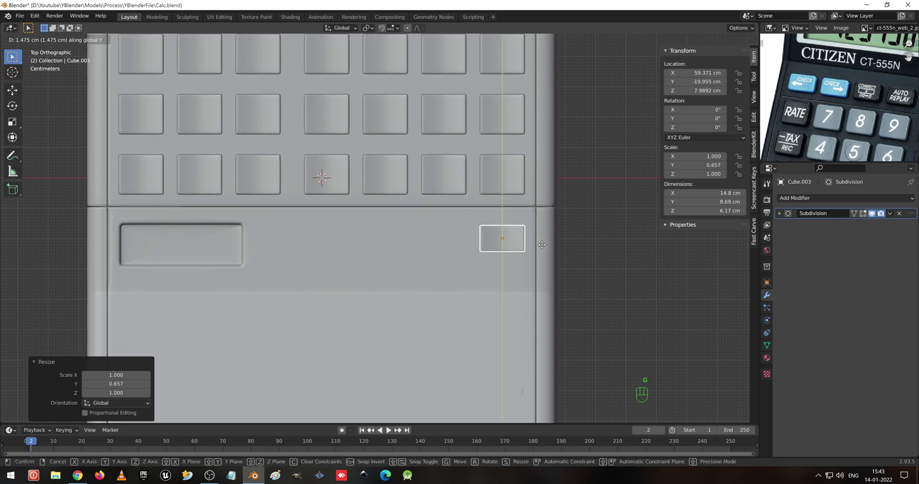
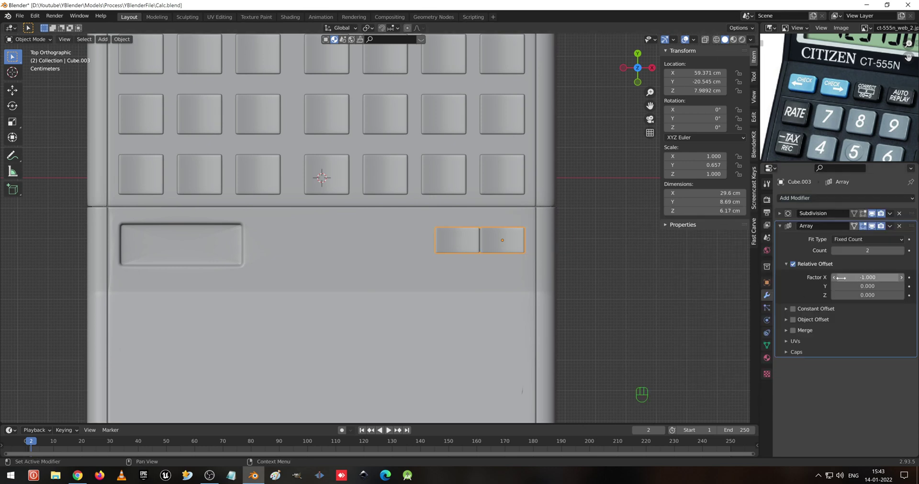
# Array the small key with Relative Offset X -1.3 and Count 4, then inspect the function-key row.
pyautogui.click(837, 281)
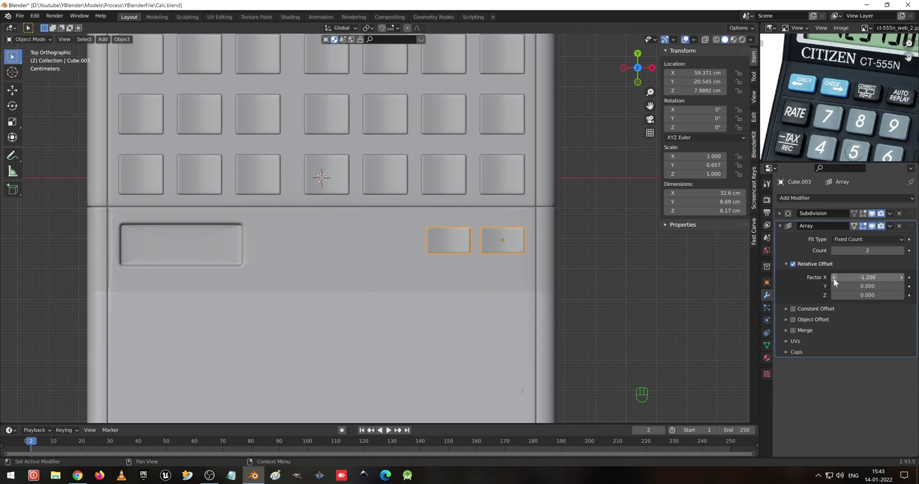
pyautogui.click(841, 87)
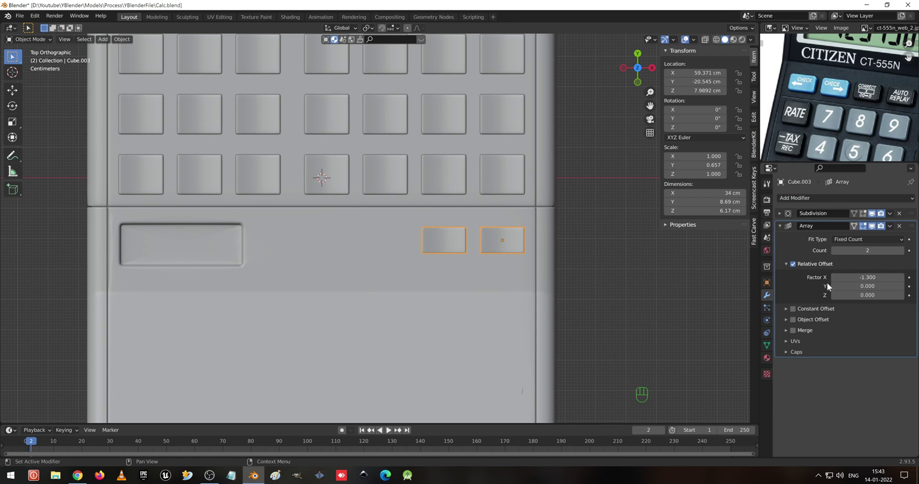
pyautogui.click(841, 87)
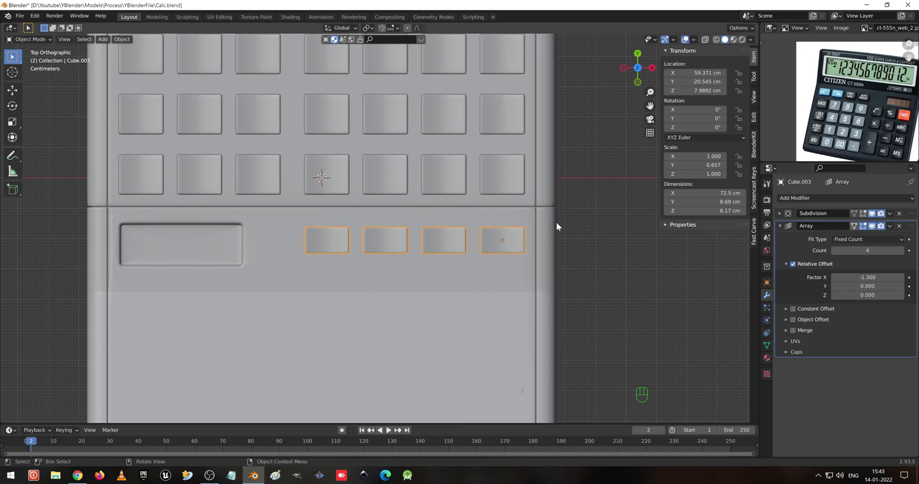
pyautogui.moveTo(578, 234); pyautogui.dragTo(425, 170)
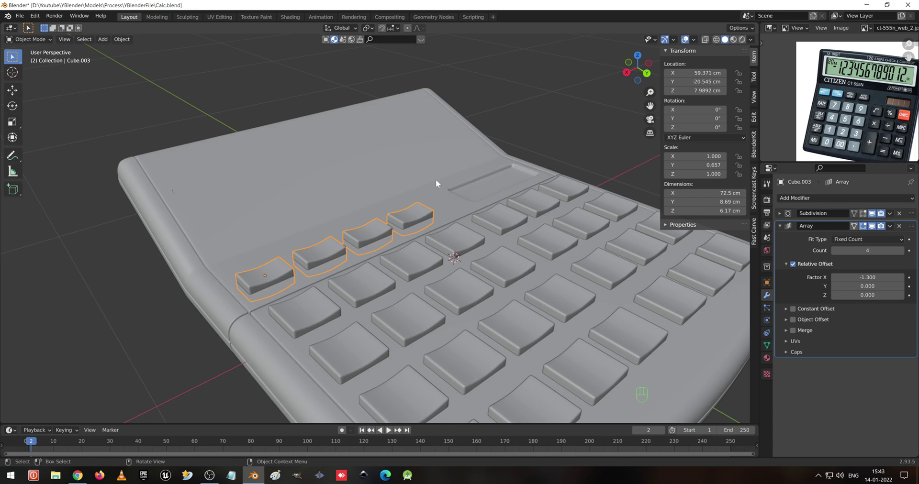
# Save the file, orbit around the calculator and select the right-hand key block.
pyautogui.press('ctrl+s')
pyautogui.moveTo(555, 267); pyautogui.dragTo(532, 271)
pyautogui.moveTo(544, 304); pyautogui.dragTo(491, 233)
pyautogui.moveTo(509, 254); pyautogui.dragTo(518, 272)
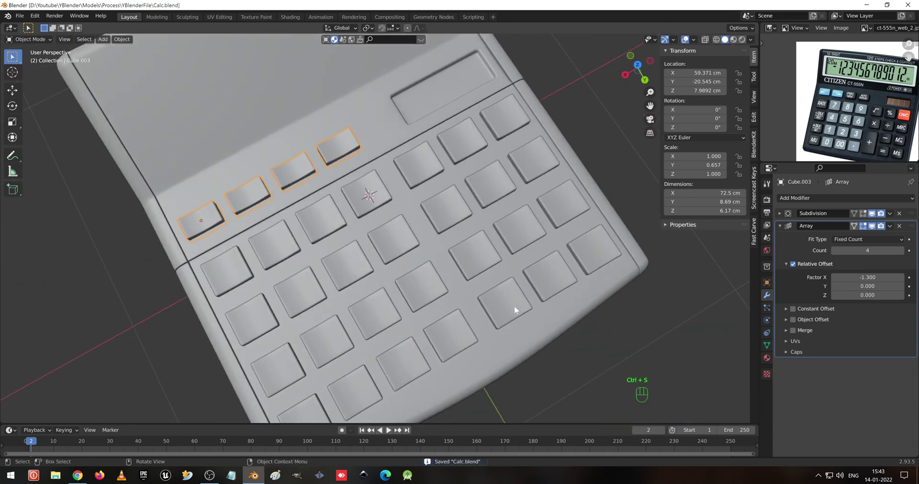
pyautogui.click(517, 310)
# Apply the key block's Array modifiers into real geometry, keeping only subdivision.
pyautogui.moveTo(545, 267); pyautogui.dragTo(533, 255)
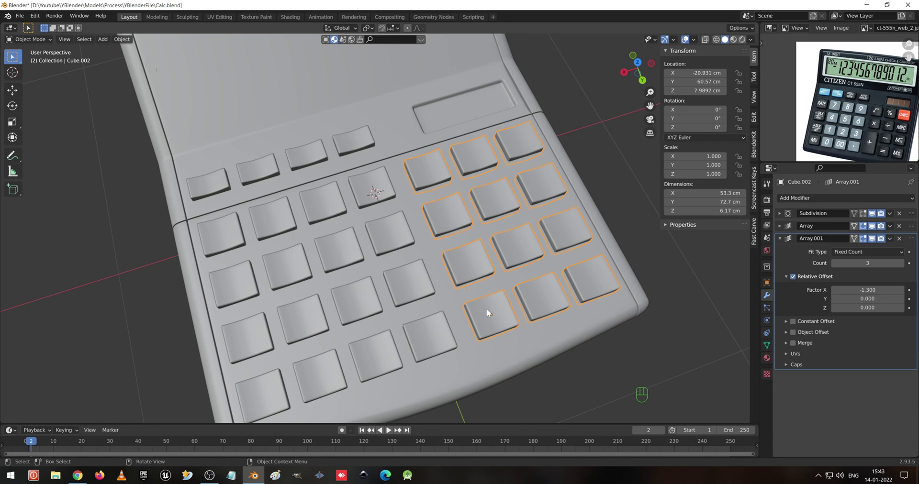
pyautogui.press('ctrl+a')
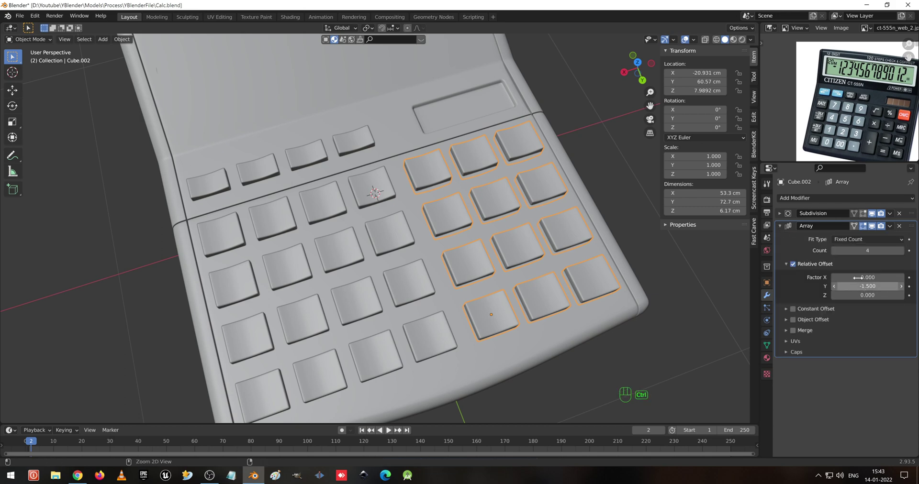
pyautogui.moveTo(894, 227); pyautogui.dragTo(892, 240)
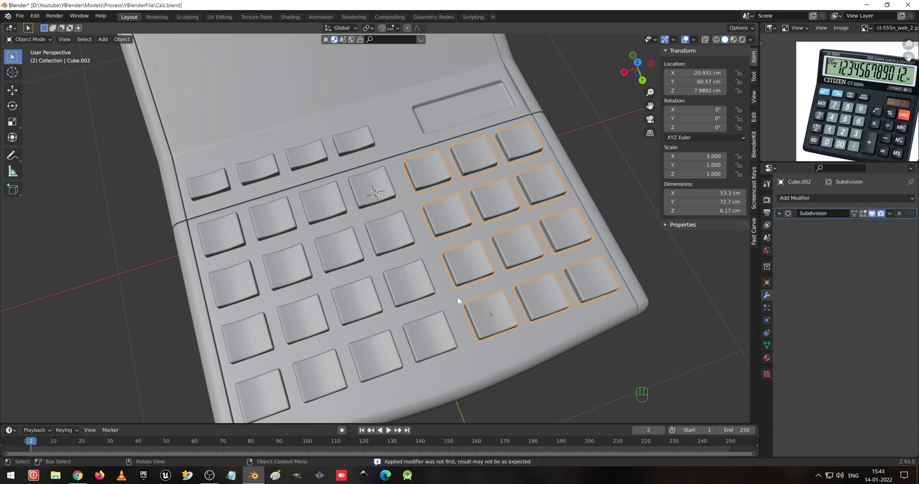
pyautogui.moveTo(472, 291); pyautogui.dragTo(477, 268)
pyautogui.moveTo(500, 224); pyautogui.dragTo(459, 283)
pyautogui.click(500, 316)
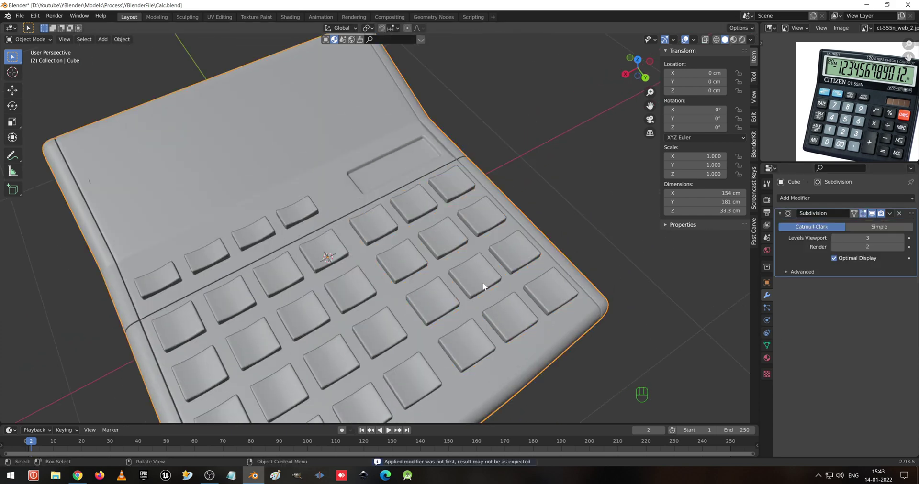
# Select the right-hand key block Cube.002 and enter Edit Mode.
pyautogui.click(485, 286)
pyautogui.click(463, 357)
pyautogui.click(511, 335)
pyautogui.click(472, 346)
pyautogui.click(473, 345)
pyautogui.moveTo(466, 331); pyautogui.dragTo(454, 306)
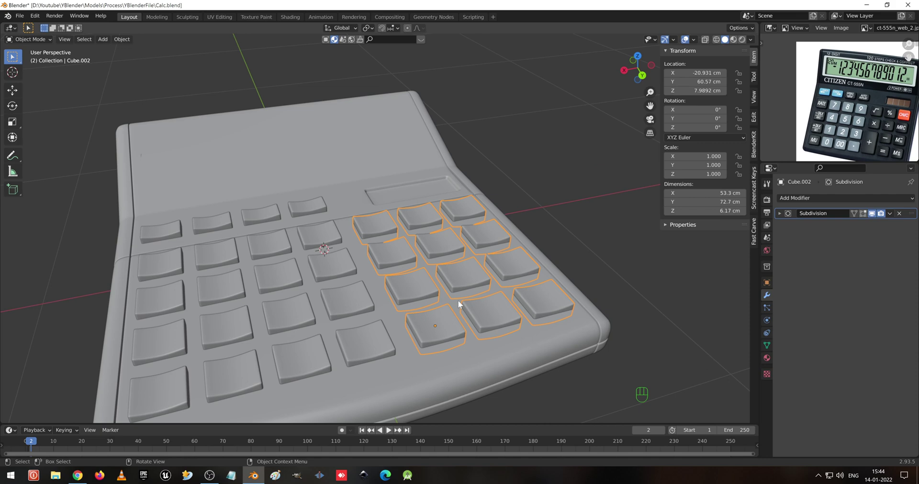
pyautogui.moveTo(454, 271); pyautogui.dragTo(467, 308)
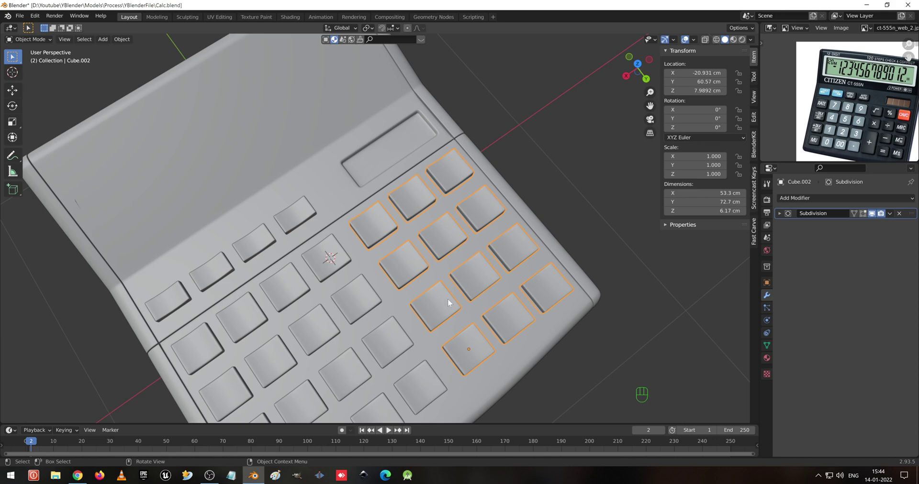
pyautogui.moveTo(481, 301); pyautogui.dragTo(467, 261)
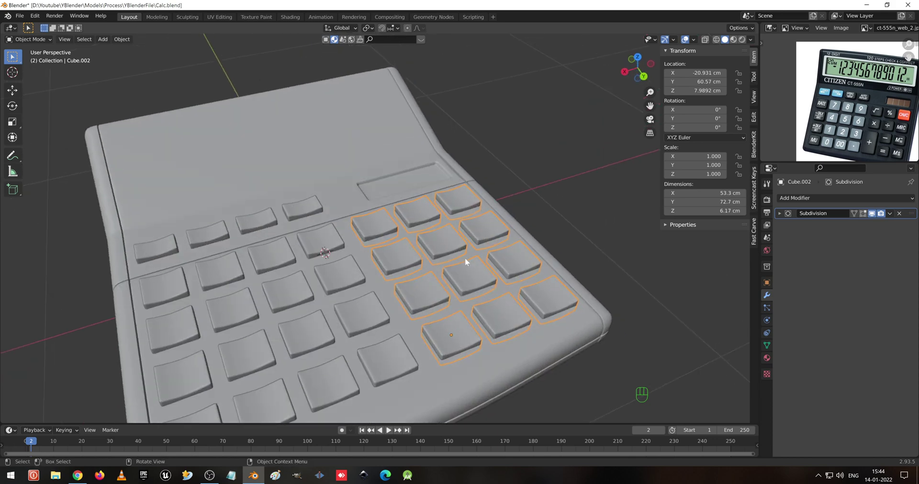
pyautogui.press('Tab')
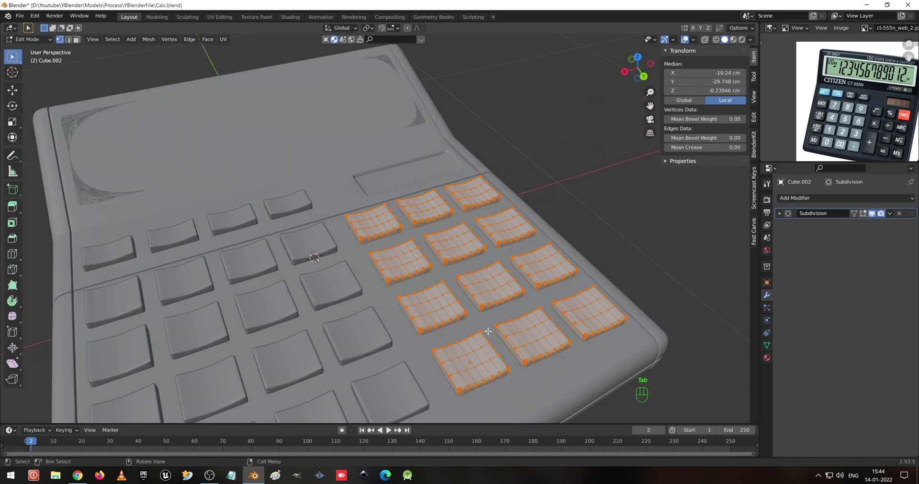
# Separate the key block into individual key objects with P.
pyautogui.press('p')
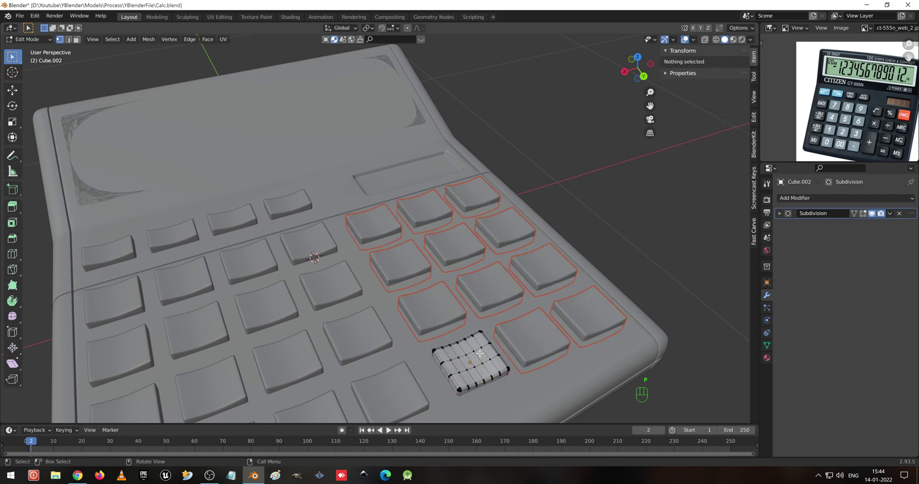
pyautogui.press('Tab')
pyautogui.click(482, 348)
pyautogui.click(562, 328)
pyautogui.click(544, 336)
pyautogui.click(476, 358)
# Select the two vertically stacked keys together and open them for mesh editing.
pyautogui.click(445, 306)
pyautogui.click(484, 286)
pyautogui.click(486, 191)
pyautogui.click(423, 221)
pyautogui.click(389, 227)
pyautogui.click(443, 309)
pyautogui.click(478, 363)
pyautogui.moveTo(488, 346); pyautogui.dragTo(474, 356)
pyautogui.press('Tab')
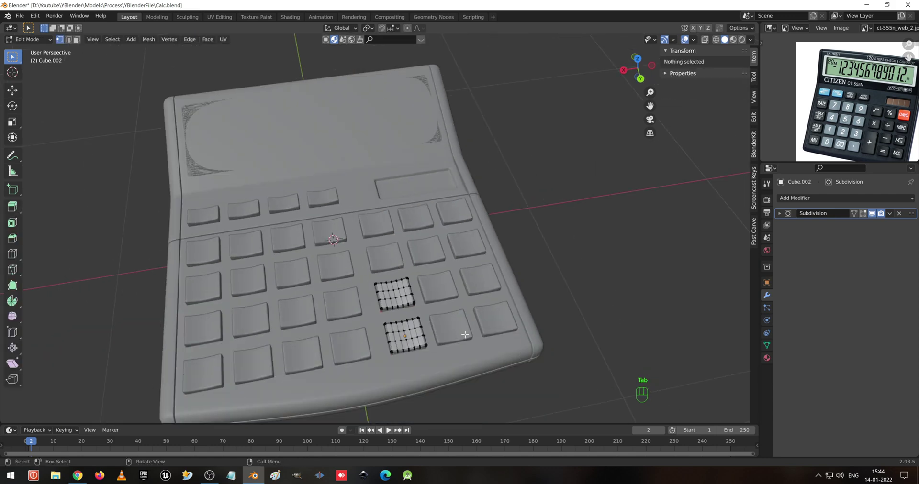
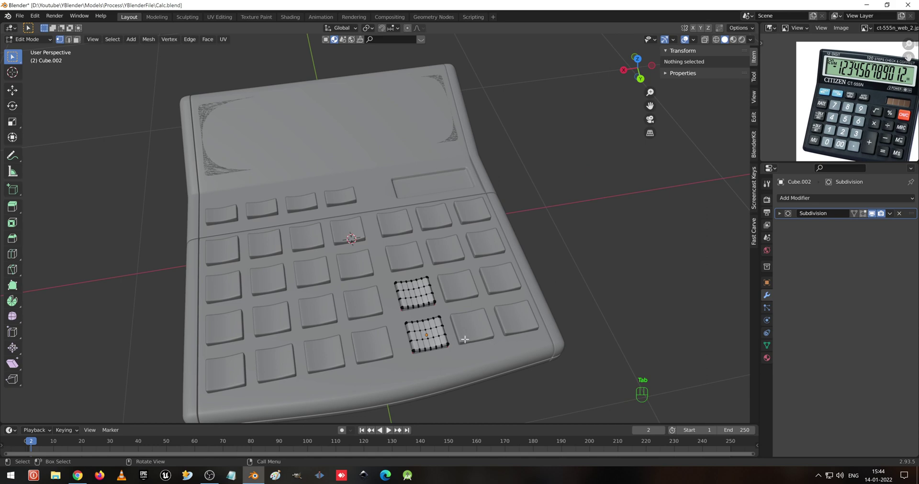
# From top view, delete the facing halves of the two stacked keys as Faces.
pyautogui.press('KP_7')
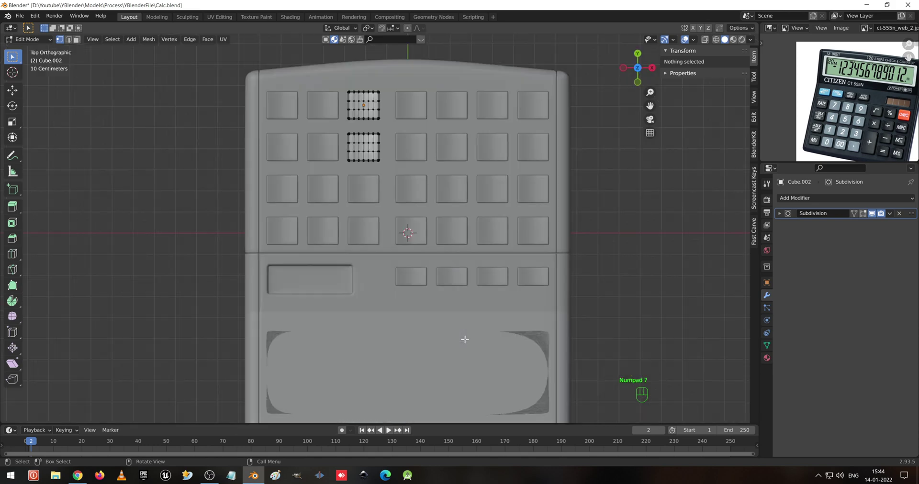
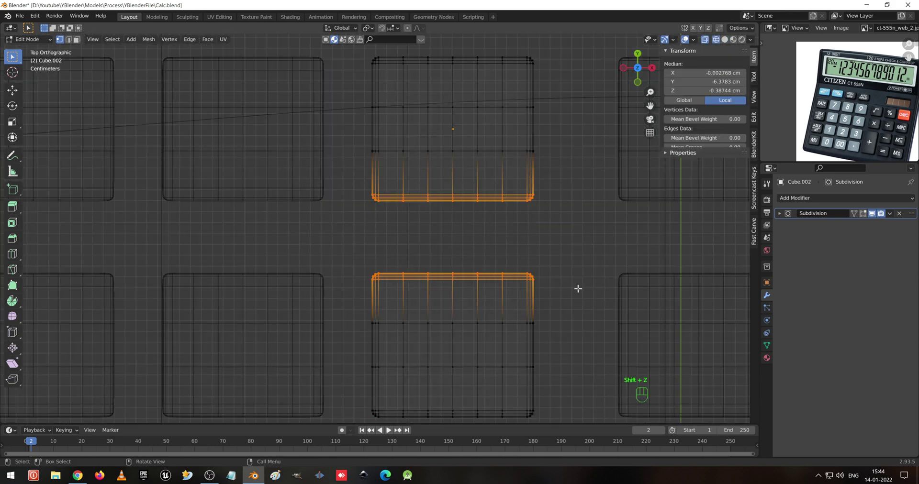
pyautogui.press('x')
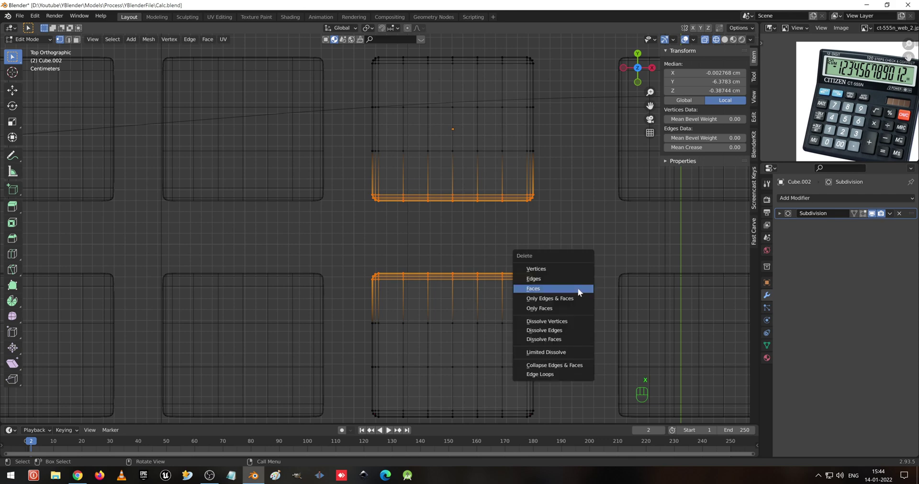
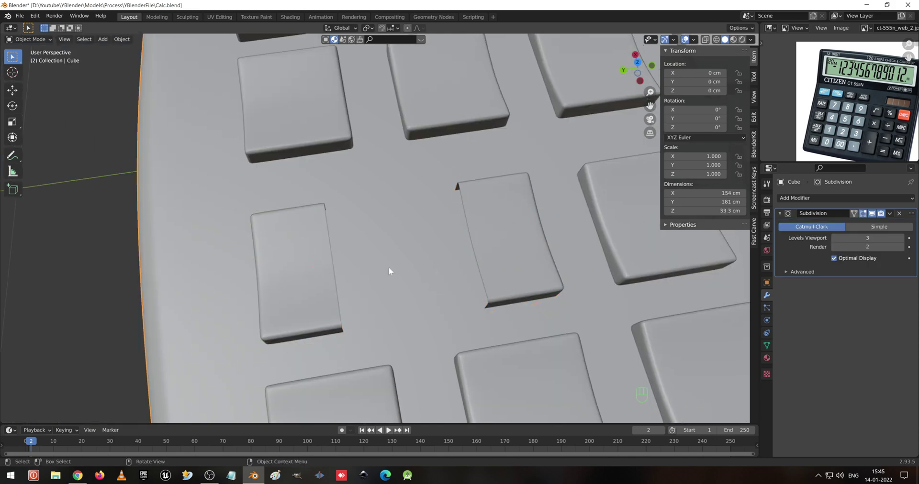
# Select both key halves and join them with Ctrl+J into one tall key.
pyautogui.click(314, 271)
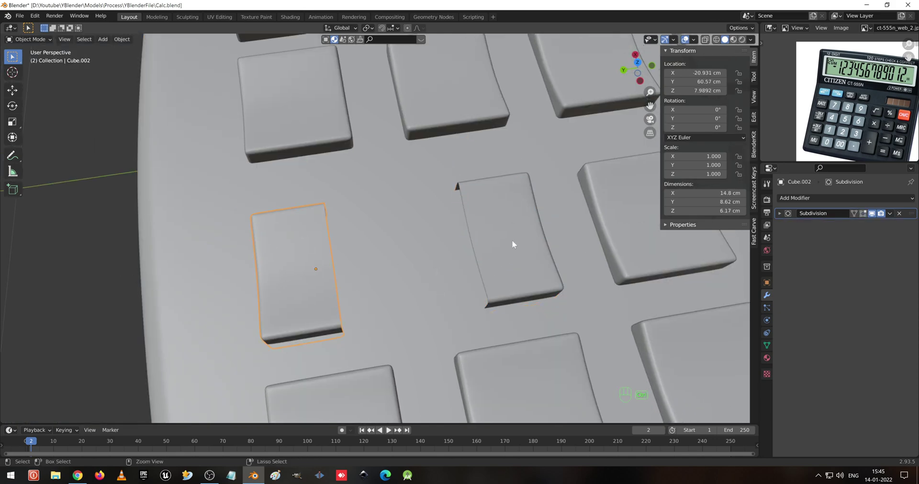
pyautogui.moveTo(503, 264); pyautogui.dragTo(552, 215)
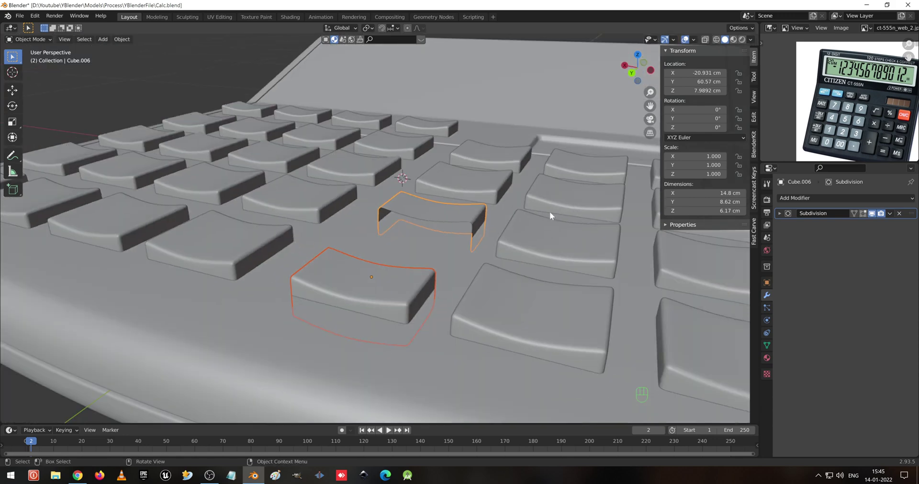
pyautogui.press('ctrl+j')
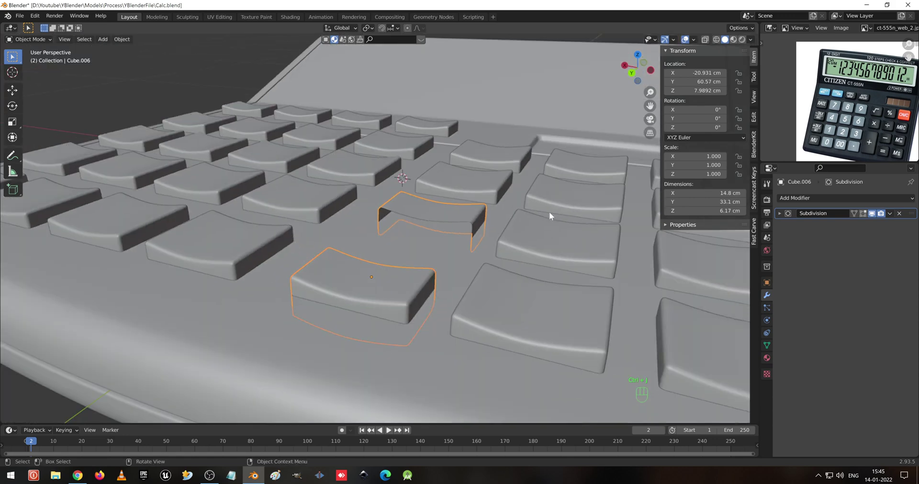
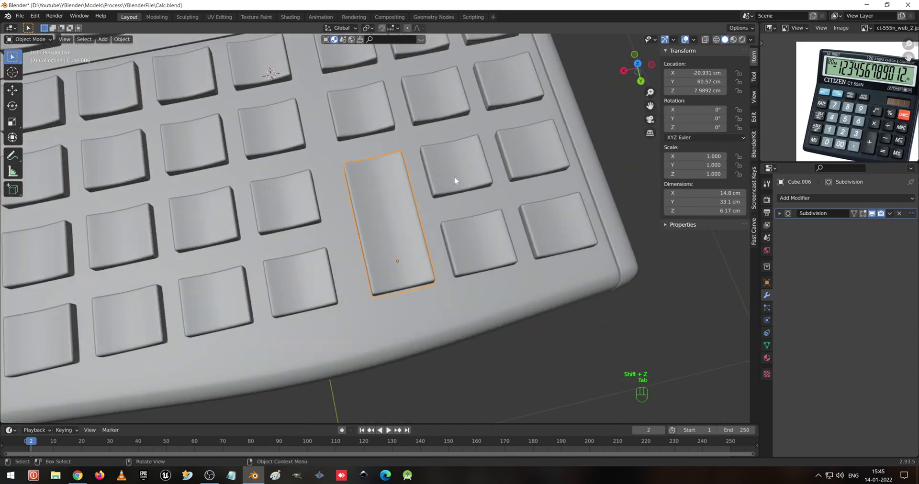
# Save the calculator file and select the key above the tall plus key.
pyautogui.press('ctrl+s')
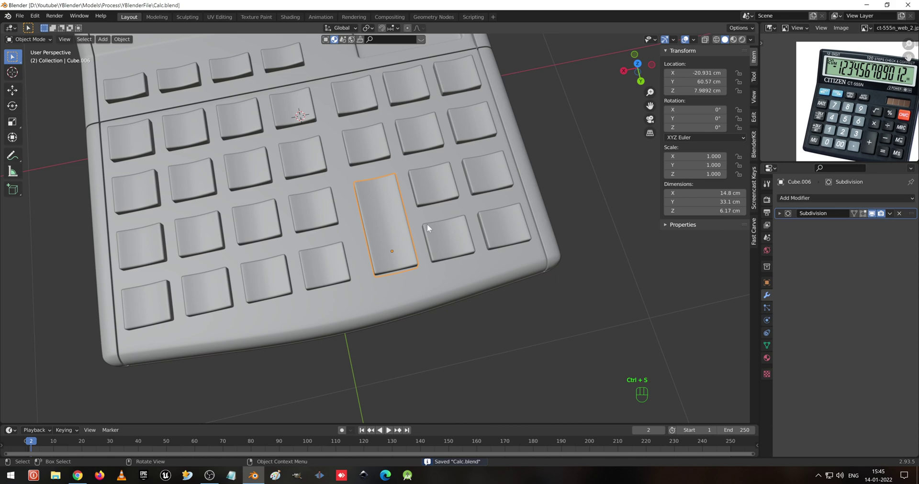
pyautogui.click(447, 189)
pyautogui.click(398, 251)
pyautogui.click(430, 196)
pyautogui.click(407, 134)
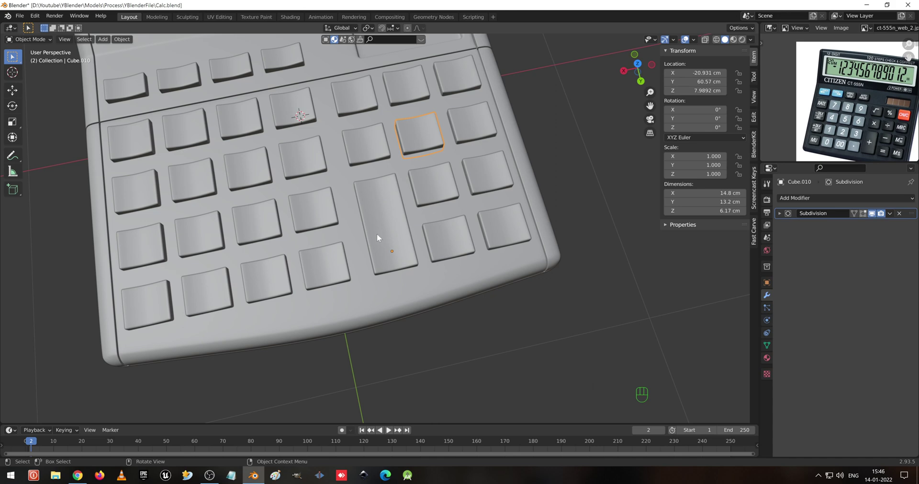
# Orbit and zoom out to view the whole calculator with the tall plus key.
pyautogui.moveTo(401, 94); pyautogui.dragTo(413, 225)
pyautogui.moveTo(388, 234); pyautogui.dragTo(409, 185)
pyautogui.moveTo(364, 268); pyautogui.dragTo(422, 173)
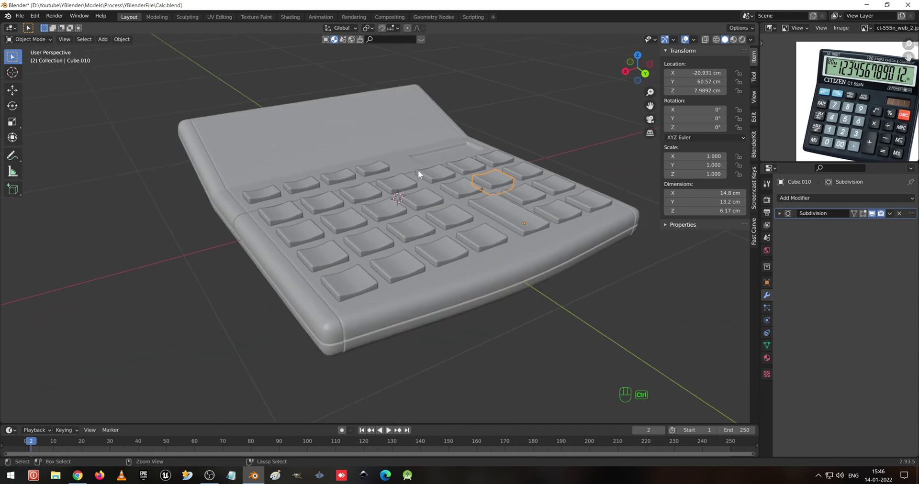